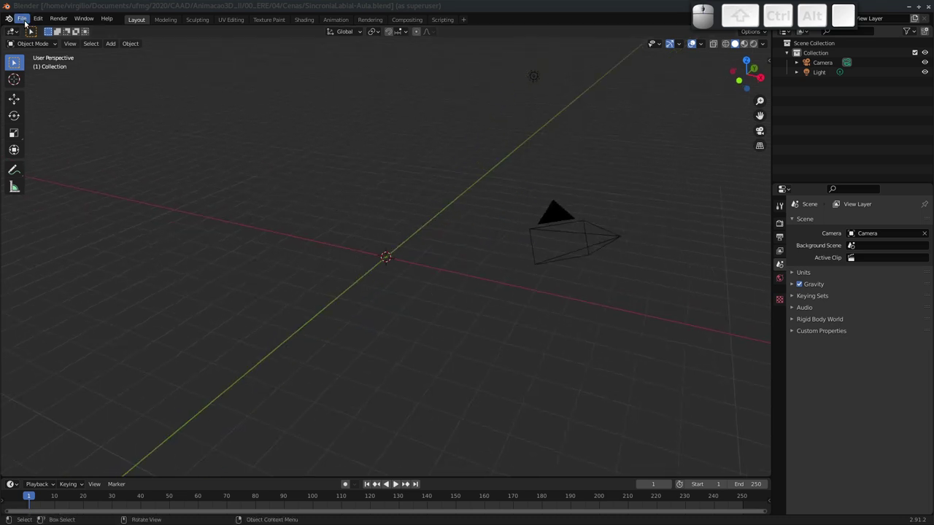
Step: Start a Link operation and browse the file dialog to the Rain-v2 rig folder
click(26, 24)
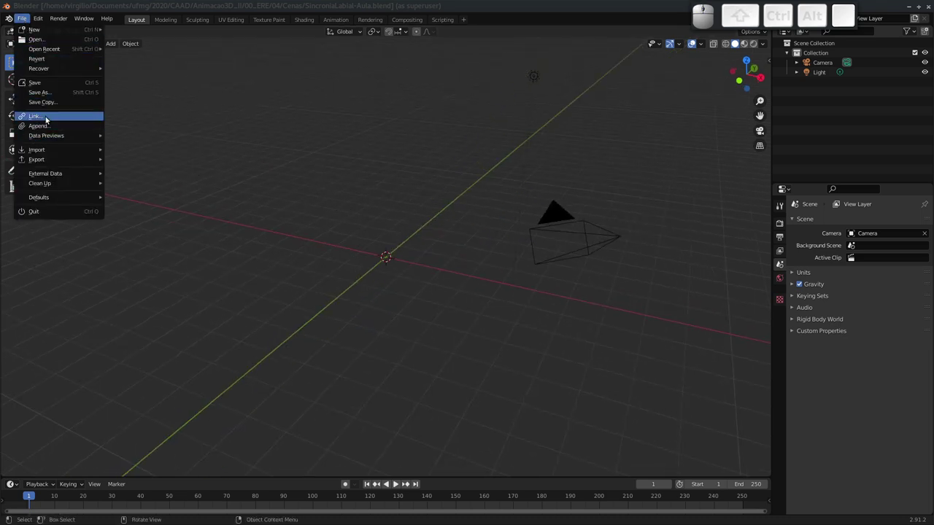
click(52, 118)
click(375, 148)
click(377, 149)
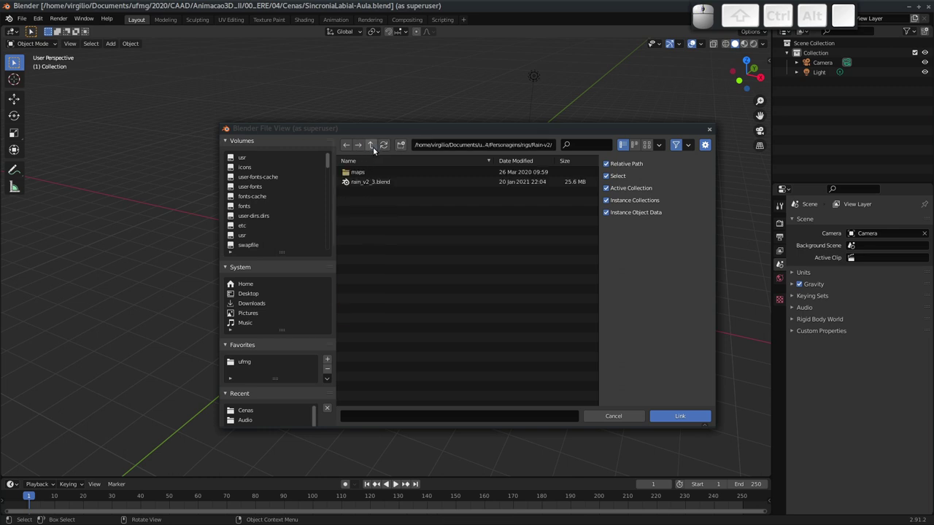
click(374, 149)
click(375, 151)
click(373, 152)
click(367, 204)
click(365, 204)
click(361, 173)
click(361, 174)
click(362, 186)
click(684, 414)
Step: Enter rain_v2_3.blend's Collection folder and choose the CH-rain collection to link
double_click(369, 205)
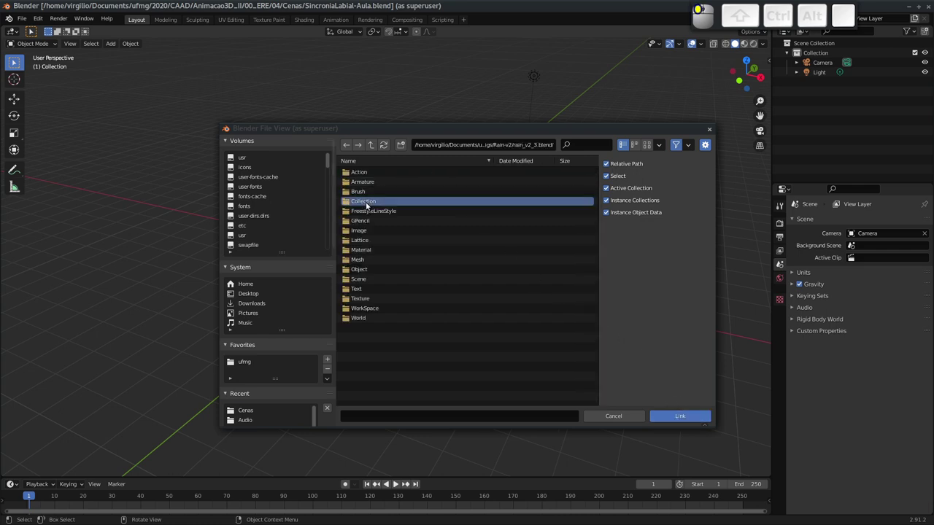
click(365, 175)
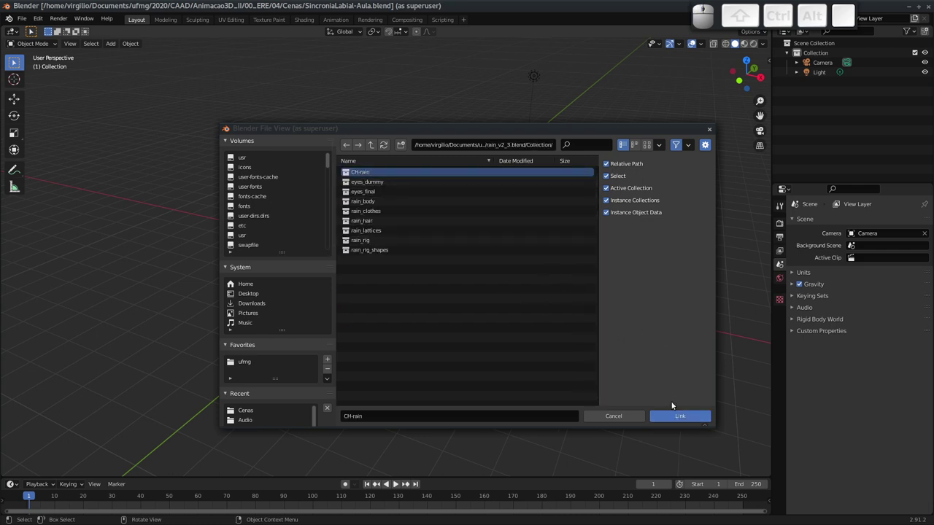
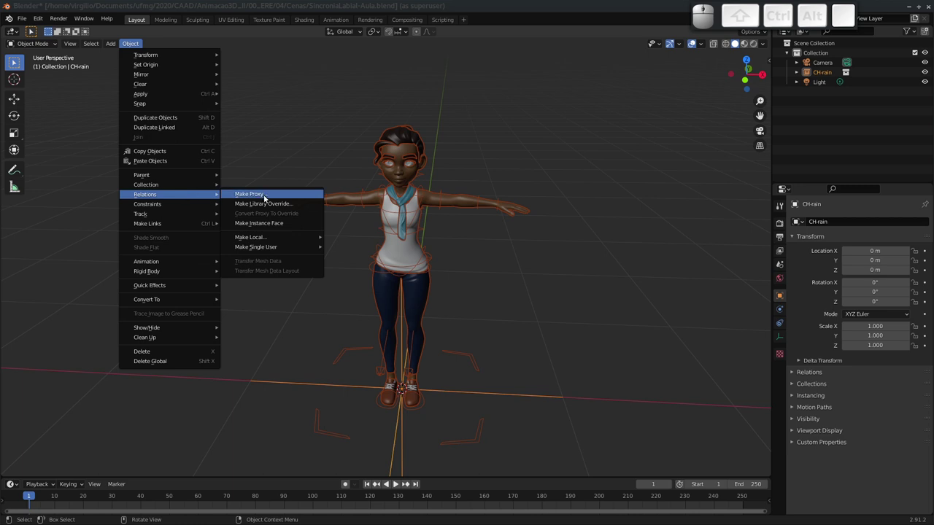
Step: Make a proxy of the linked character, choosing the RIG-rain armature
click(263, 197)
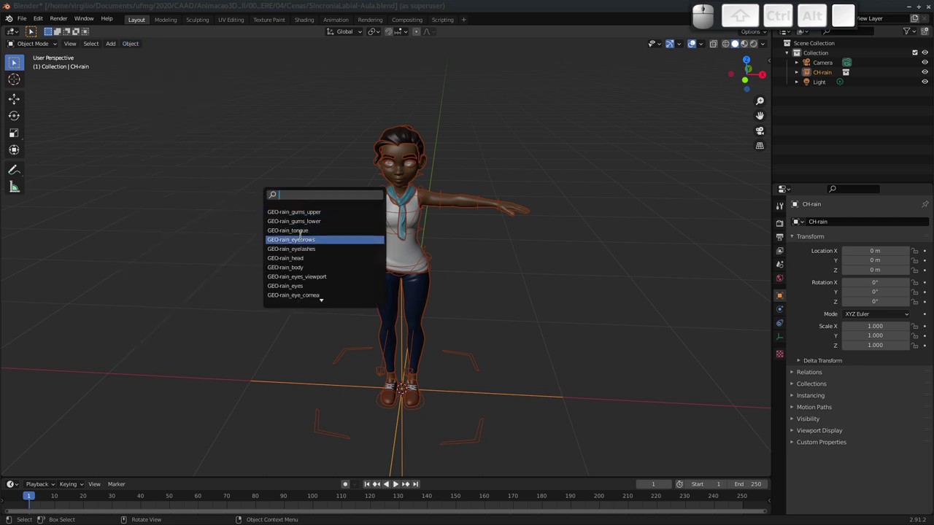
key(r)
key(g)
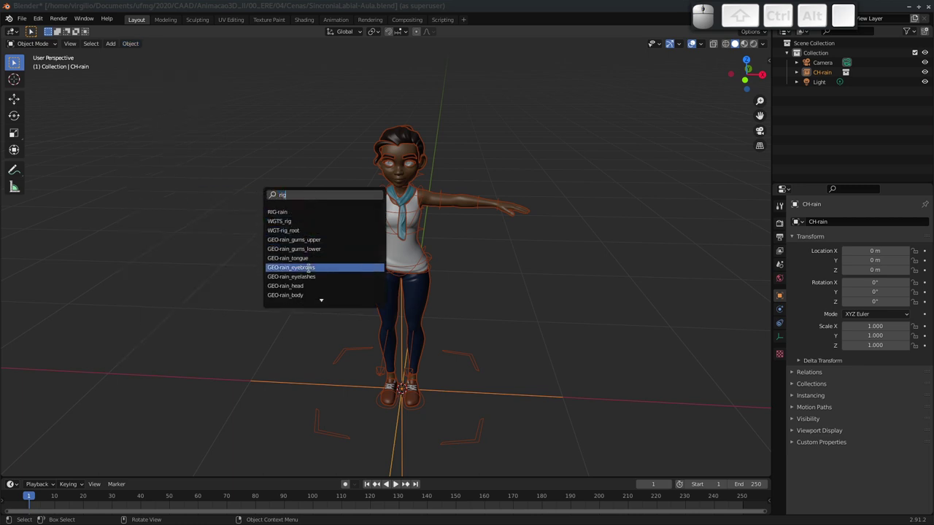
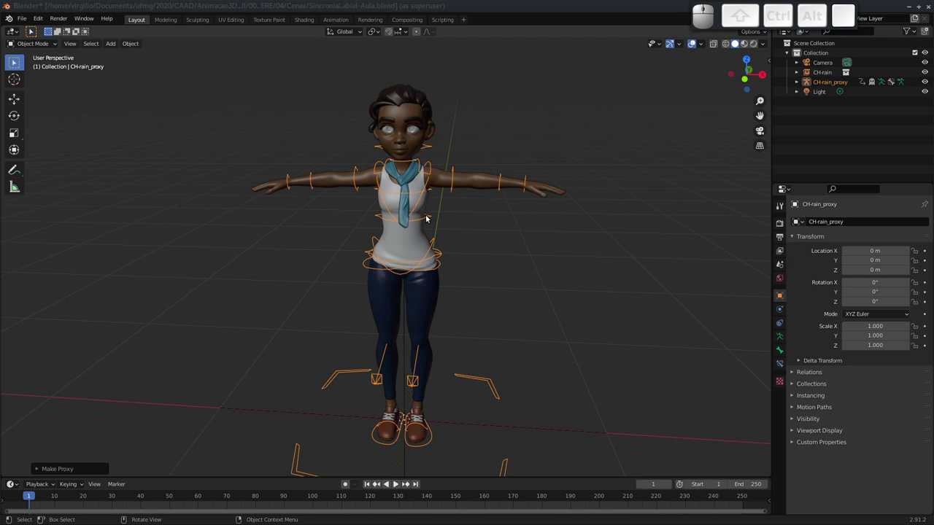
Step: Pose the proxy rig, test-rotate the rib cage control, cancel it and save
key(ctrl+Tab)
click(432, 220)
key(r)
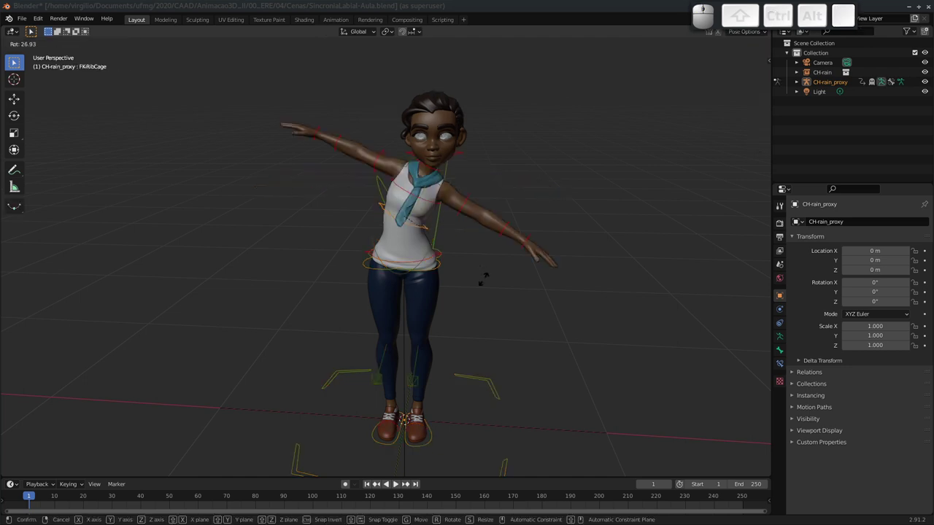
key(Escape)
drag(457, 187, 434, 216)
key(ctrl+s)
Step: Show the sidebar's Rigging tab with the rig's settings and layer controls
key(n)
click(767, 173)
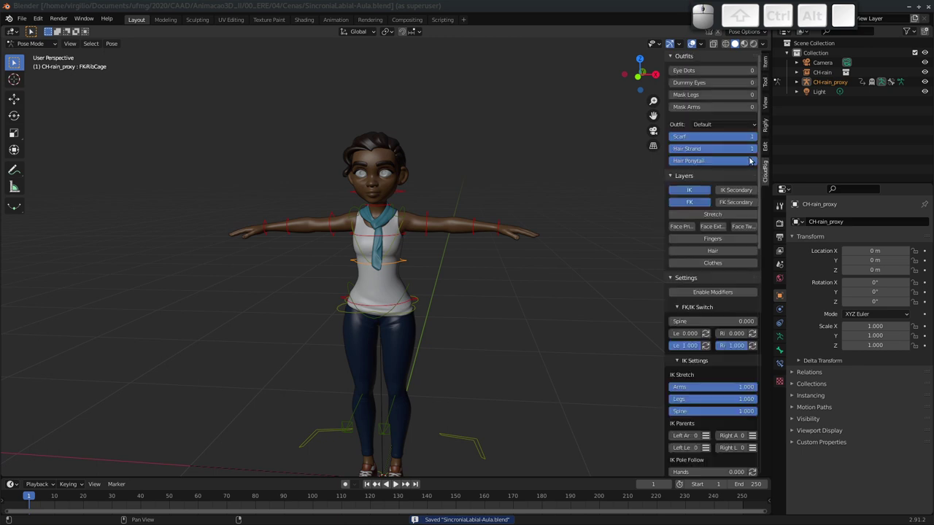
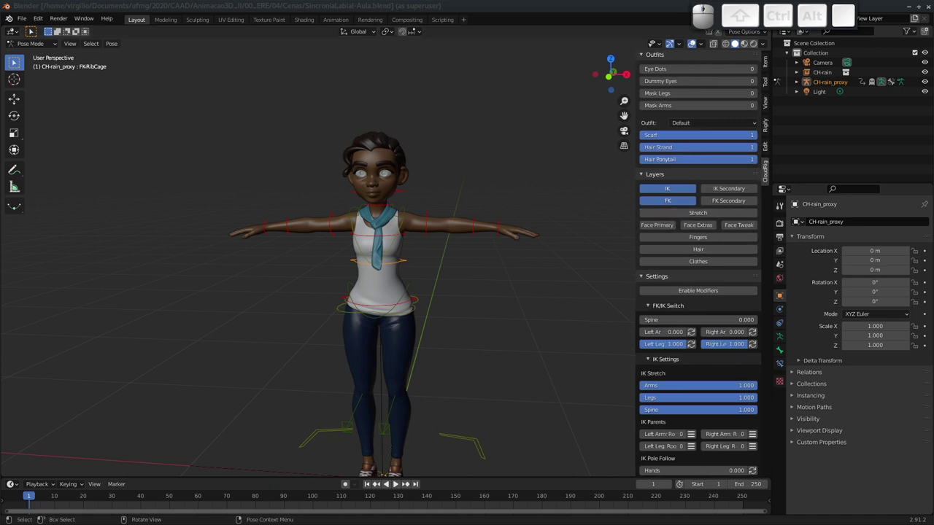
Step: Reload the linked rig library via External Data, restore the sidebar and save
click(21, 21)
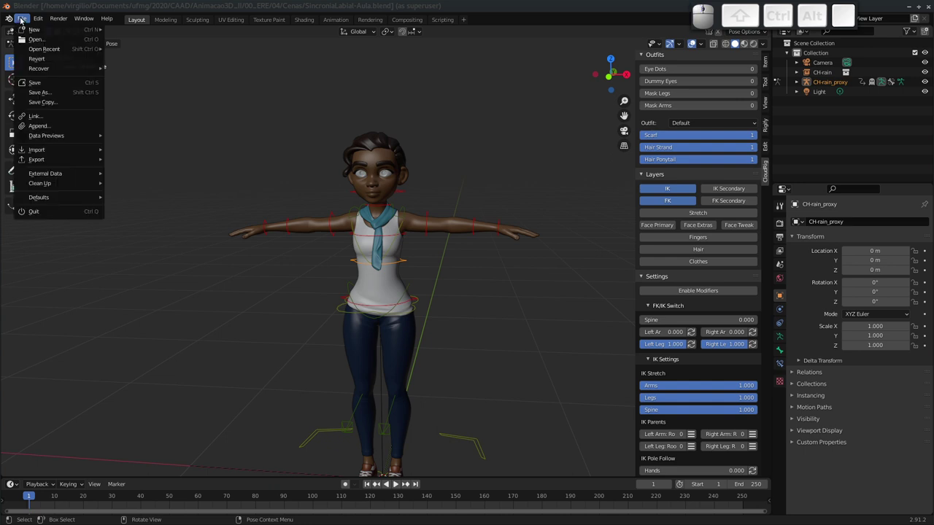
click(51, 62)
click(57, 62)
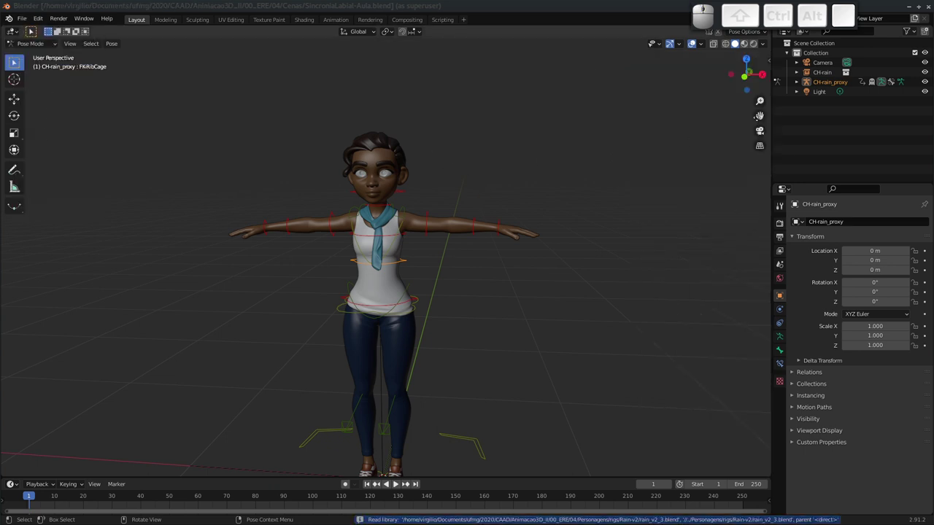
key(n)
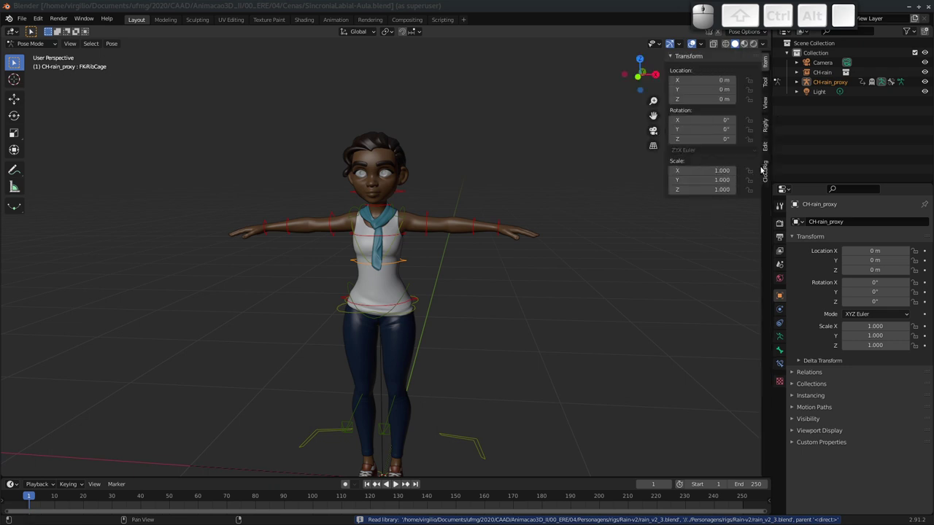
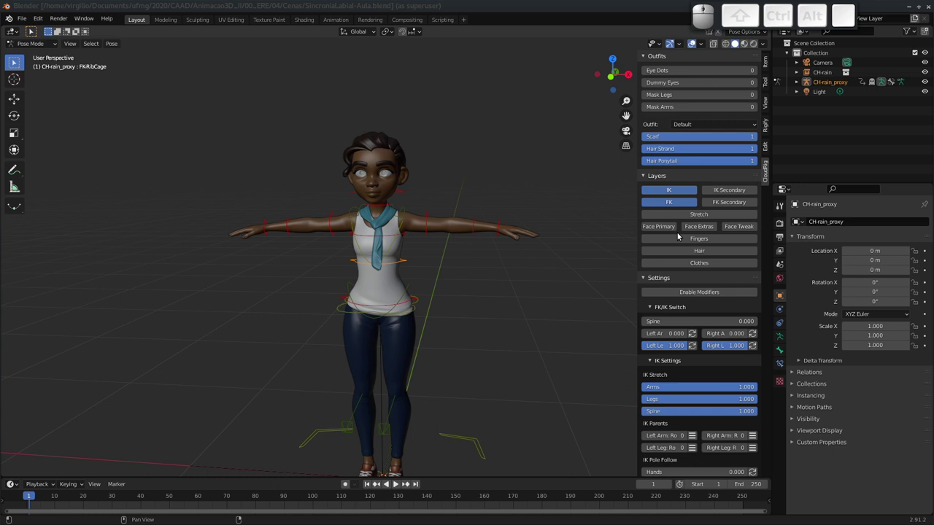
middle_click(691, 253)
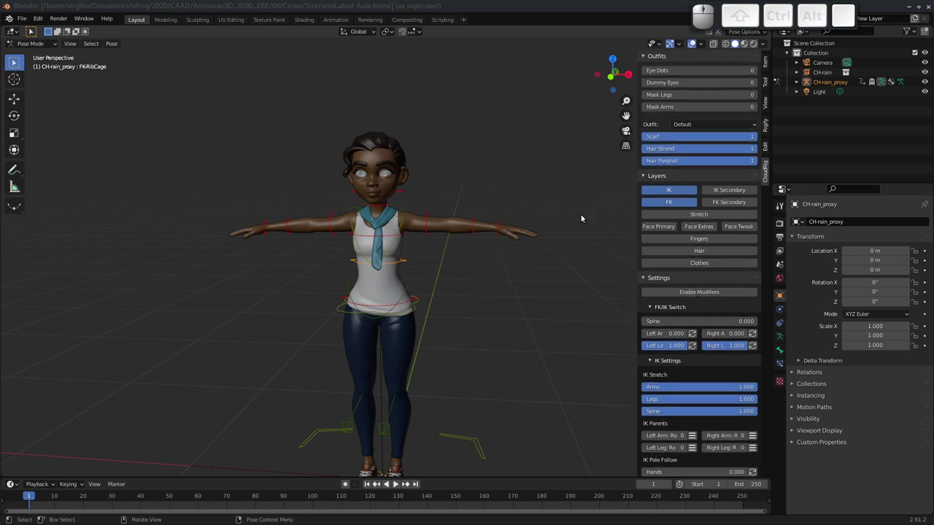
key(ctrl+s)
Step: Zoom to the character's head and enable the Face Primary controls layer
drag(413, 256, 412, 255)
middle_click(415, 265)
middle_click(400, 260)
middle_click(390, 205)
middle_click(393, 228)
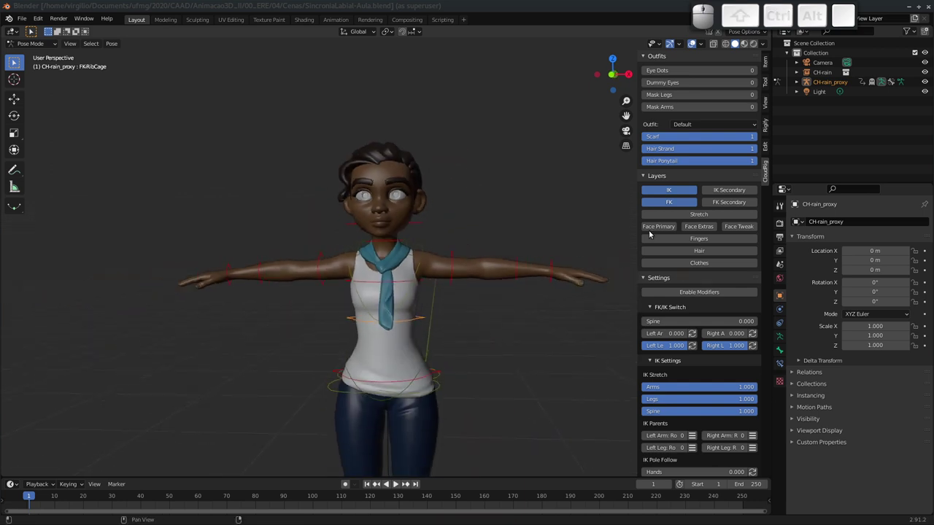
click(658, 230)
middle_click(407, 214)
drag(512, 249, 479, 246)
middle_click(479, 249)
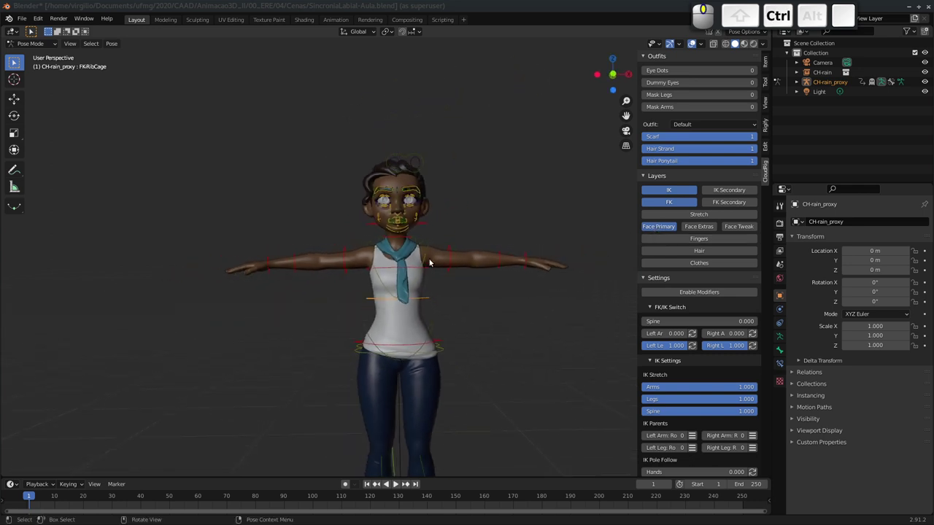
Step: From the back view, box-select the body controls below the head and hide them
drag(325, 289, 327, 290)
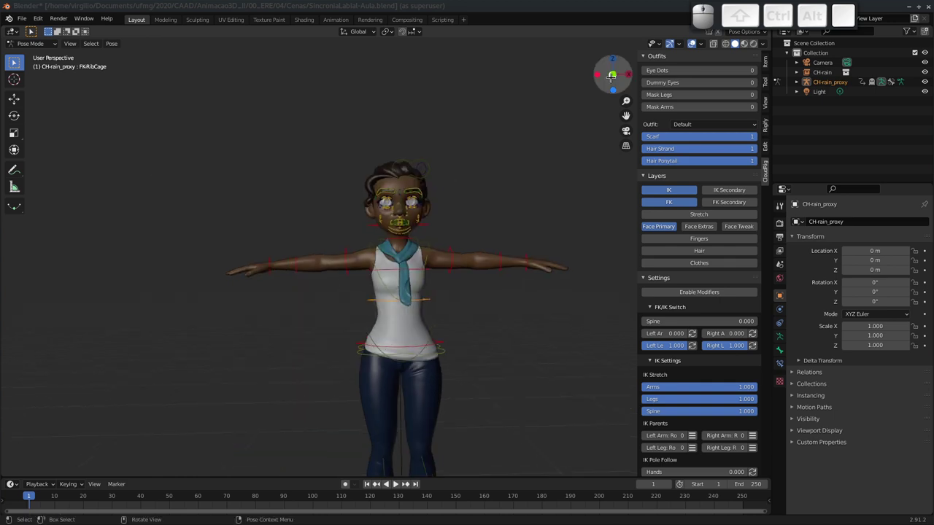
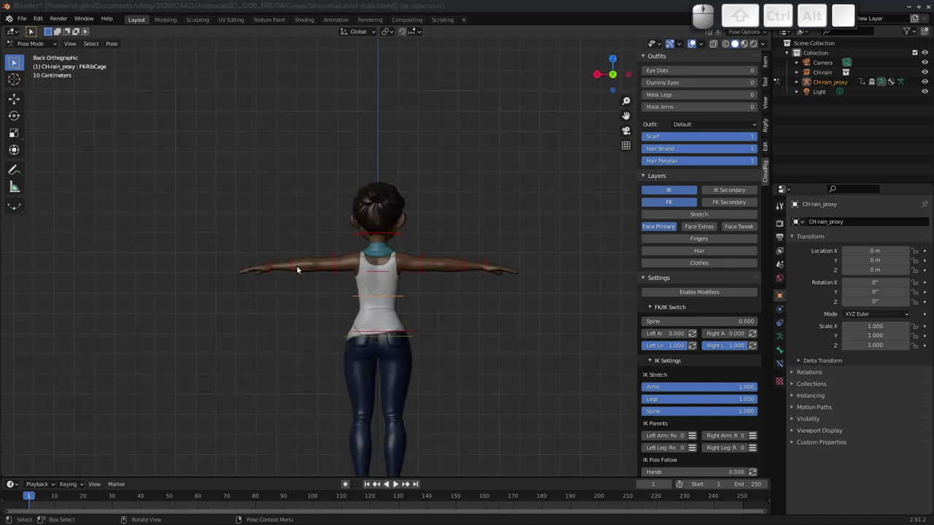
drag(241, 253, 465, 397)
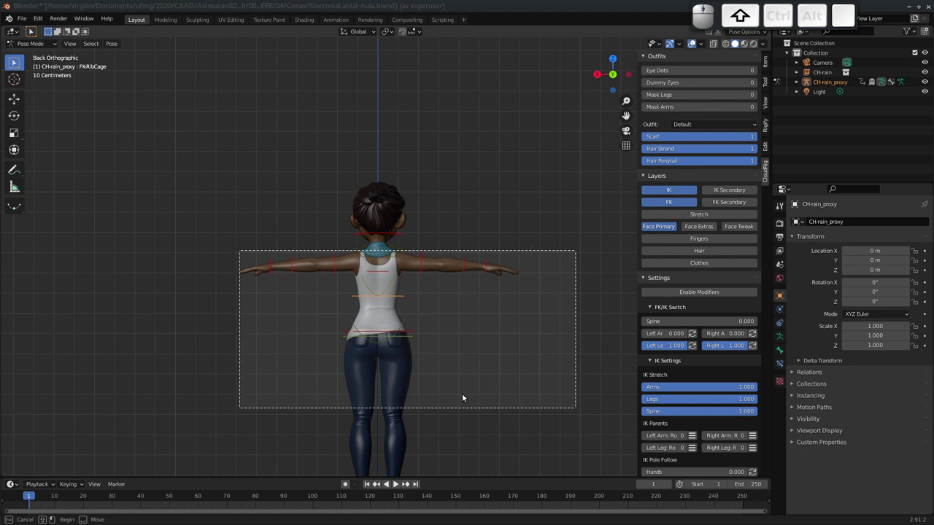
middle_click(428, 346)
click(181, 259)
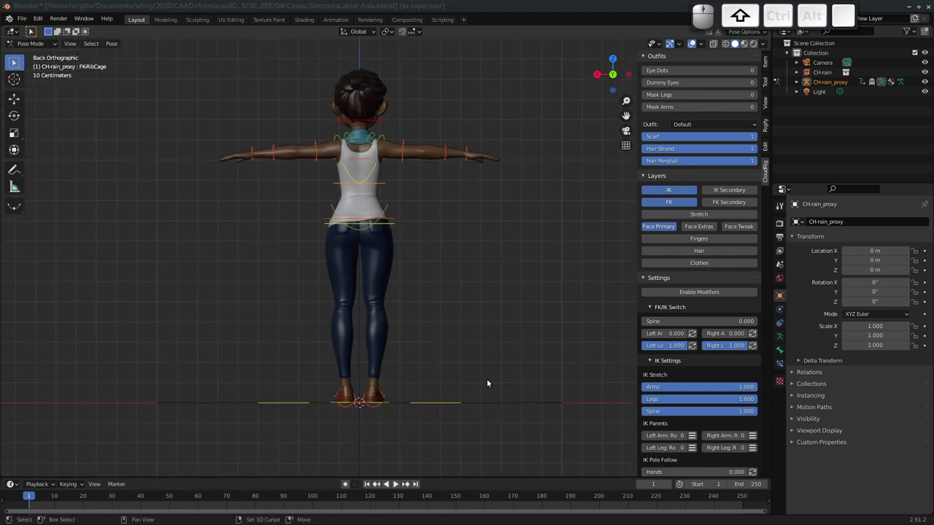
drag(362, 263, 428, 276)
key(h)
drag(353, 232, 368, 227)
middle_click(383, 266)
middle_click(377, 224)
click(360, 168)
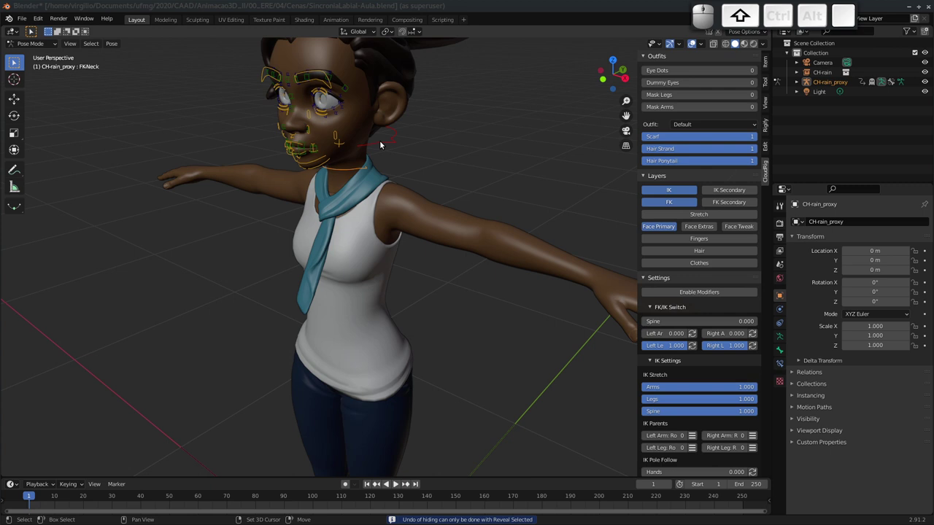
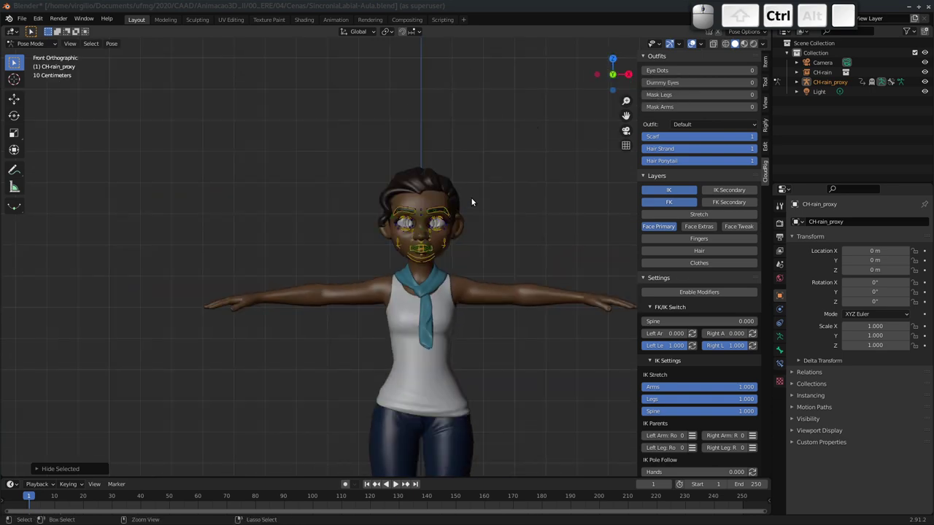
Step: Frame the character's face in a three-quarter view and save the file
middle_click(470, 208)
drag(487, 162, 341, 243)
drag(347, 256, 378, 267)
key(ctrl+s)
click(339, 169)
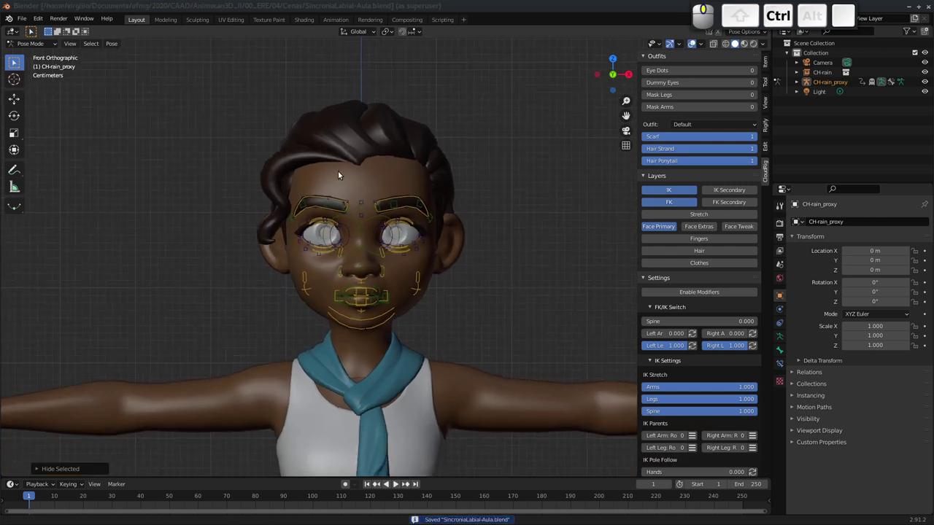
drag(377, 187, 341, 215)
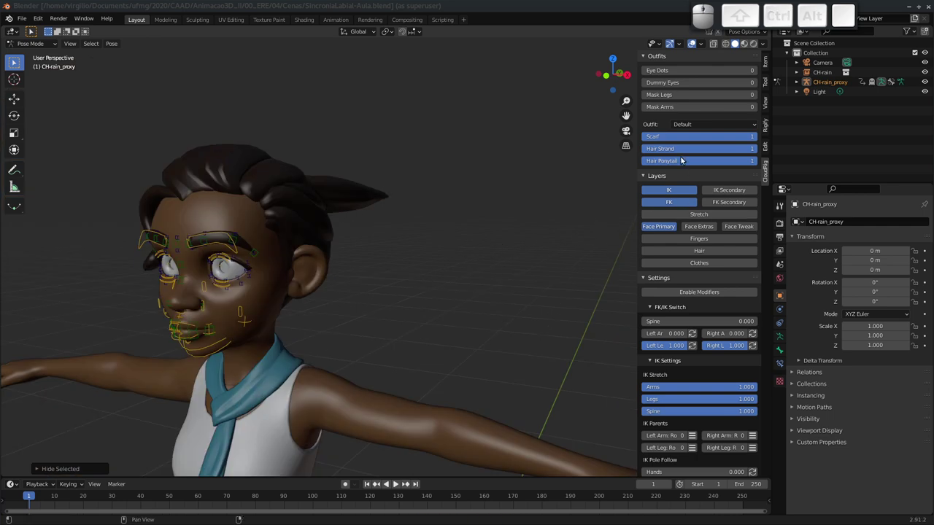
Step: Set the Scarf and Hair Strand visibility values to 0, then zoom out to the whole scene
click(697, 140)
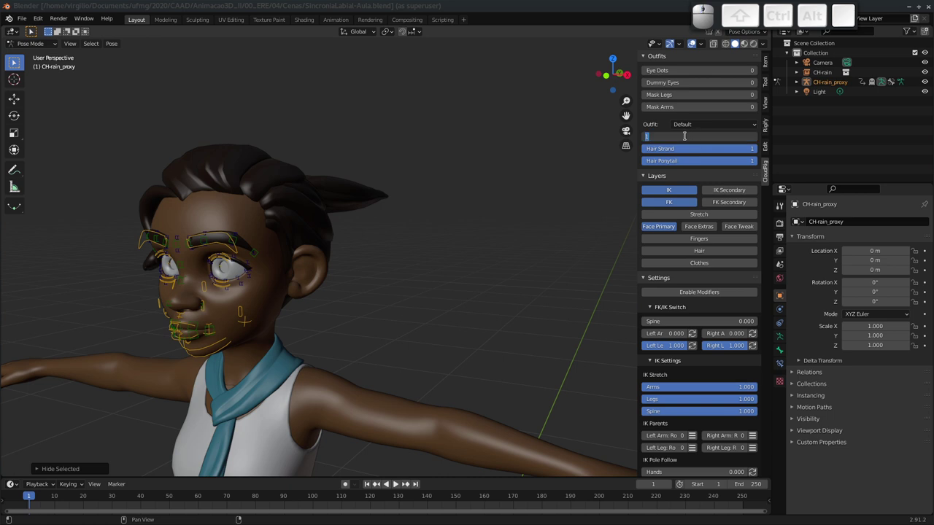
key(0)
key(Return)
click(688, 151)
key(0)
key(Return)
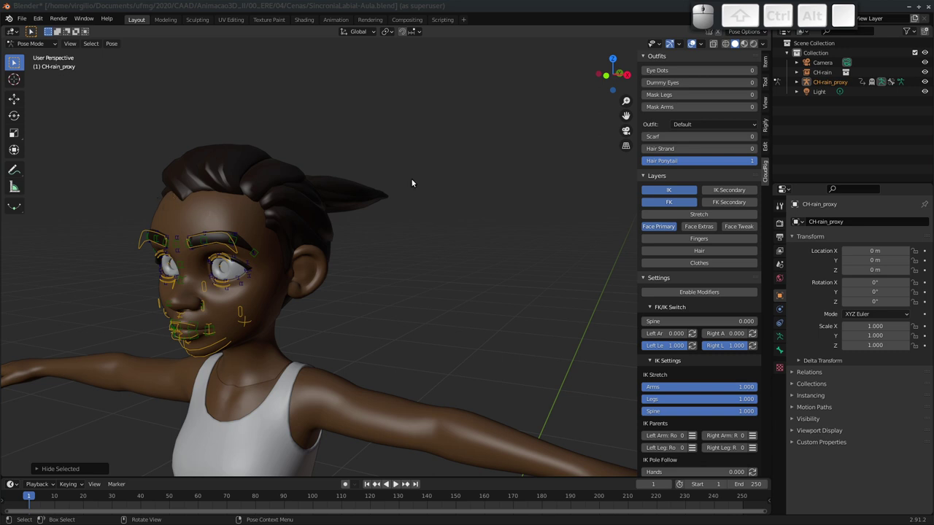
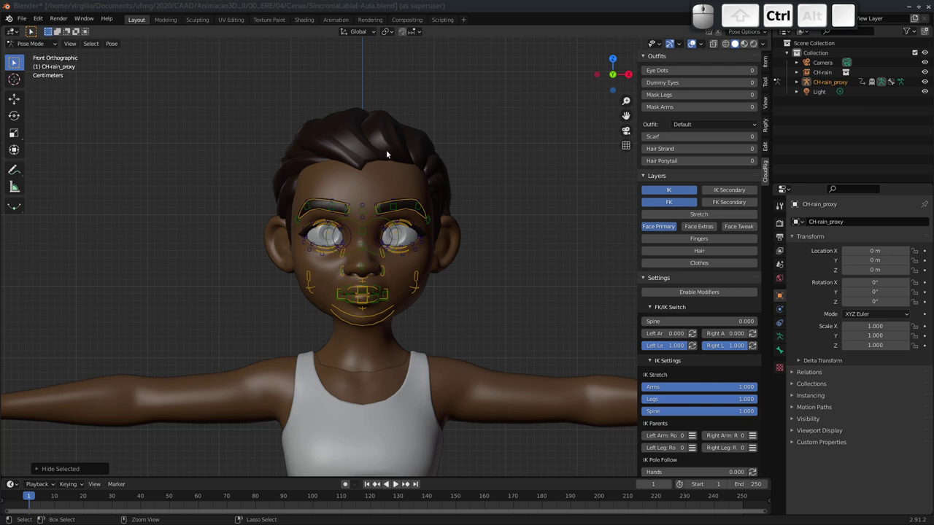
drag(397, 160, 613, 139)
drag(447, 175, 170, 221)
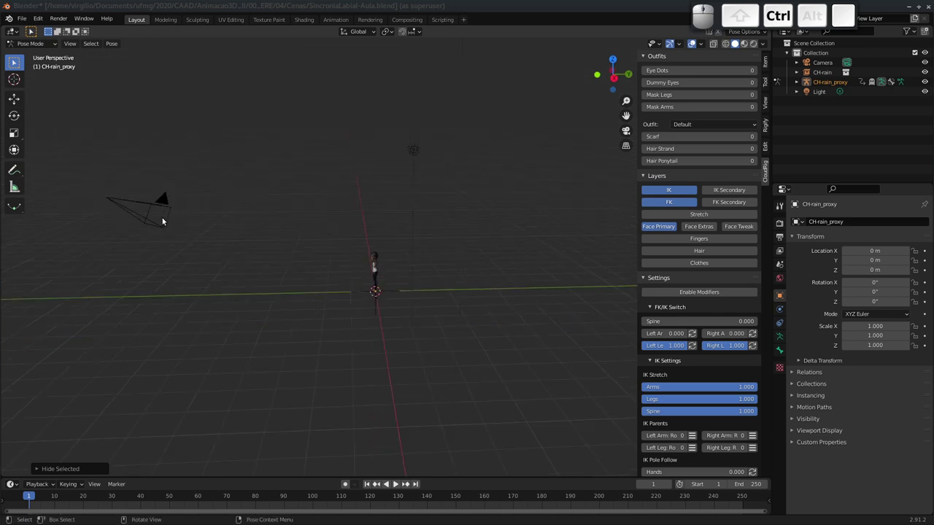
Step: Look through the scene camera and show the sidebar's Item transform values
click(169, 222)
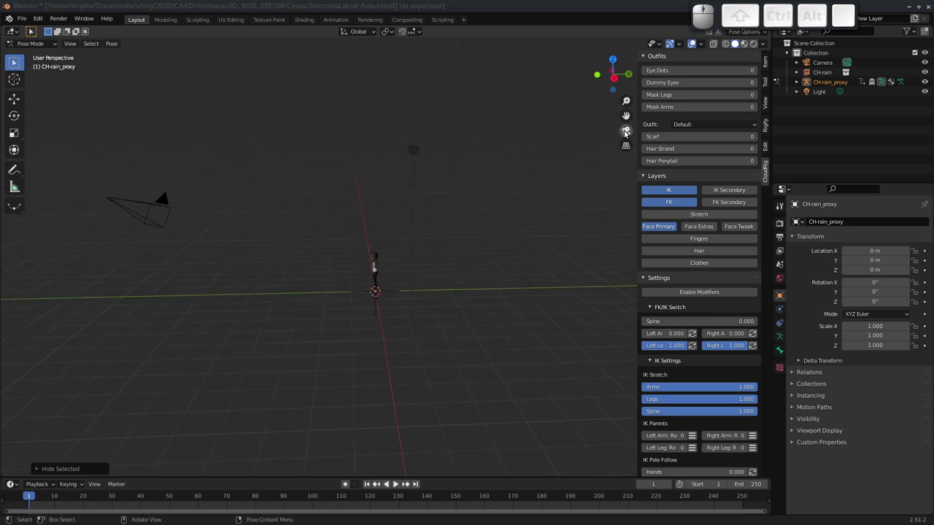
click(630, 132)
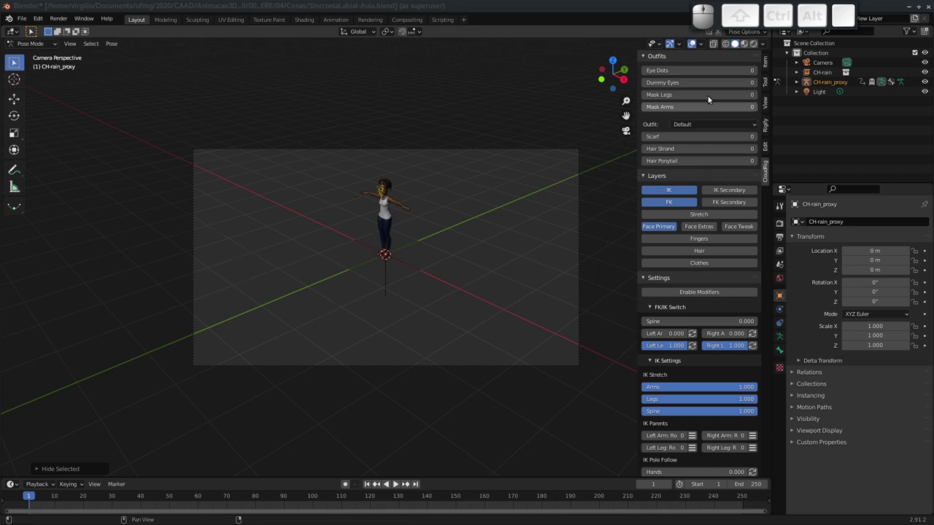
middle_click(715, 89)
click(764, 64)
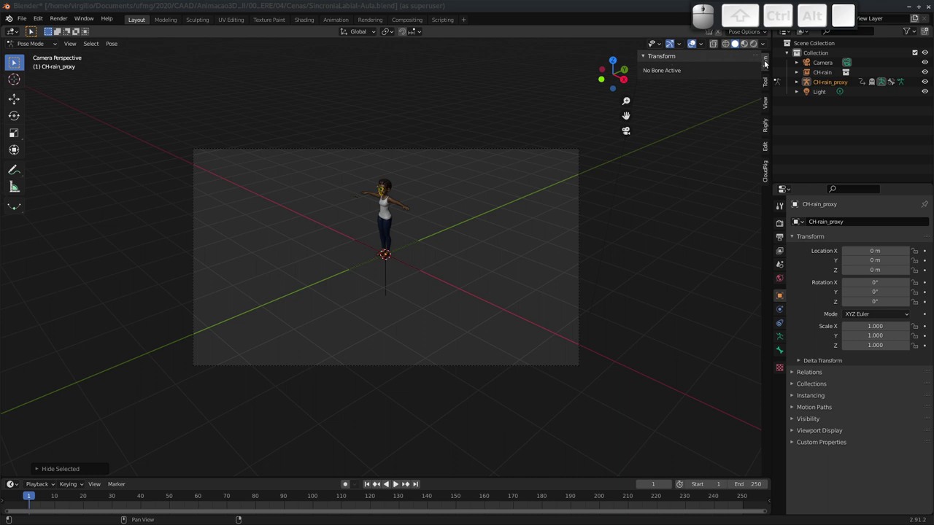
Step: Select the Camera object so its location and rotation can be edited
click(558, 150)
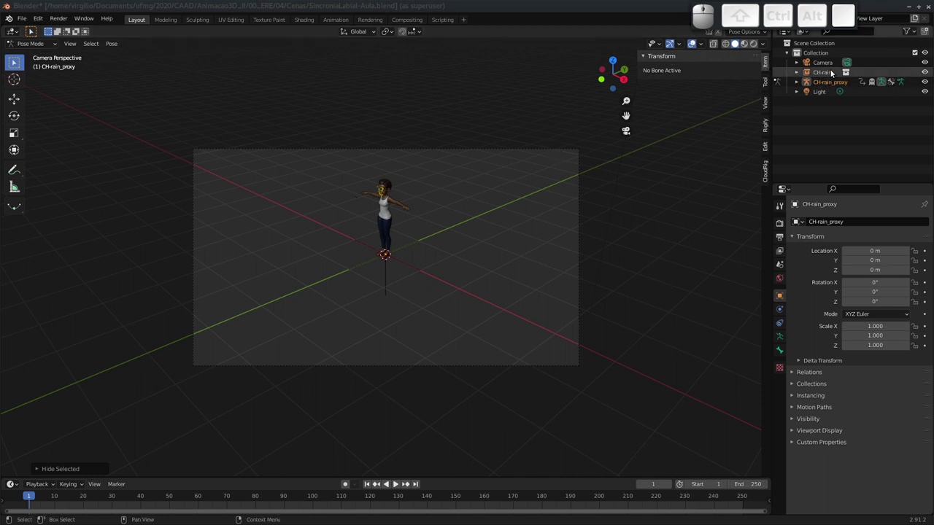
click(828, 67)
click(769, 70)
click(767, 68)
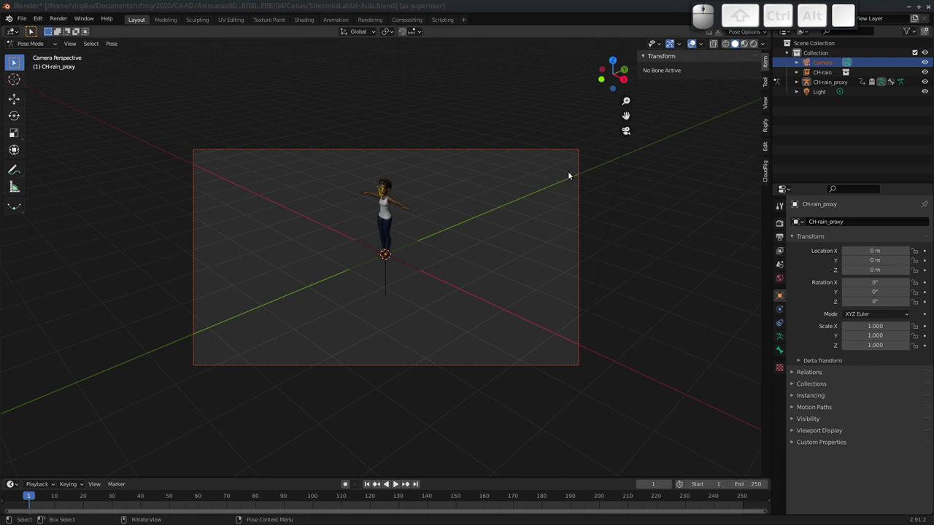
click(43, 24)
click(61, 145)
click(217, 153)
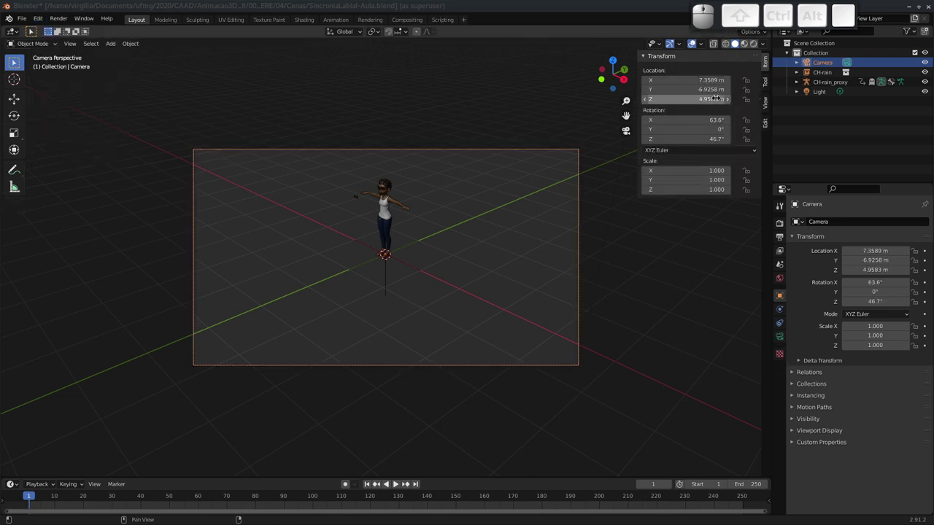
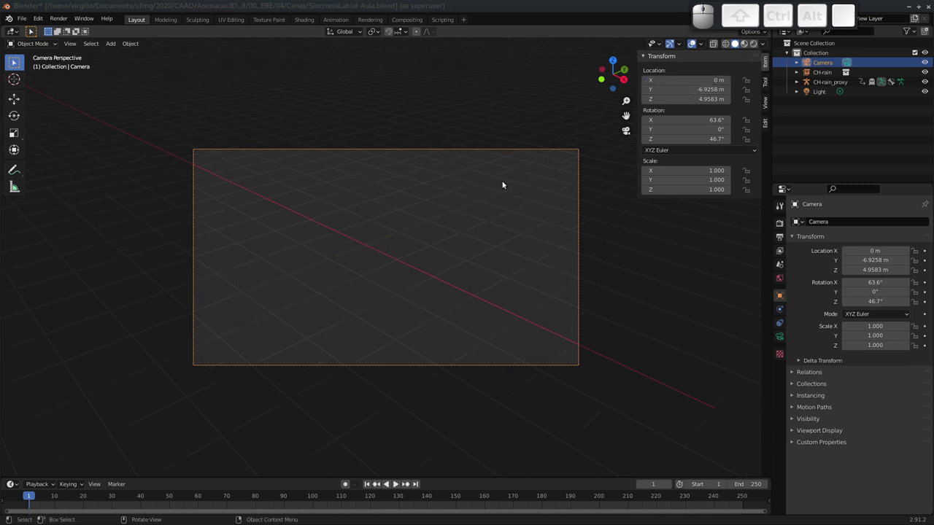
Step: Clear the camera's rotation and set it to face the character head-on at 90° X
key(alt+r)
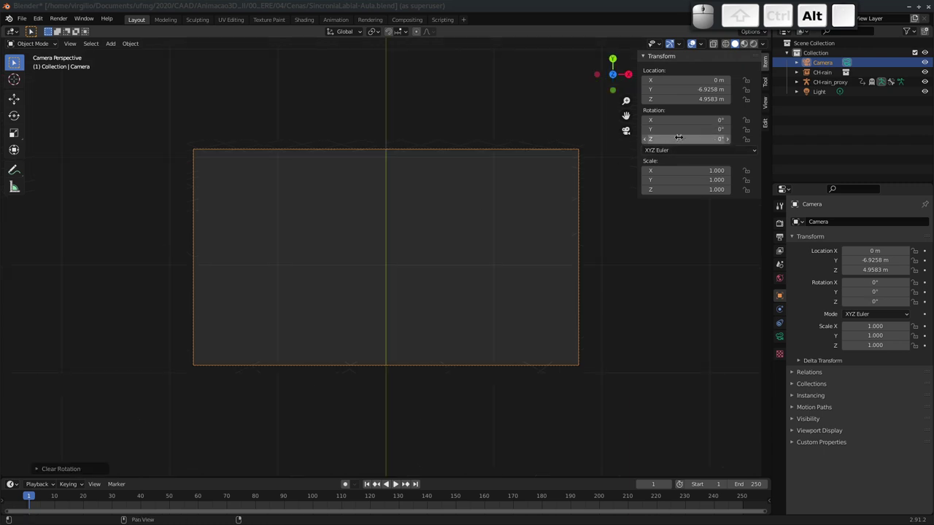
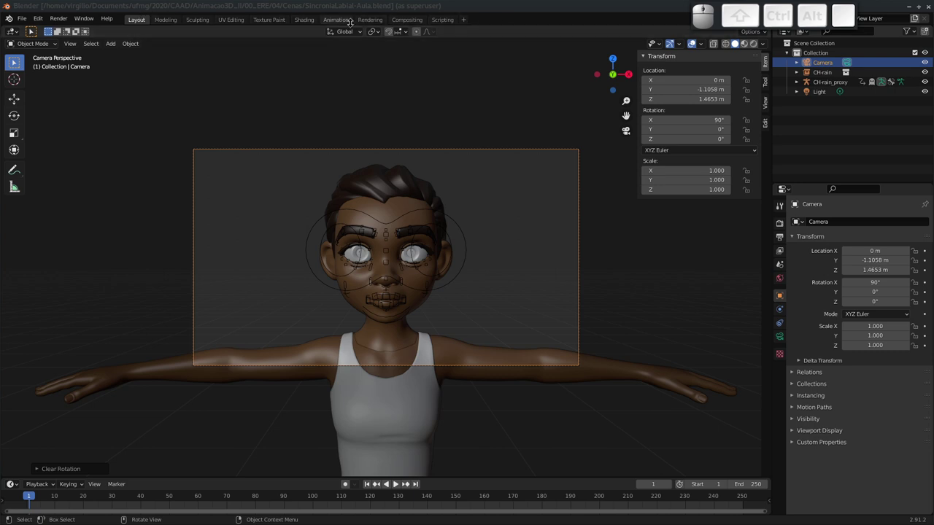
click(16, 34)
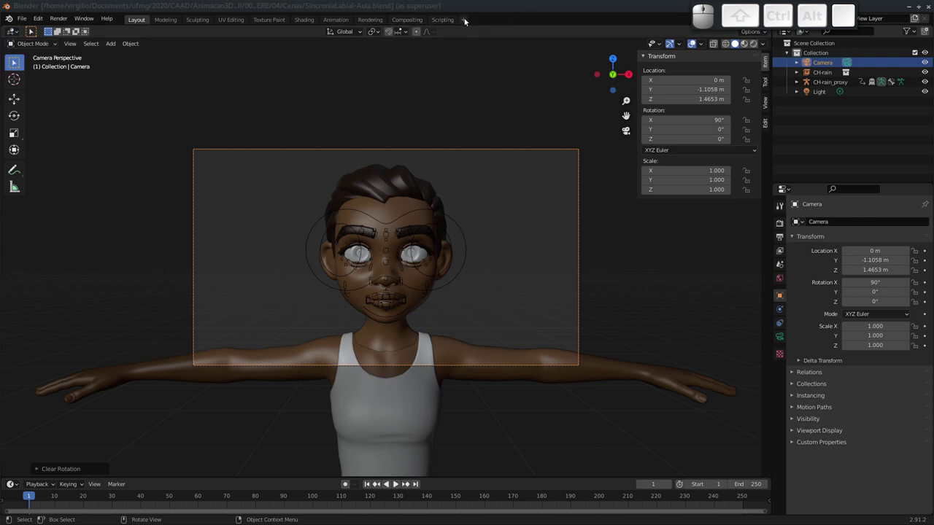
Step: Add a Video Editing workspace and adjust the sequencer timeline view
click(466, 23)
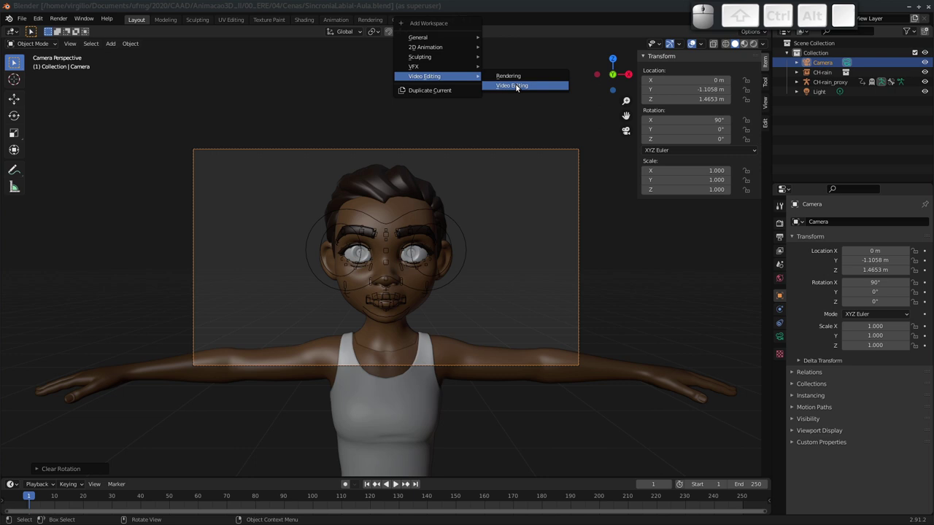
click(515, 89)
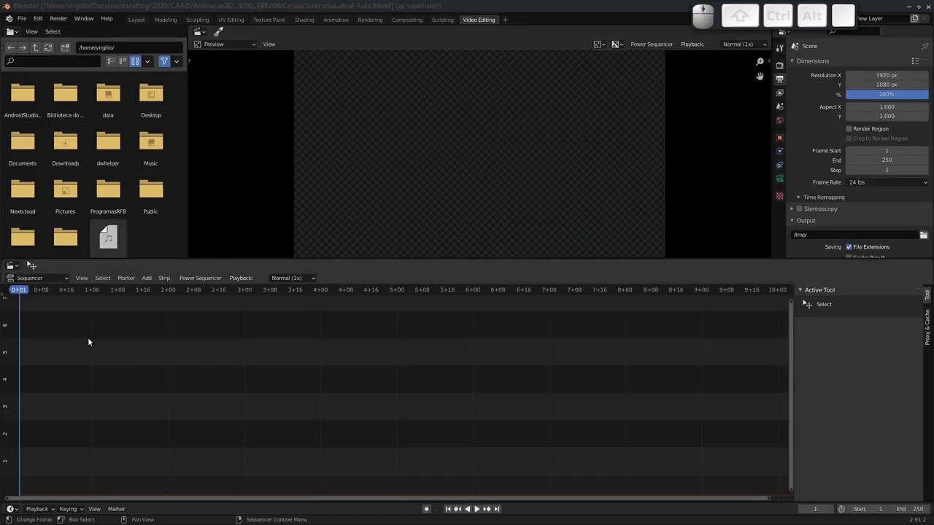
middle_click(233, 376)
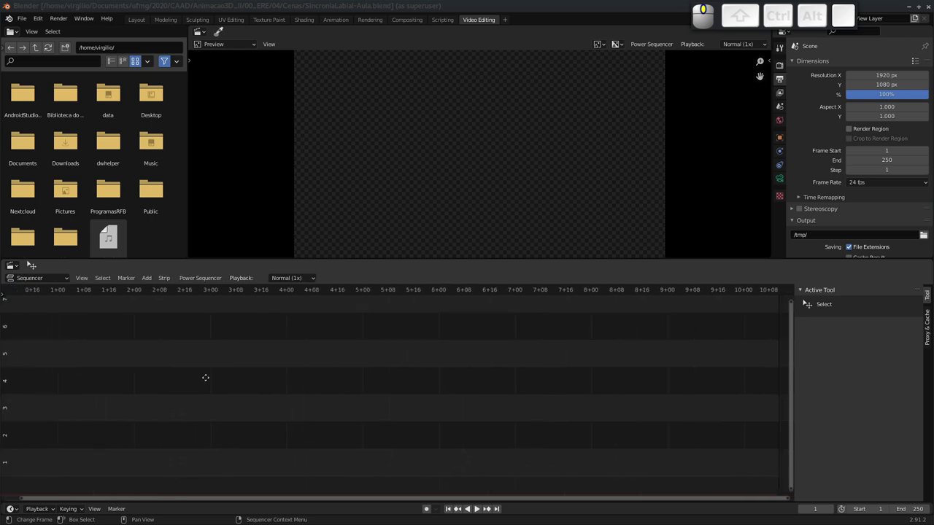
middle_click(204, 371)
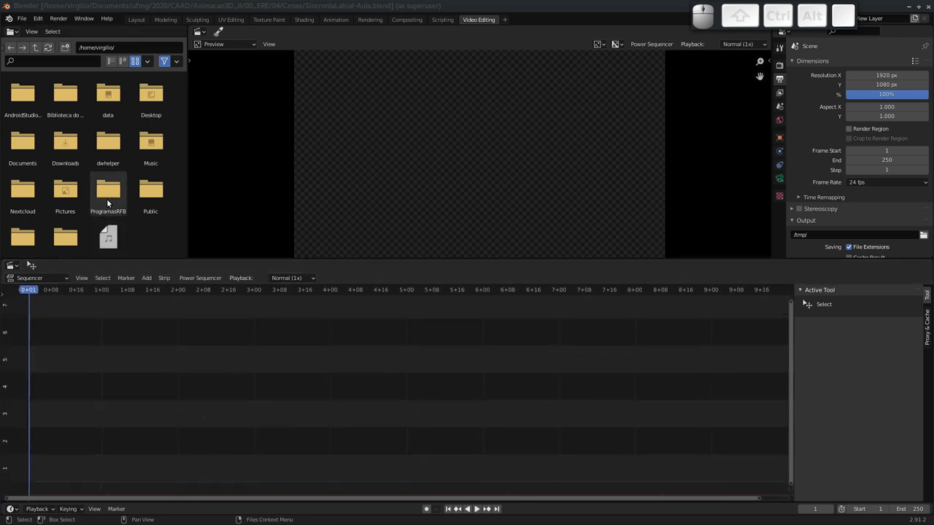
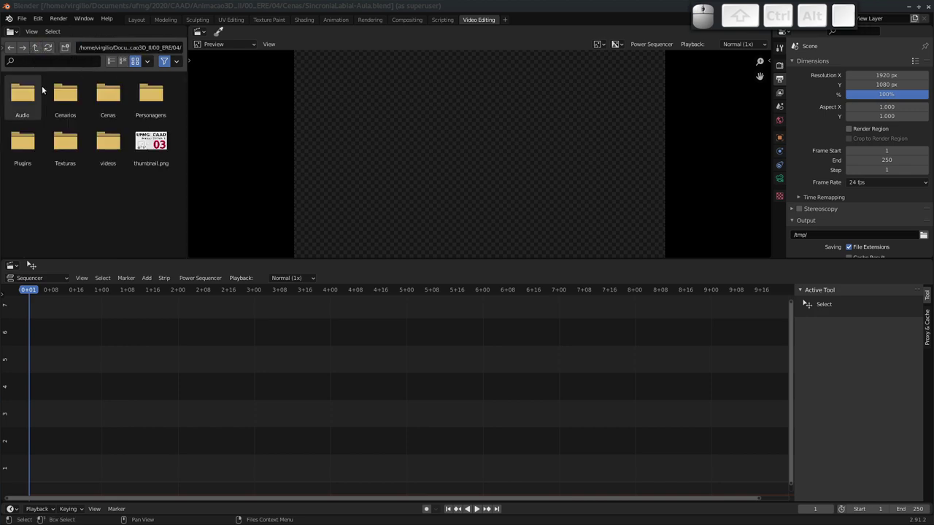
Step: Drop Trilha.mp3 from the Audio folder onto sequencer channel 1, play it and frame the strip
click(21, 96)
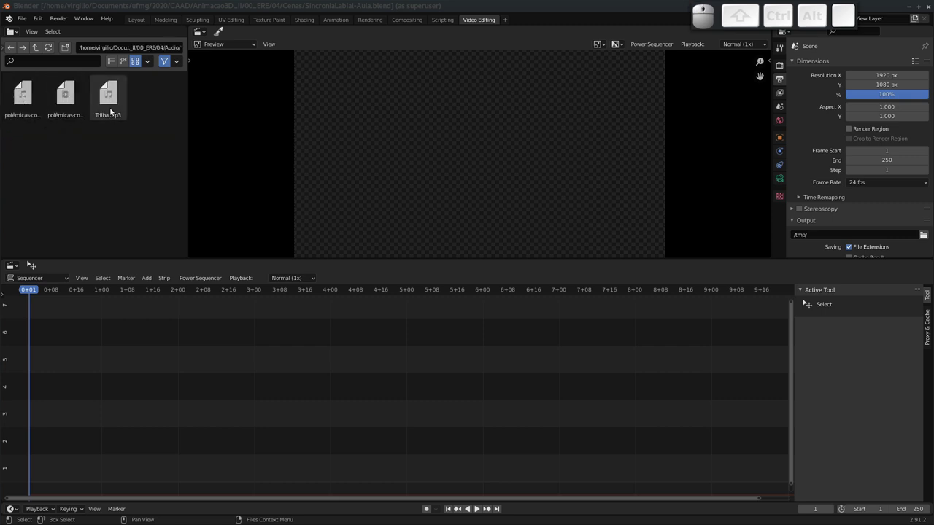
drag(109, 97, 47, 361)
middle_click(110, 411)
key(space)
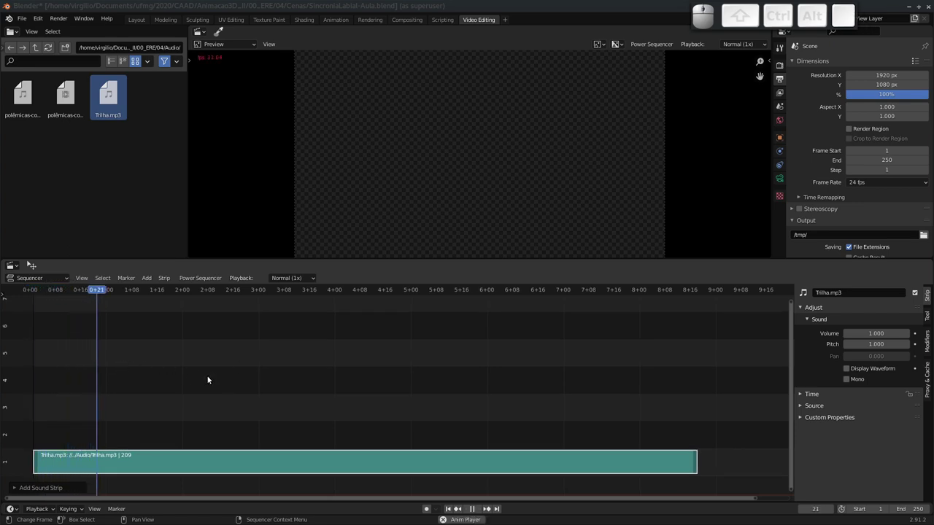
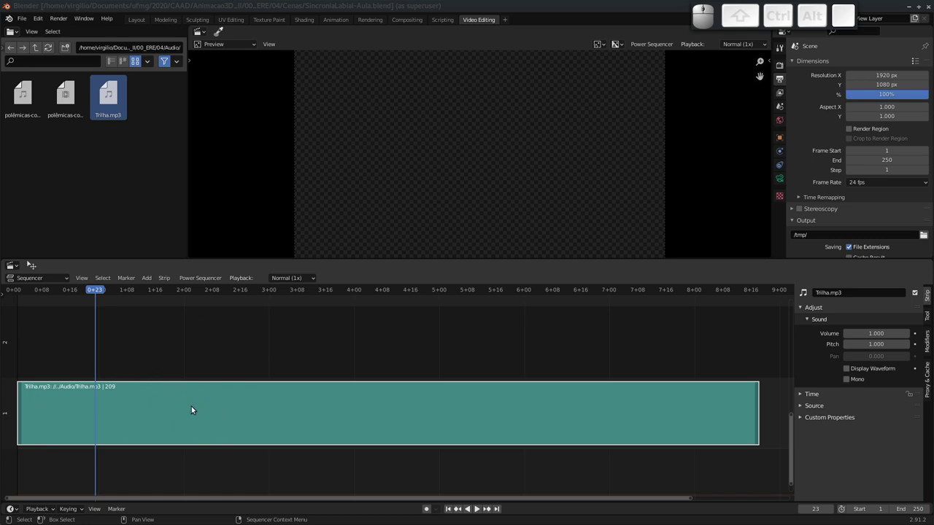
middle_click(213, 408)
middle_click(208, 397)
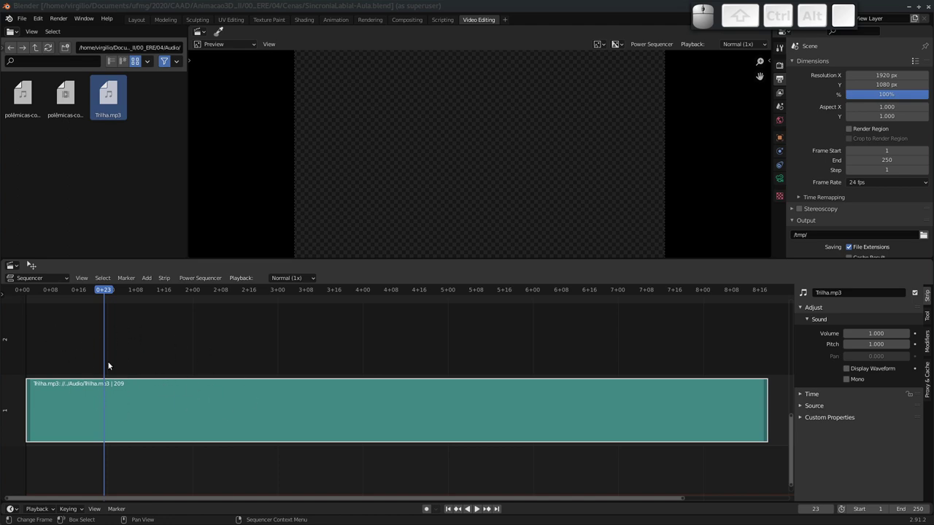
Step: Return to the main layout workspace and save the scene file
click(138, 19)
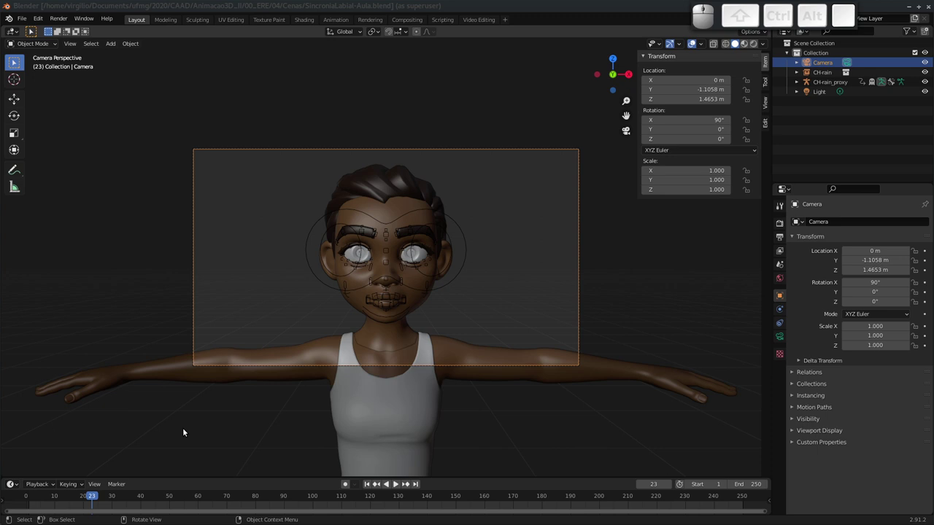
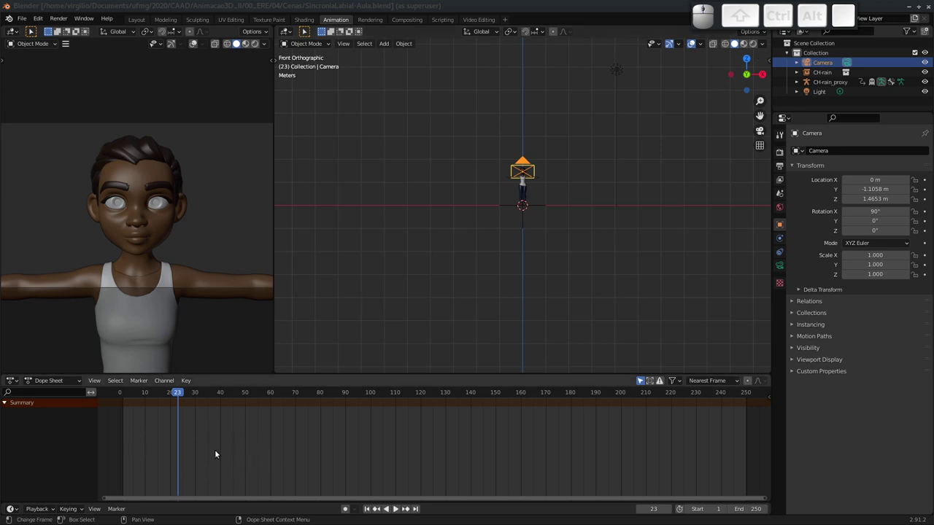
key(ctrl+s)
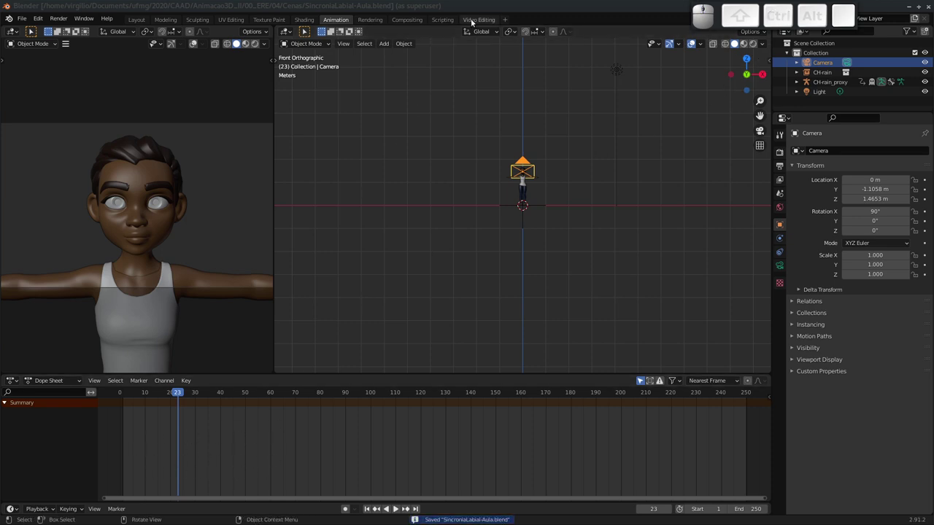
Step: Return to the Video Editing workspace and enable Display Waveform on the Trilha.mp3 strip
click(475, 23)
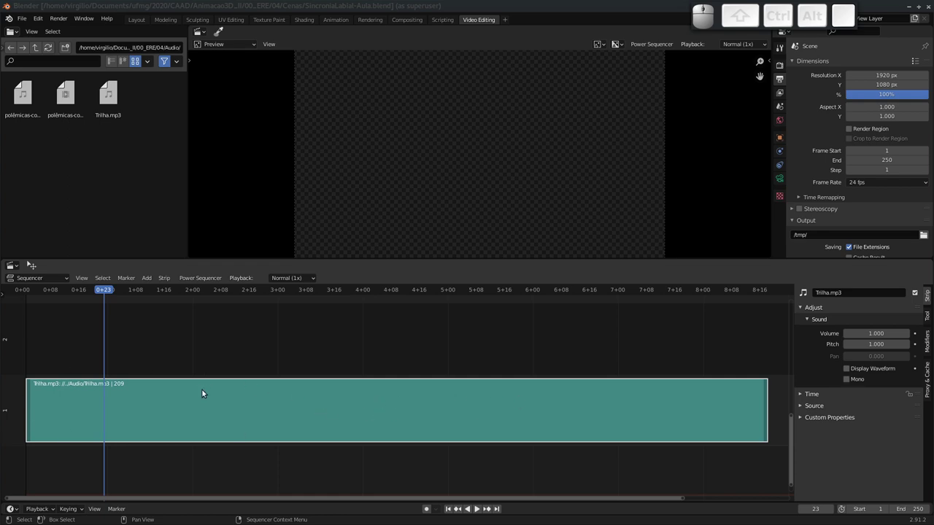
click(212, 393)
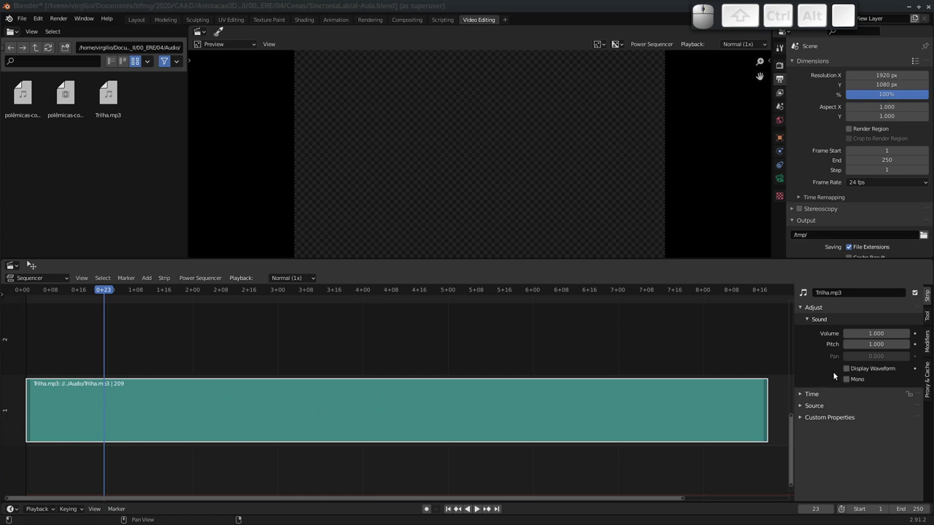
click(847, 372)
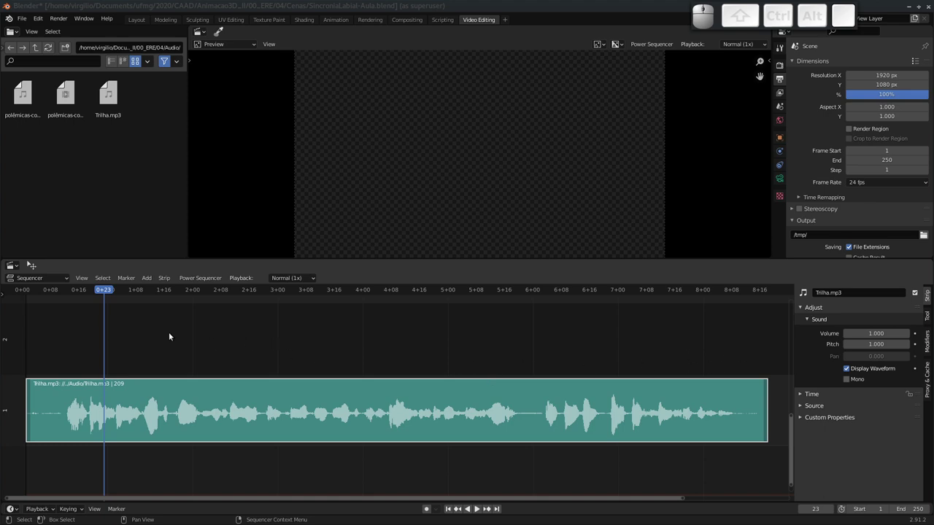
Step: Zoom the sequencer onto the waveform and move the playhead to the strip end at frame 211
drag(105, 294, 99, 366)
middle_click(102, 367)
middle_click(168, 356)
drag(168, 350, 142, 353)
drag(110, 293, 129, 349)
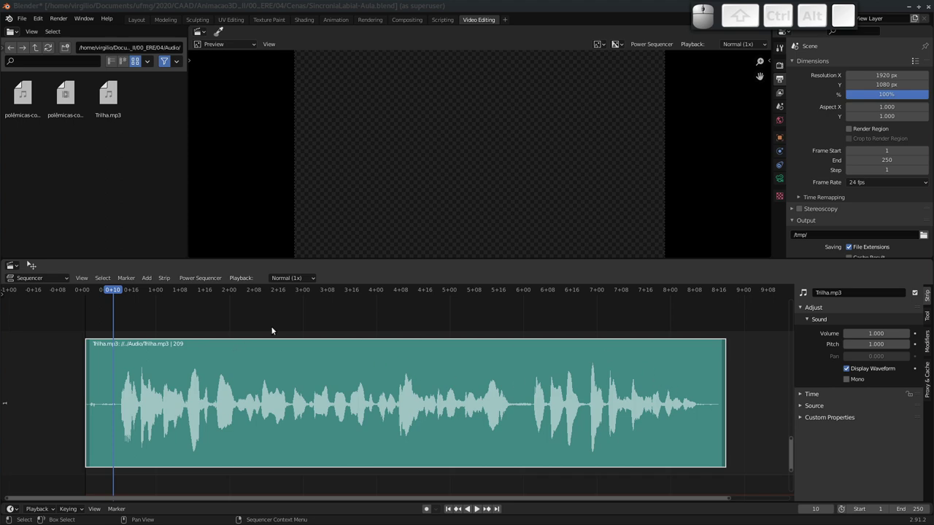
drag(728, 290, 724, 297)
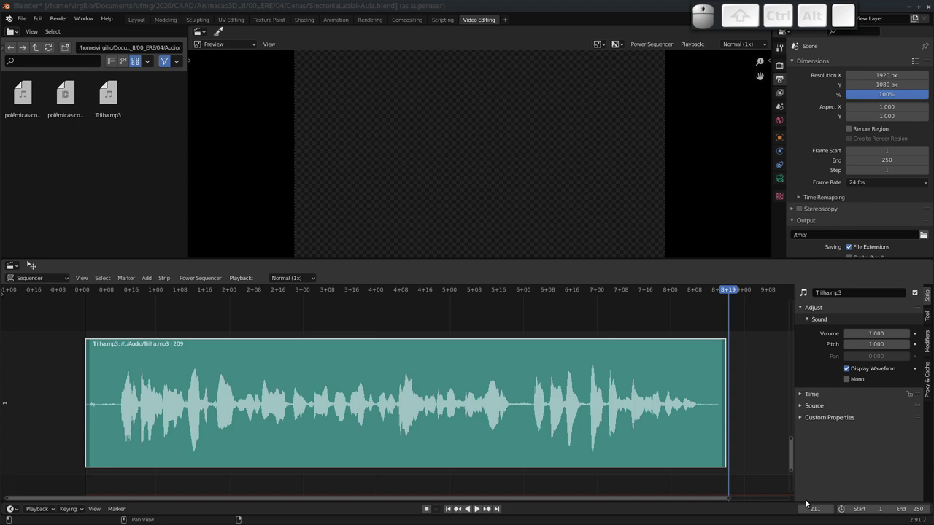
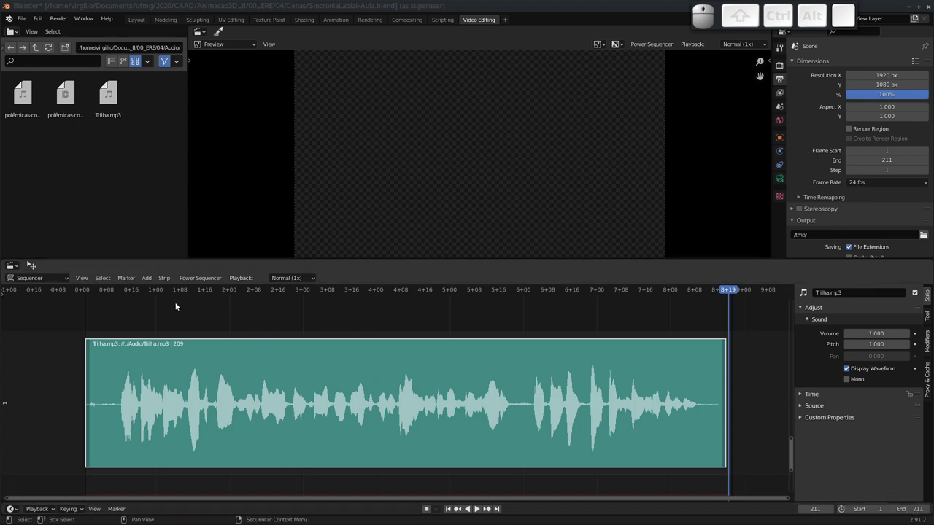
Step: View the Playback options (audio sync at No Sync) and play the soundtrack through to frame 211
click(177, 356)
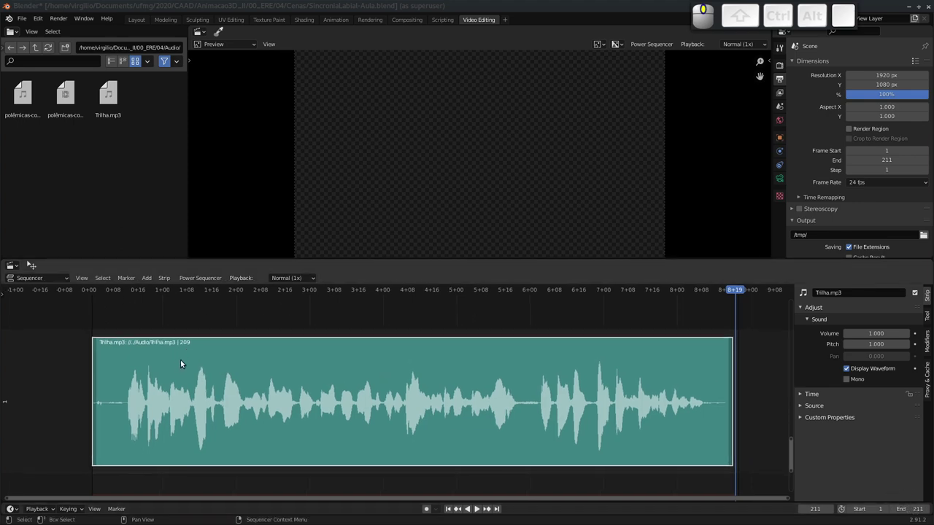
click(156, 361)
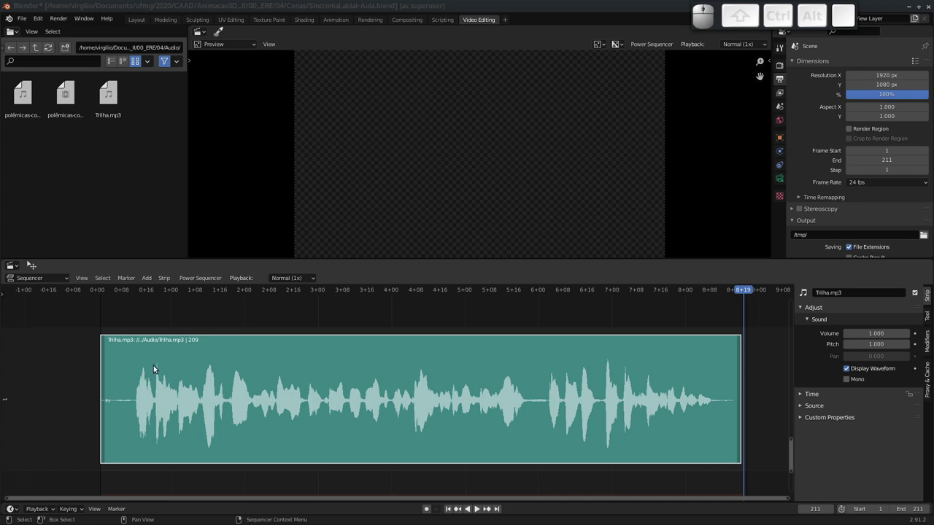
key(space)
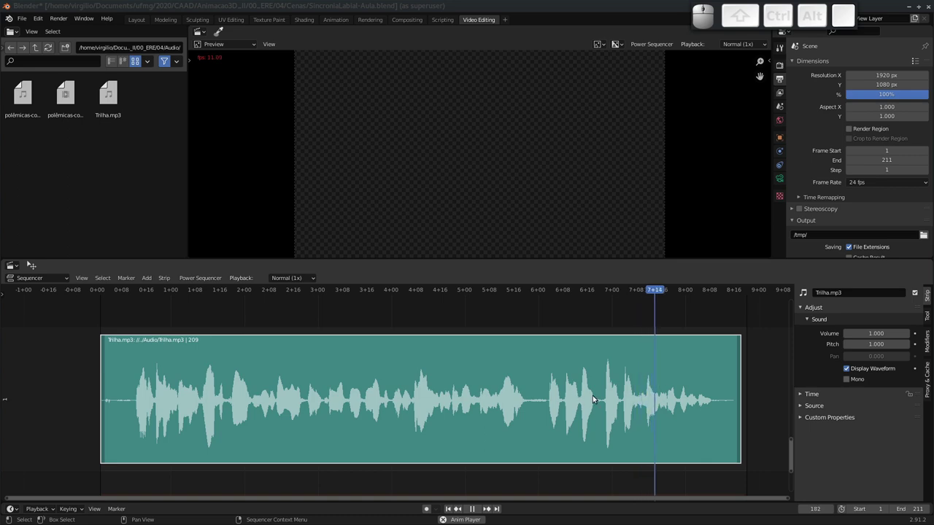
key(Escape)
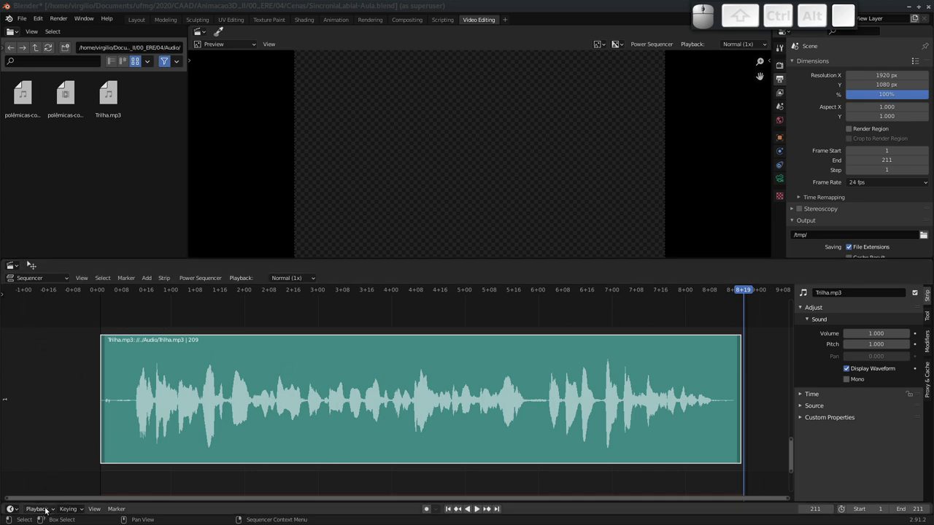
Step: Set playback Sync to AV-sync and play the recorded speech through in sync
click(44, 511)
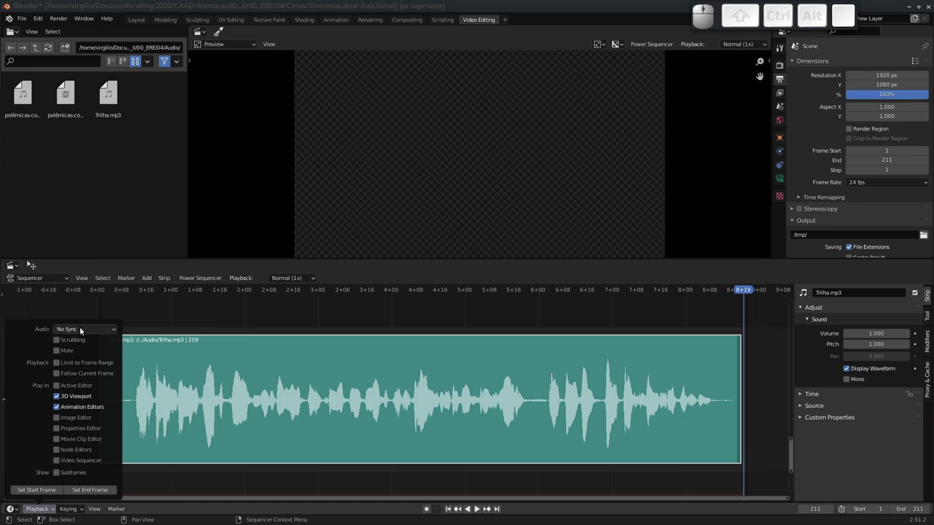
click(83, 331)
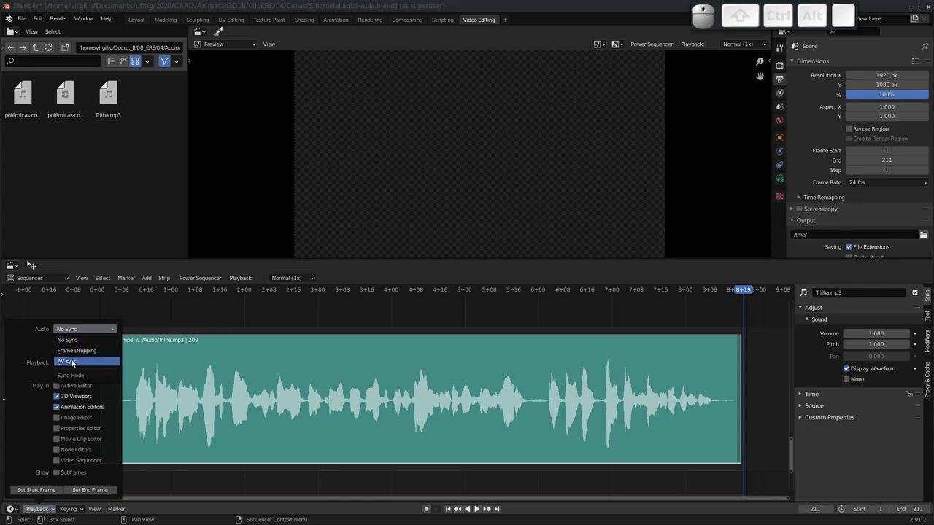
click(78, 365)
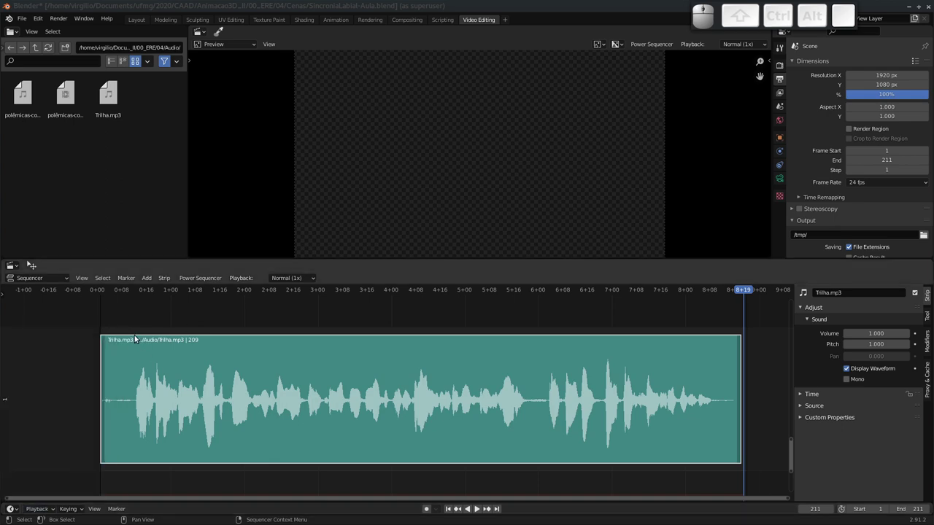
key(space)
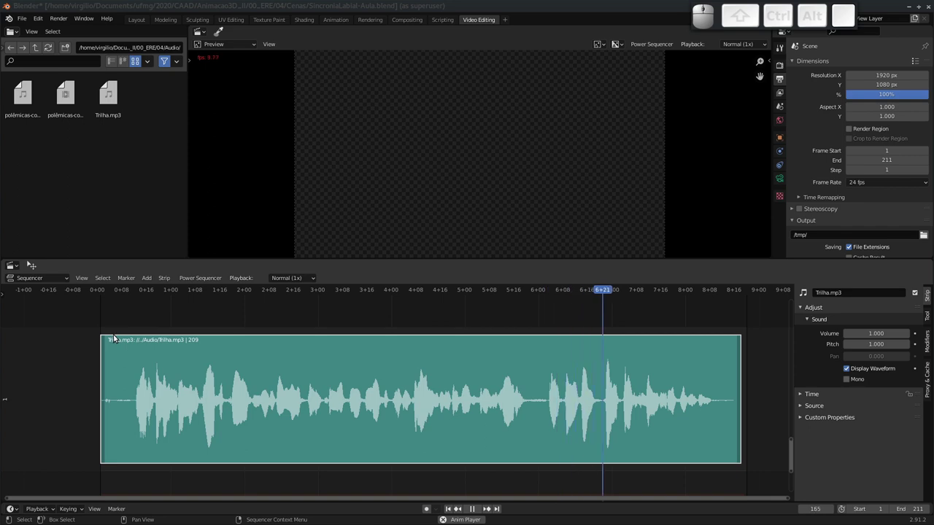
key(space)
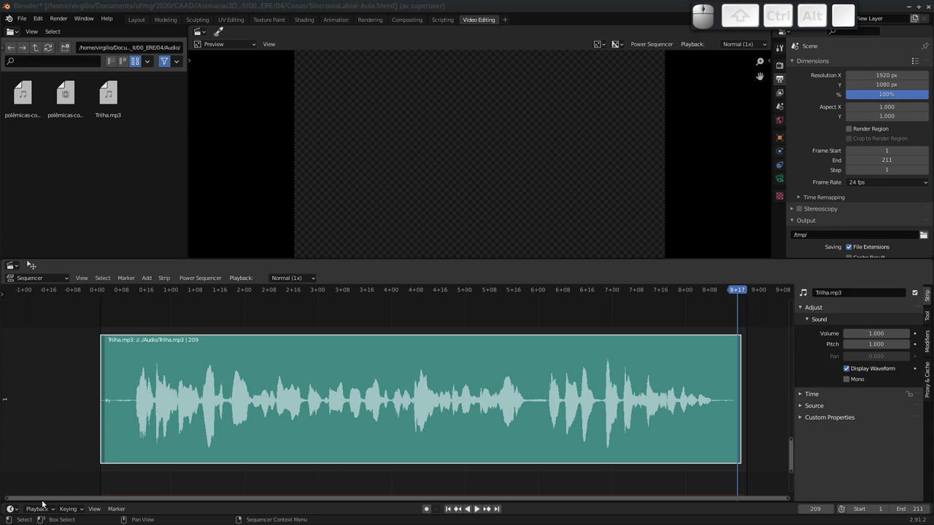
click(45, 512)
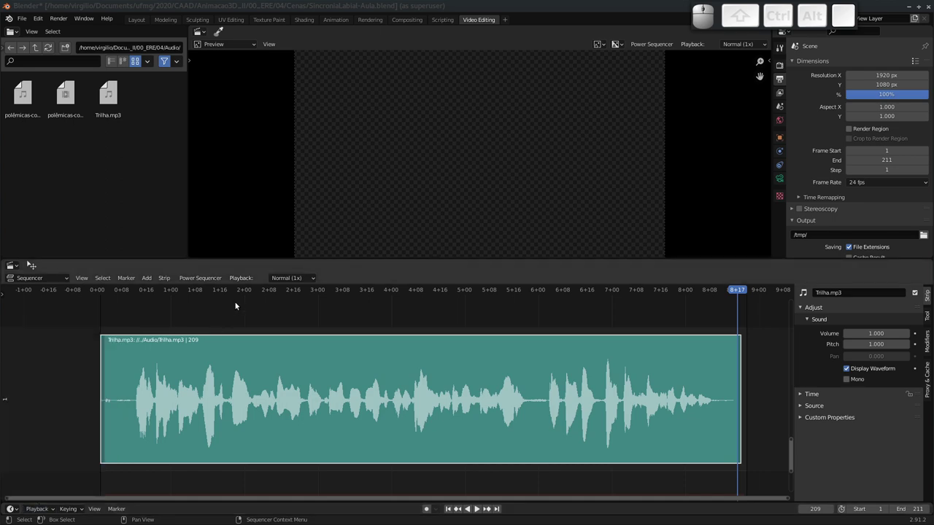
drag(247, 292, 89, 368)
click(41, 513)
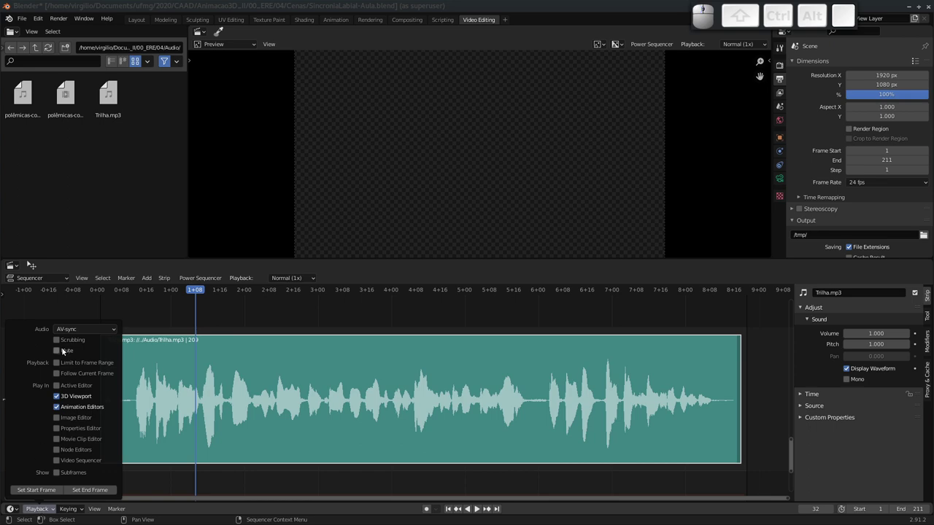
click(60, 344)
drag(199, 293, 273, 355)
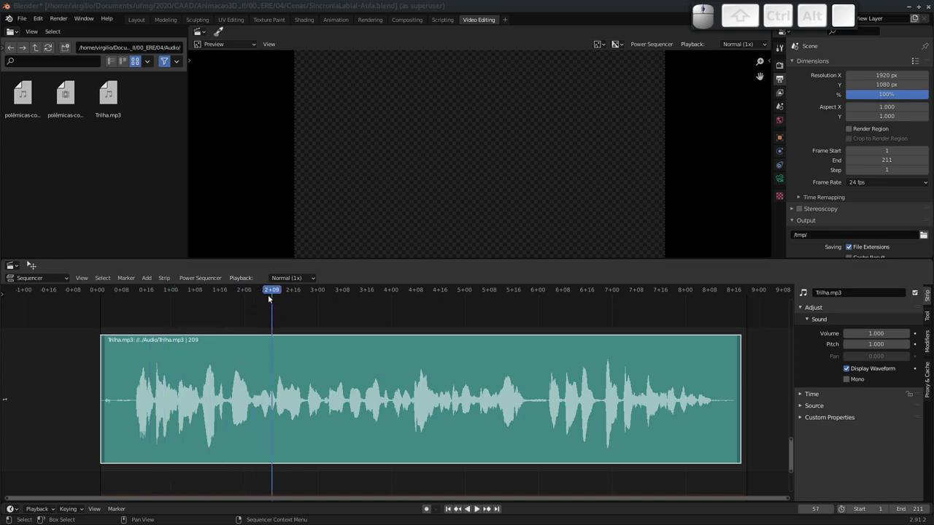
key(Left)
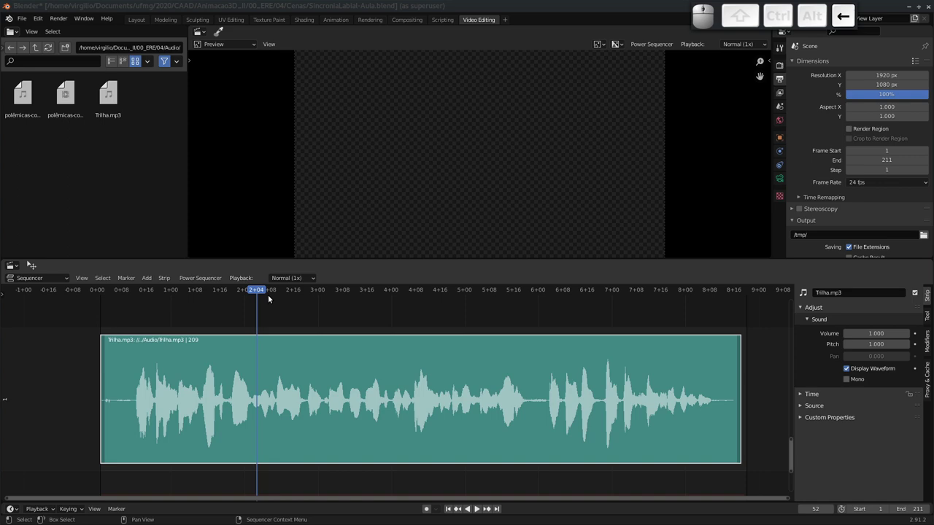
key(Right)
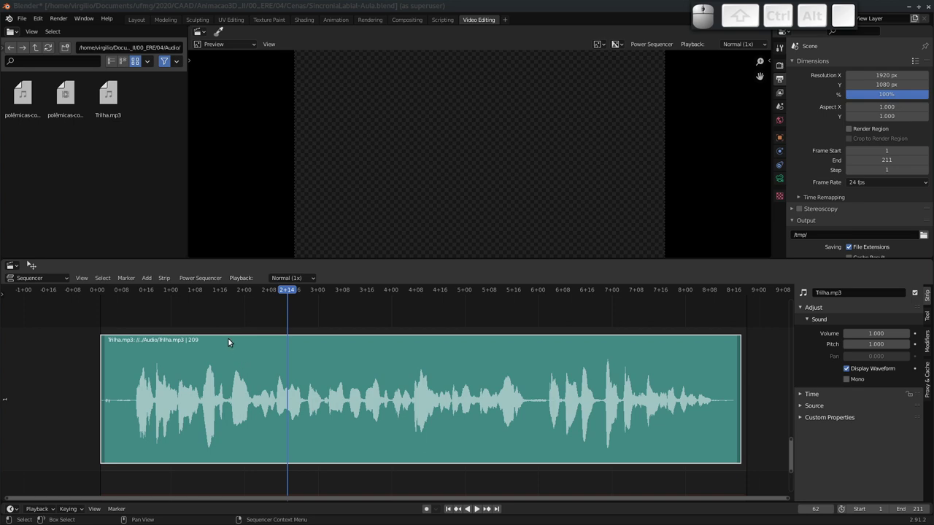
click(45, 510)
click(59, 343)
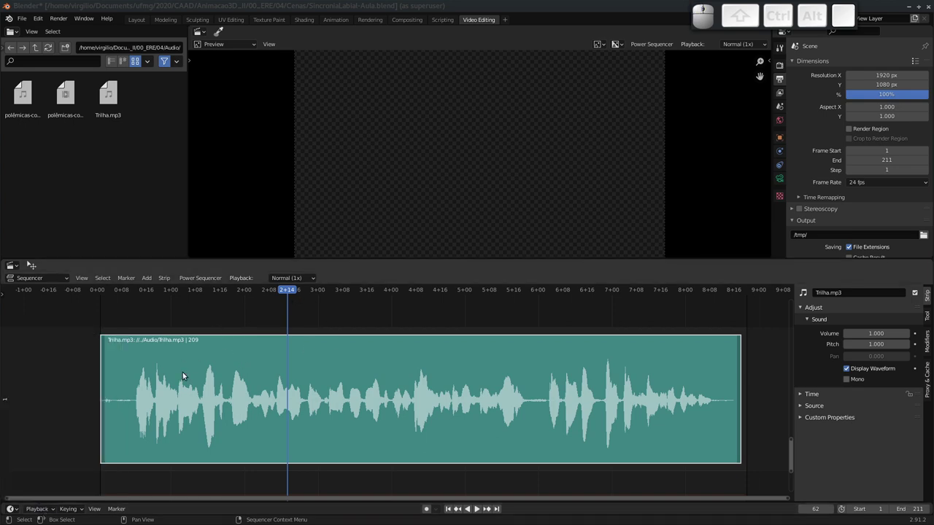
middle_click(166, 383)
middle_click(168, 376)
middle_click(152, 381)
middle_click(175, 379)
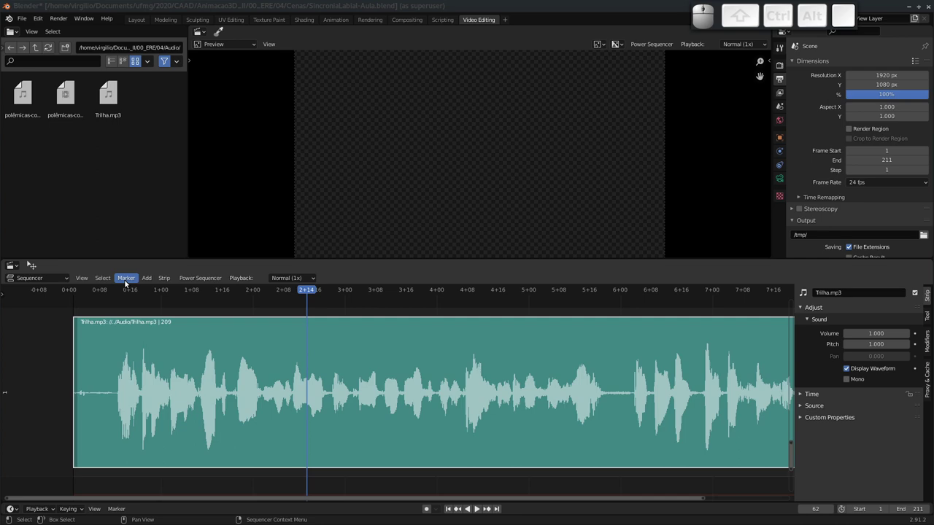
click(119, 291)
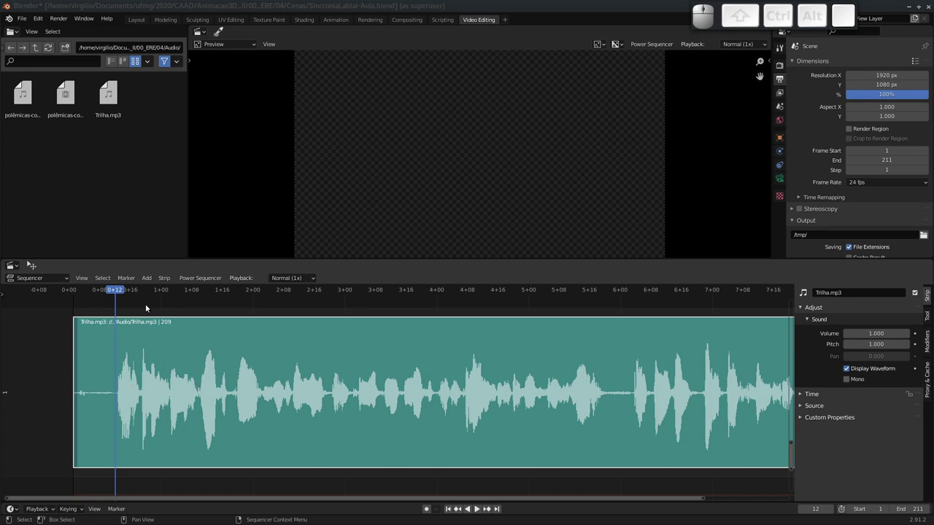
key(space)
key(space)
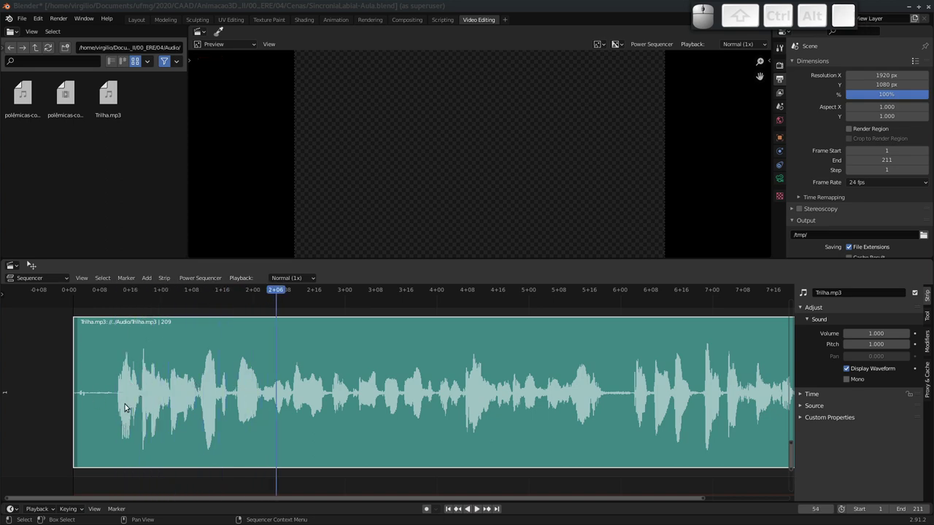
Step: Add a marker named Nós where the first syllable begins on the soundtrack
middle_click(131, 403)
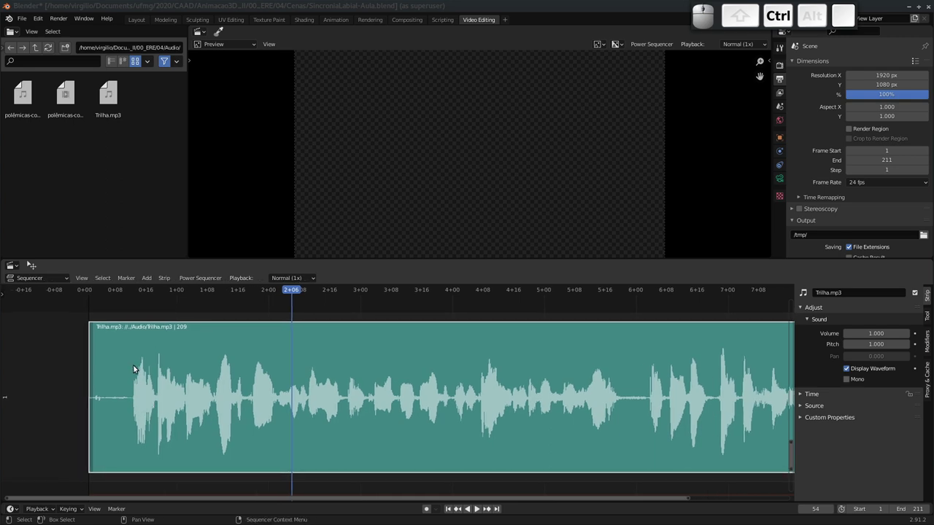
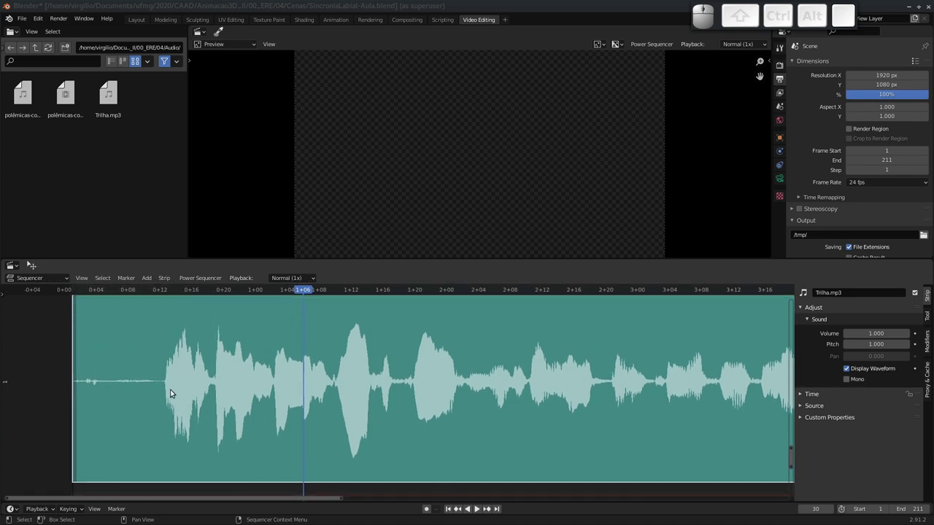
drag(301, 290, 167, 301)
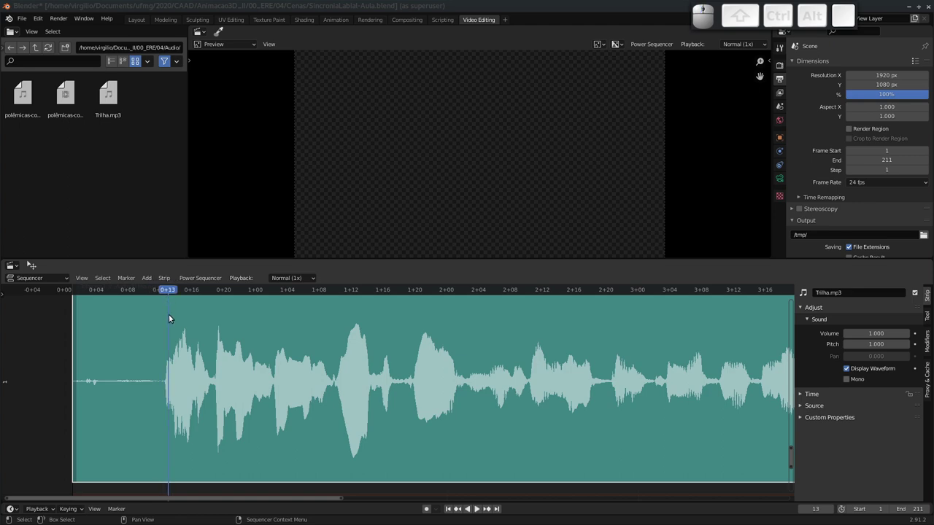
key(m)
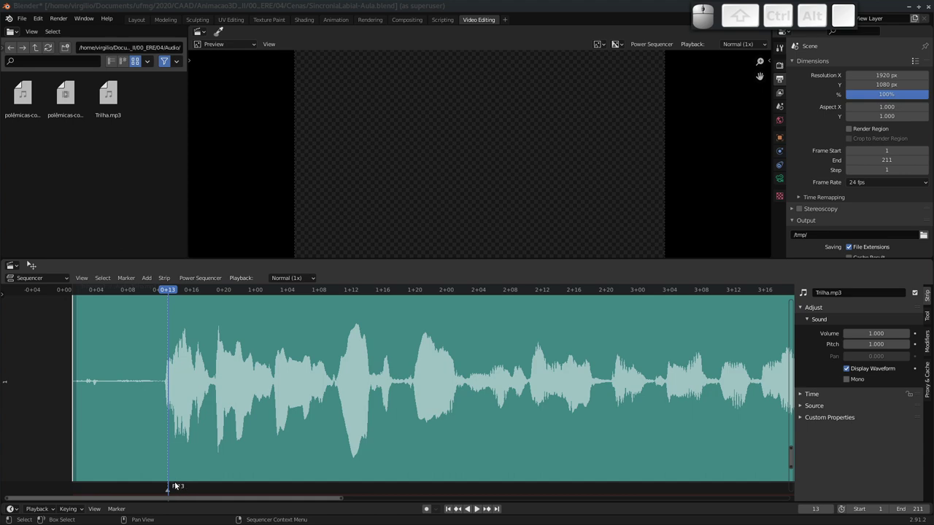
key(ctrl+m)
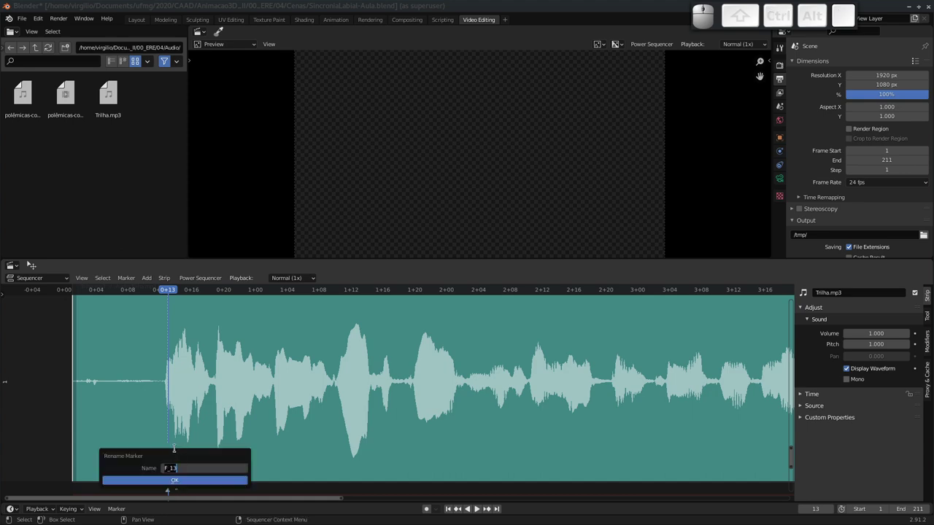
key(shift+n)
key(o)
key(s)
key(Return)
key(space)
Step: Add a marker named tam at the start of the second syllable
drag(199, 291, 192, 299)
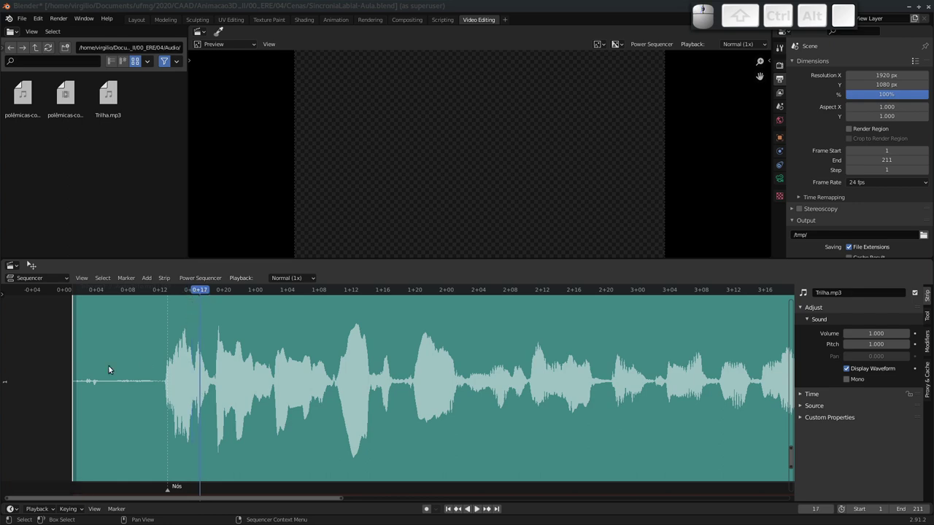
key(m)
key(ctrl+m)
key(ctrl+m)
key(a)
key(m)
key(Return)
key(Return)
click(222, 293)
Step: Add a marker named bém at the start of the third syllable
key(m)
key(b)
key(e)
key(m)
key(Return)
key(Return)
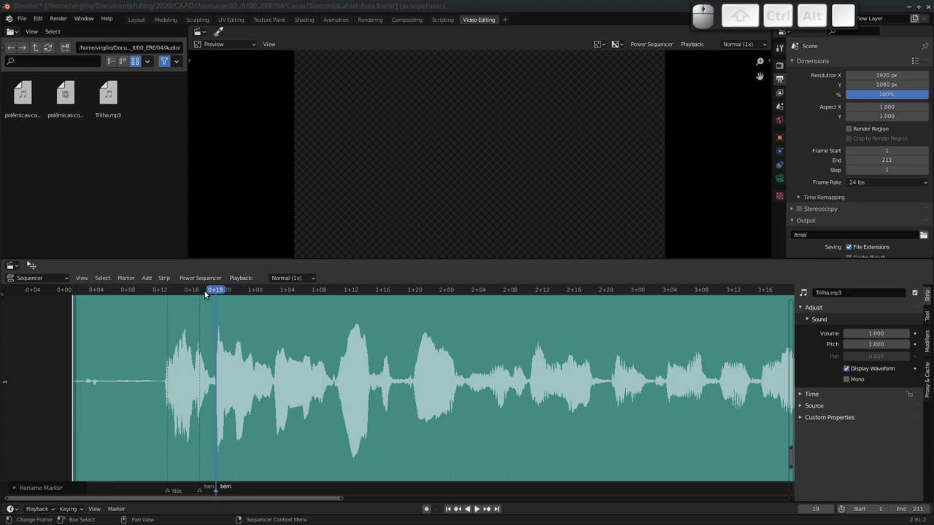
Step: Play the marked syllables back from just before the speech and scrub into the next part
drag(217, 290, 177, 386)
drag(177, 386, 190, 495)
key(a)
key(a)
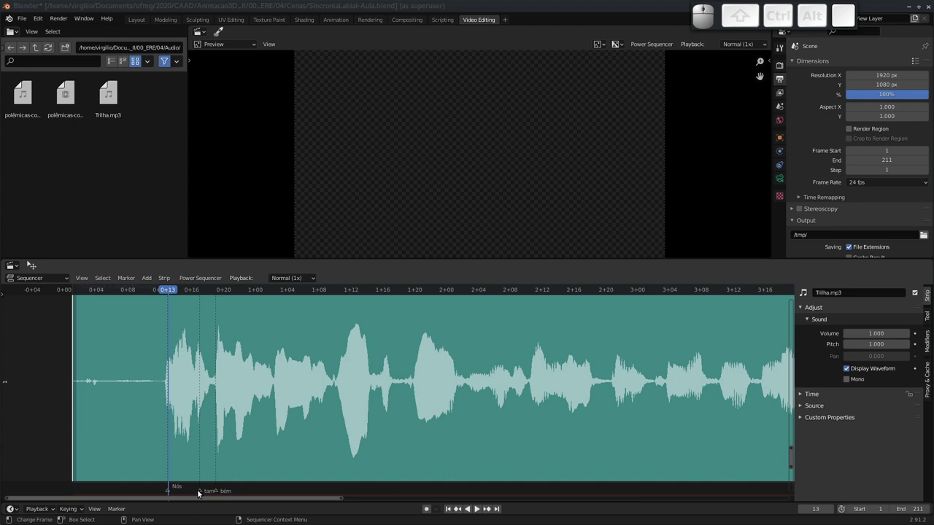
key(a)
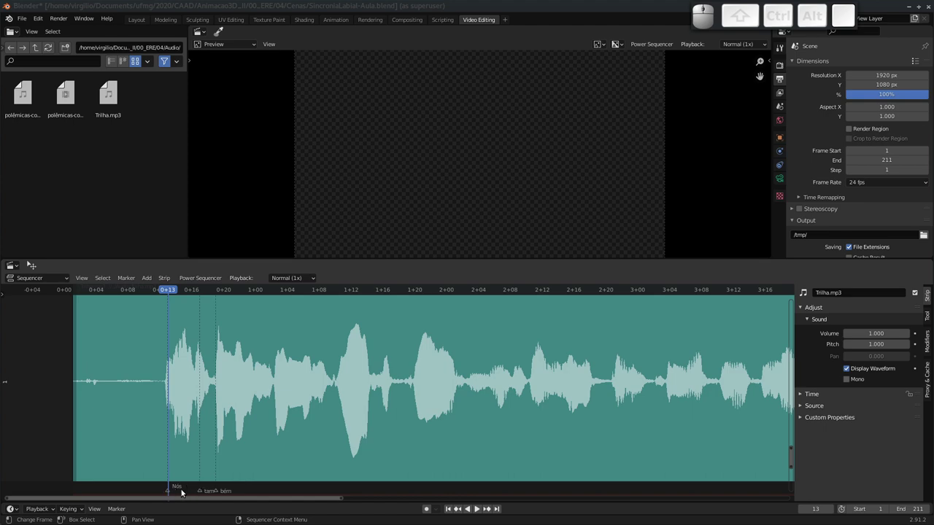
click(170, 289)
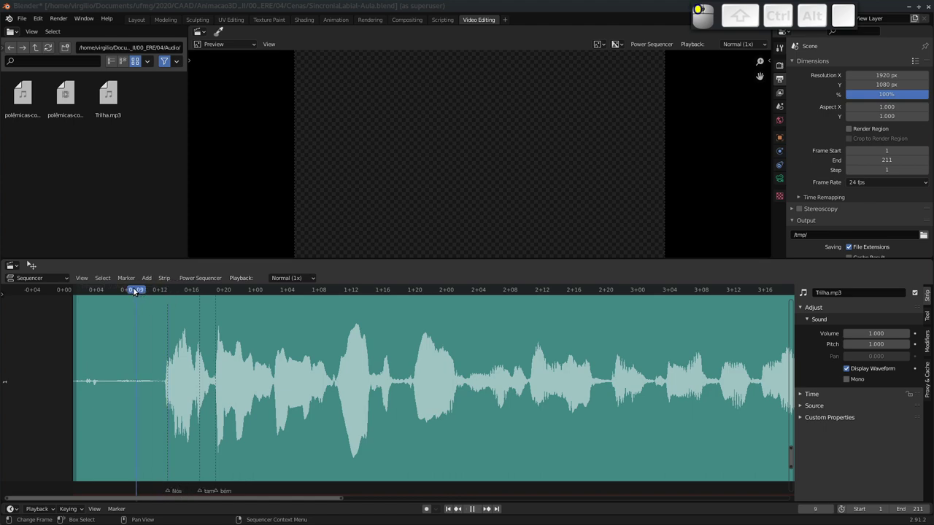
key(space)
key(space)
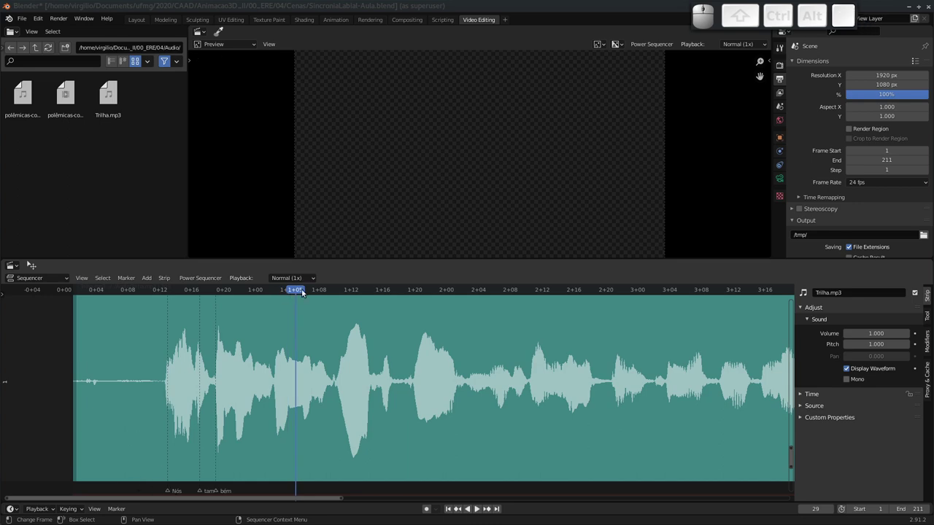
drag(293, 294, 227, 331)
key(space)
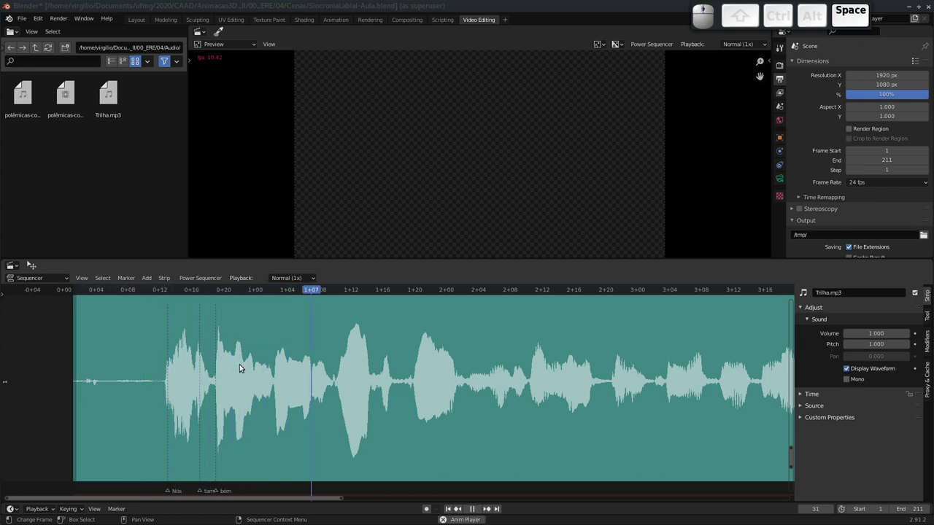
Step: Add a marker at frame 22 for the next syllable and give it a first name
drag(244, 292, 238, 353)
key(m)
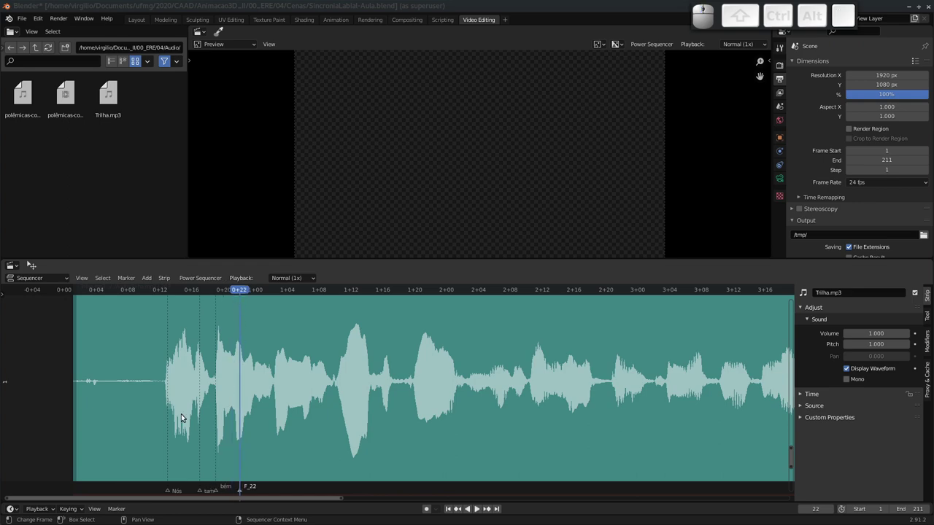
key(ctrl+m)
key(shift+s)
key(shift+o)
key(shift+m)
key(Return)
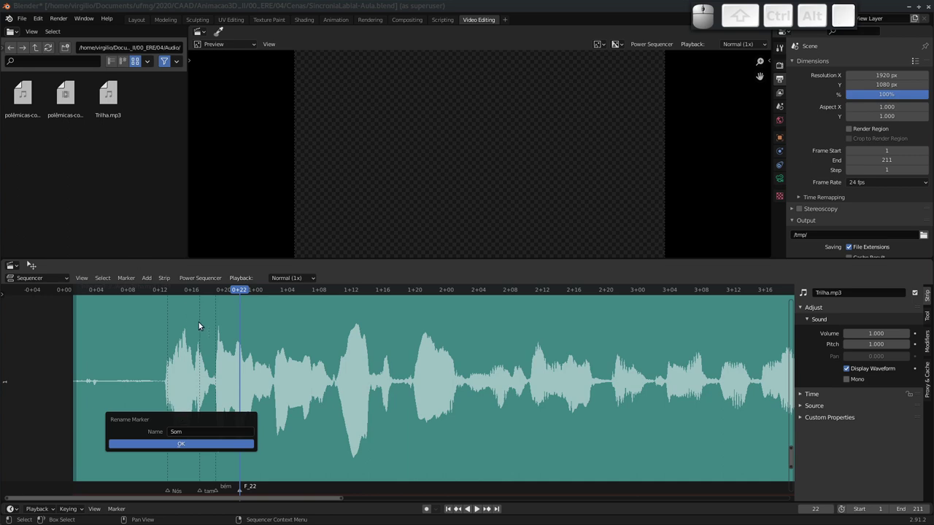
Step: Play and scrub the track around the marker to hear the following syllables
click(245, 288)
key(space)
key(space)
click(278, 295)
key(space)
drag(275, 293, 275, 293)
key(space)
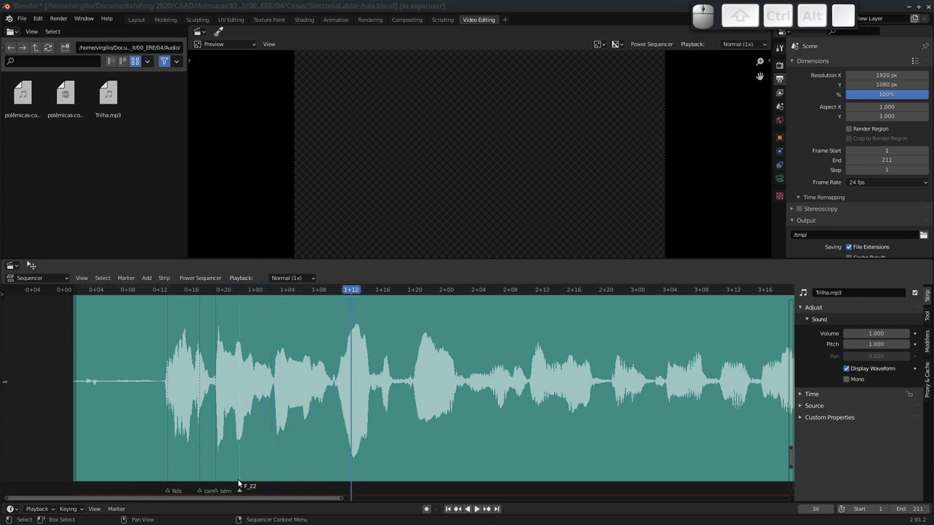
Step: Rename the frame-22 marker So and add a marker at frame 27 for mos
click(241, 494)
key(ctrl+m)
key(shift+s)
key(o)
key(Return)
click(275, 298)
key(space)
click(280, 295)
key(m)
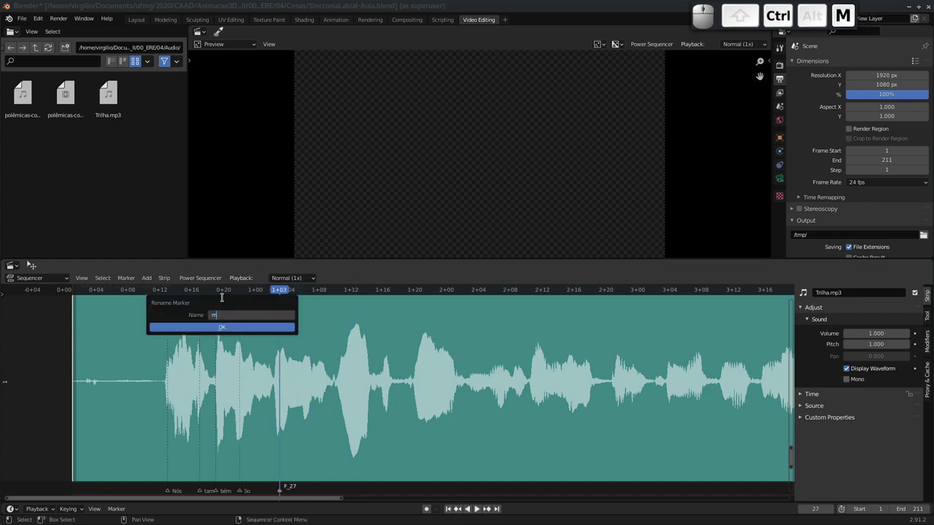
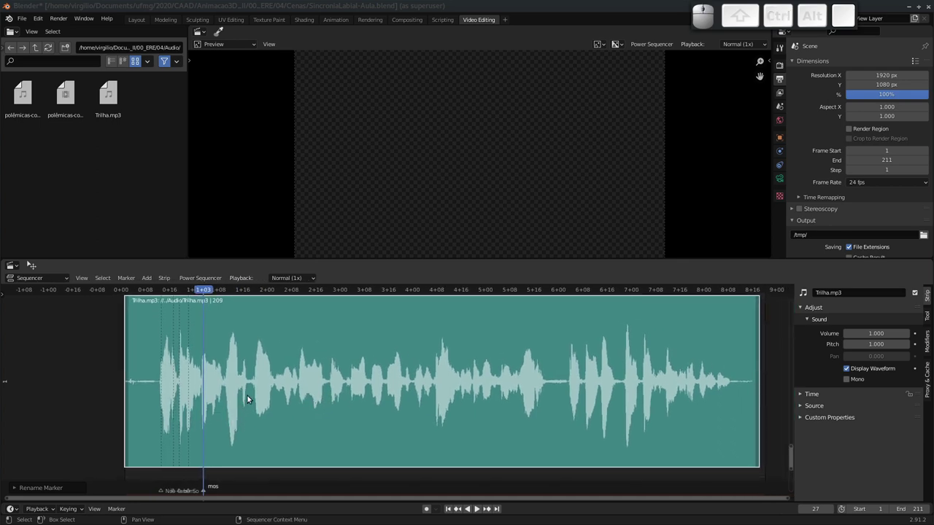
Step: Finish the mos marker and zoom the Sequencer onto the Trilha.mp3 waveform
middle_click(235, 433)
click(255, 429)
click(254, 417)
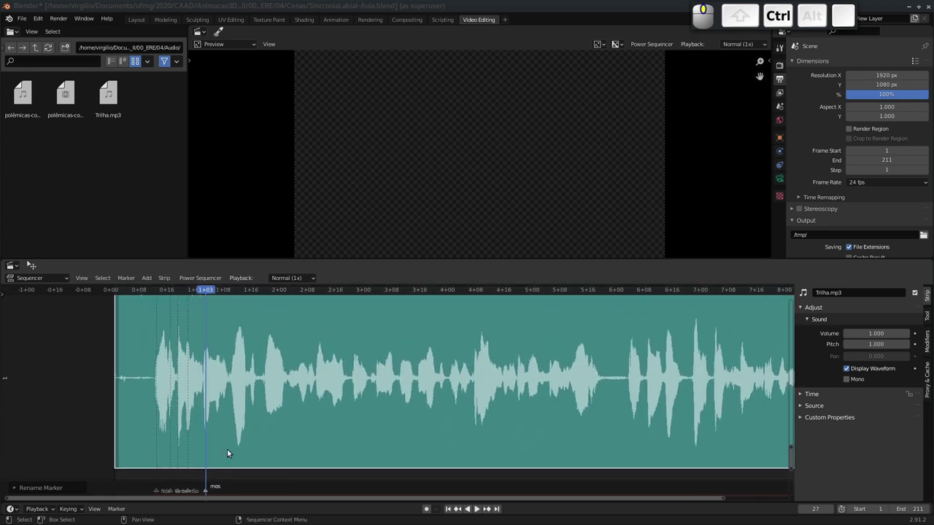
click(202, 486)
click(203, 465)
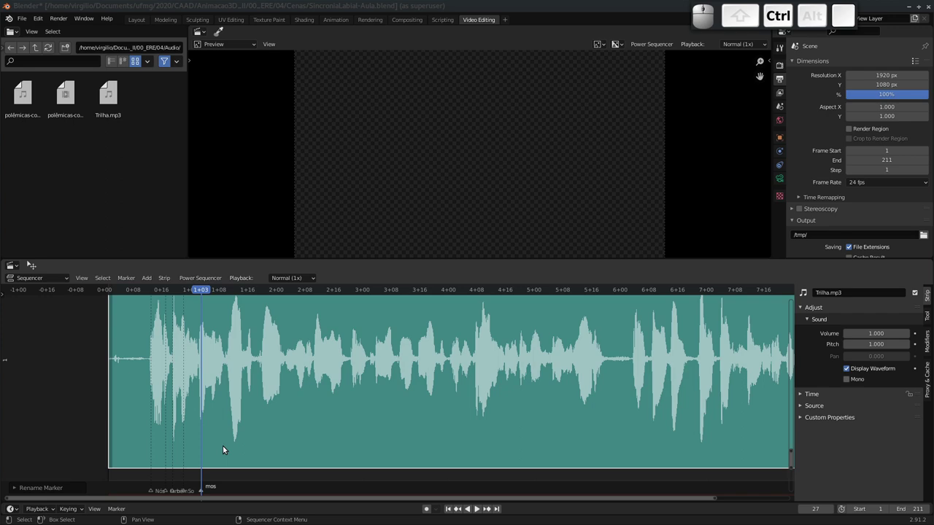
click(193, 452)
middle_click(205, 436)
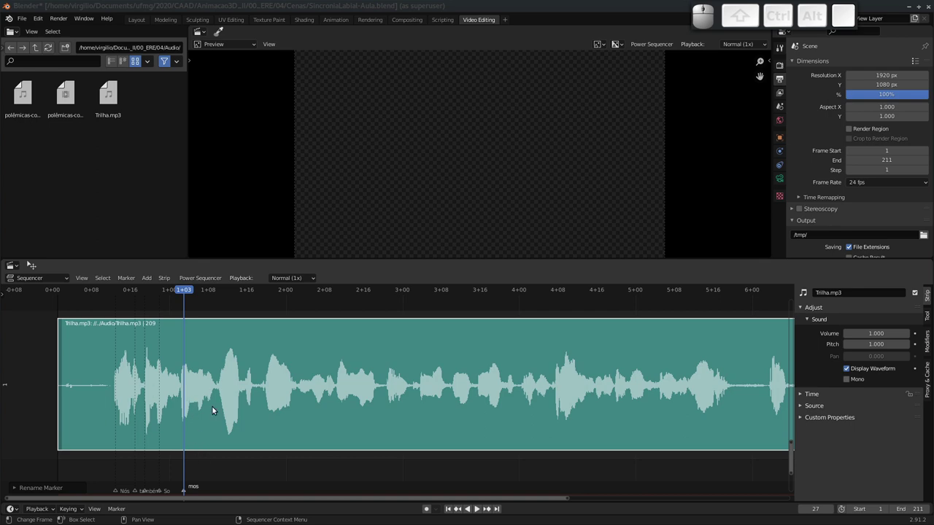
Step: Save the project, play part of the voice track and switch to the Animation workspace
key(ctrl+s)
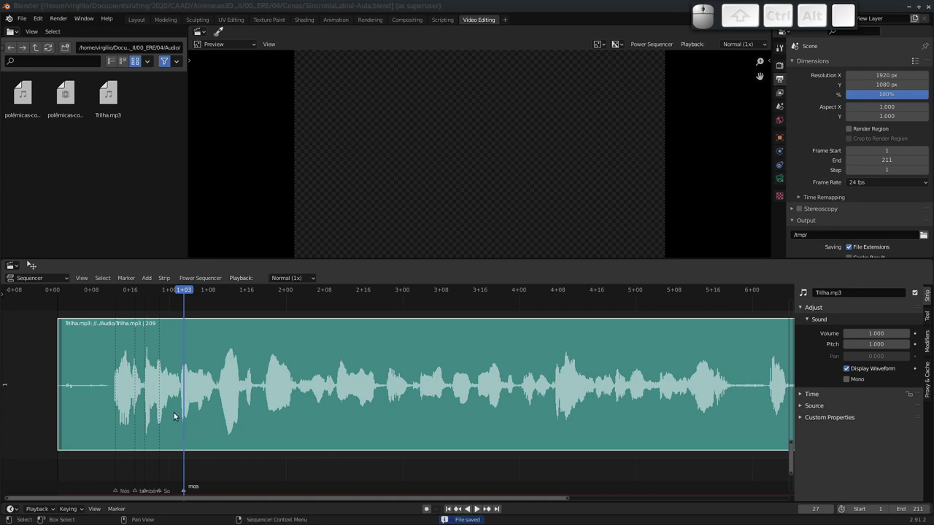
key(space)
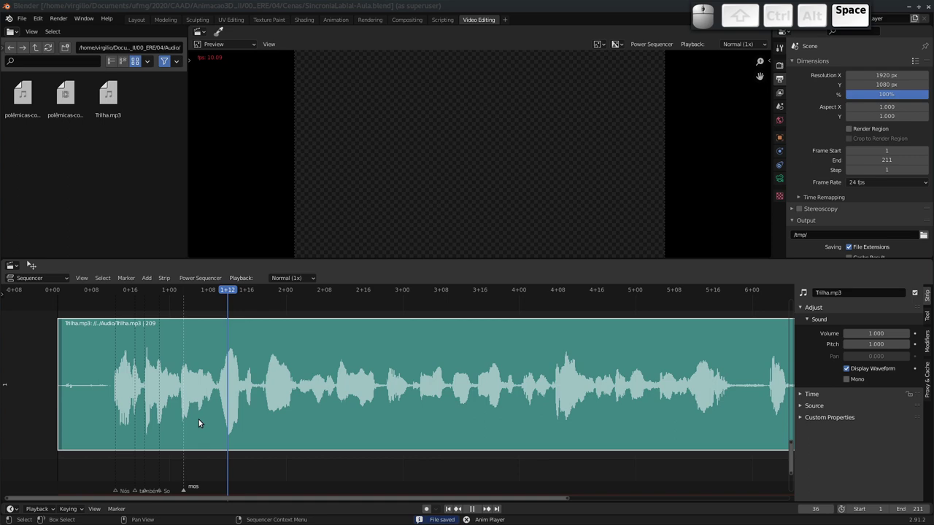
click(215, 405)
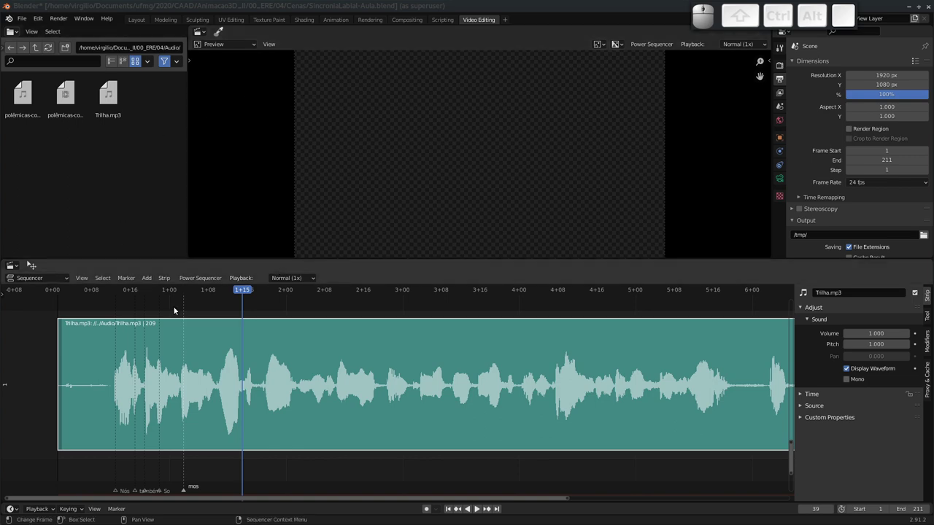
click(337, 24)
middle_click(525, 192)
Step: Zoom the front view close up on the boy's face and the left view onto his head
click(514, 167)
drag(476, 277, 482, 229)
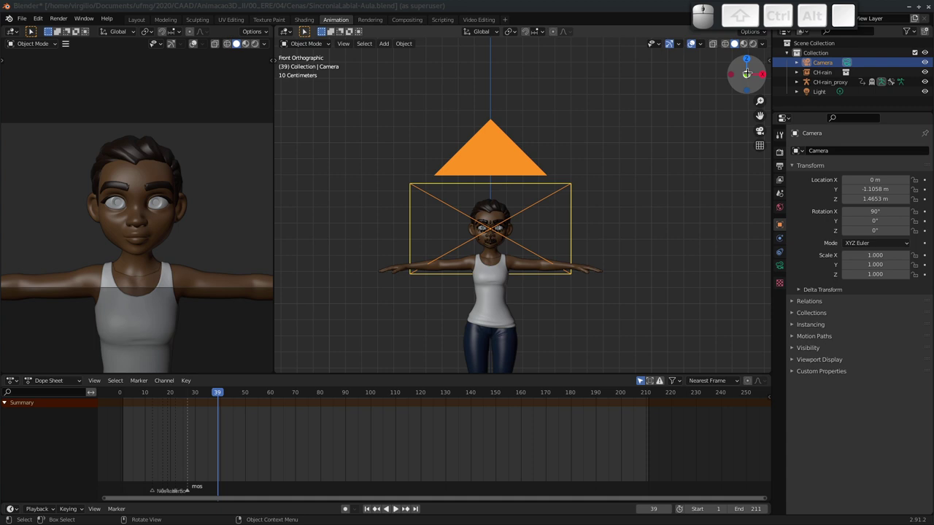
click(501, 166)
key(h)
click(497, 229)
drag(519, 162, 511, 127)
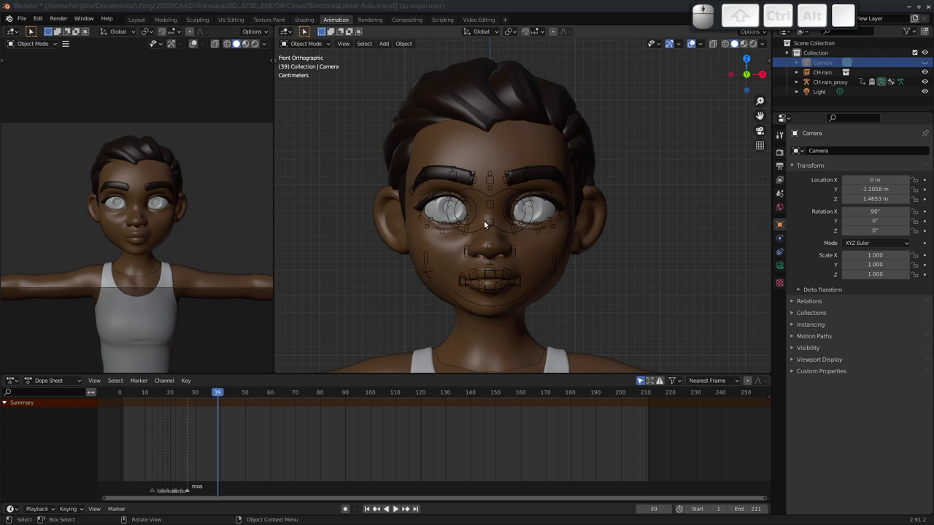
drag(484, 238, 482, 225)
middle_click(492, 223)
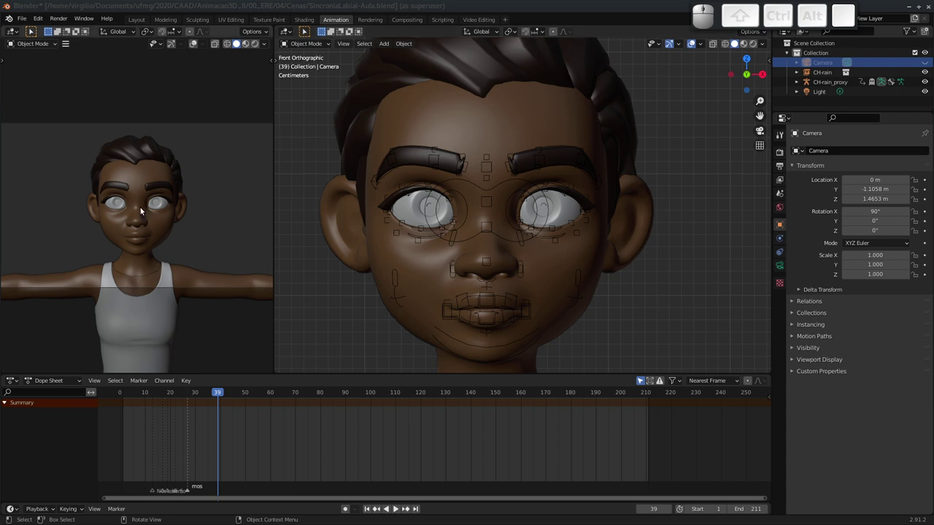
drag(136, 200, 188, 116)
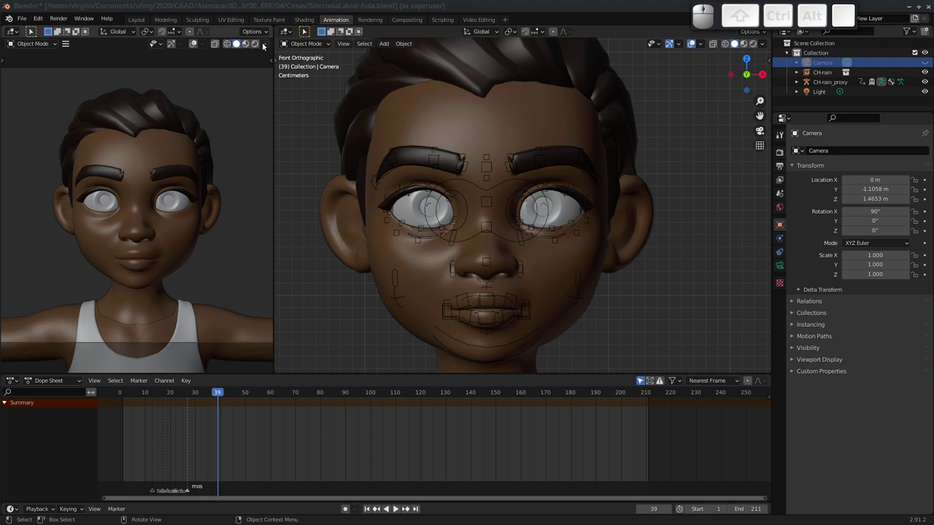
Step: Try a Lighting option in the left view's Viewport Shading and show the Sidebar in the face view
click(265, 47)
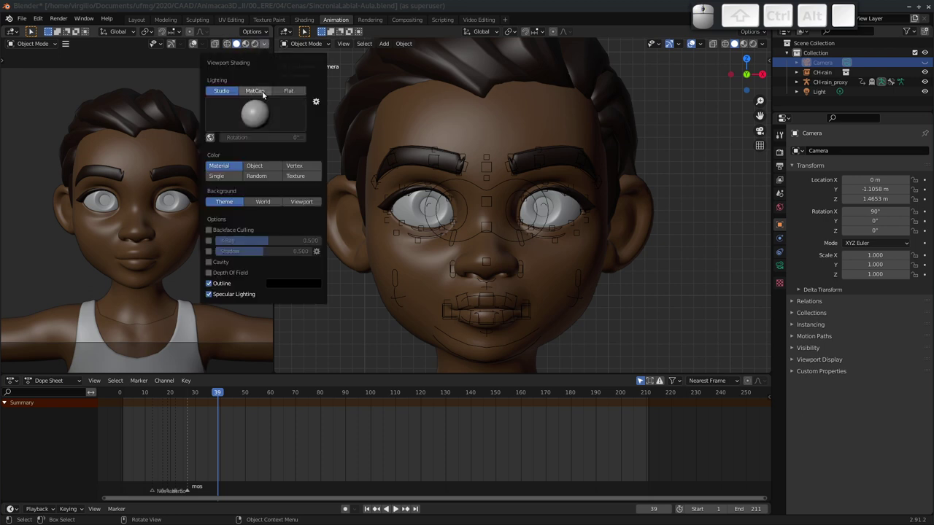
click(260, 95)
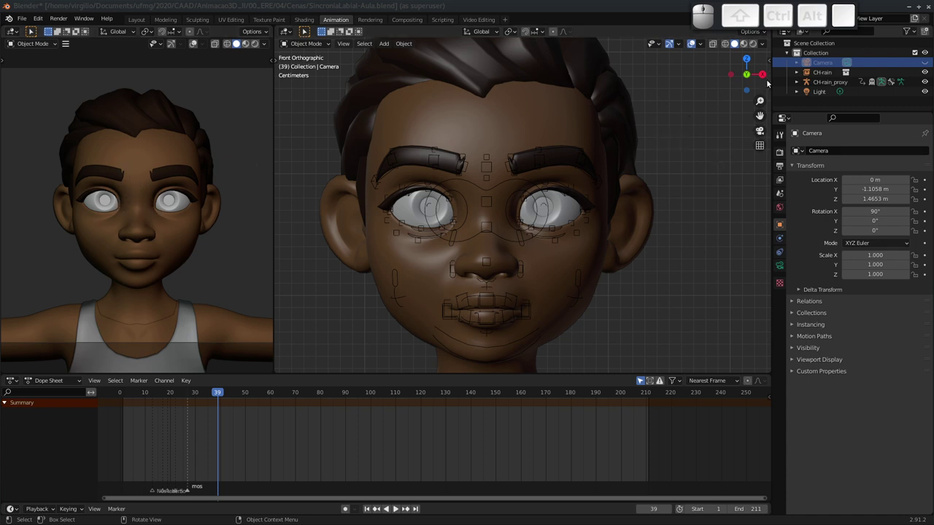
key(n)
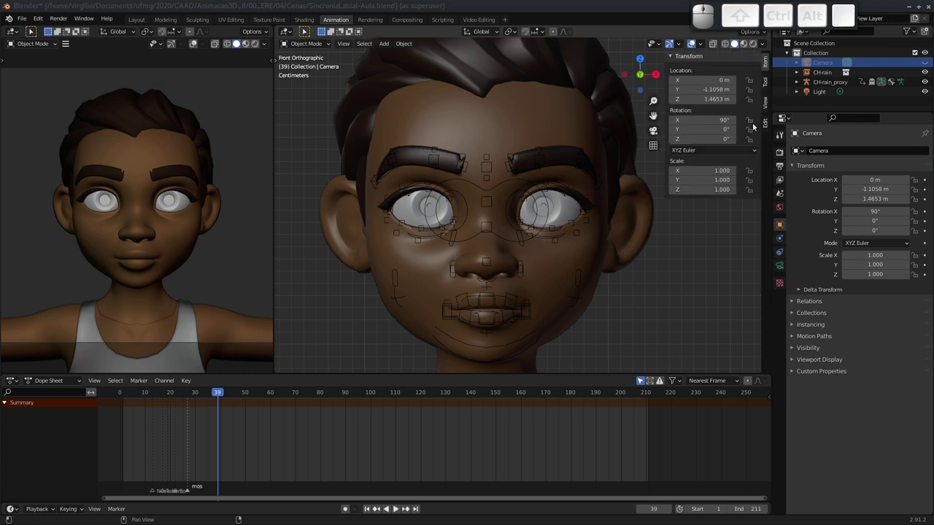
Step: Select CH-rain_proxy, set Dummy Eyes to 1 in the CloudRig tab and zoom the left view on the face
click(528, 184)
click(766, 176)
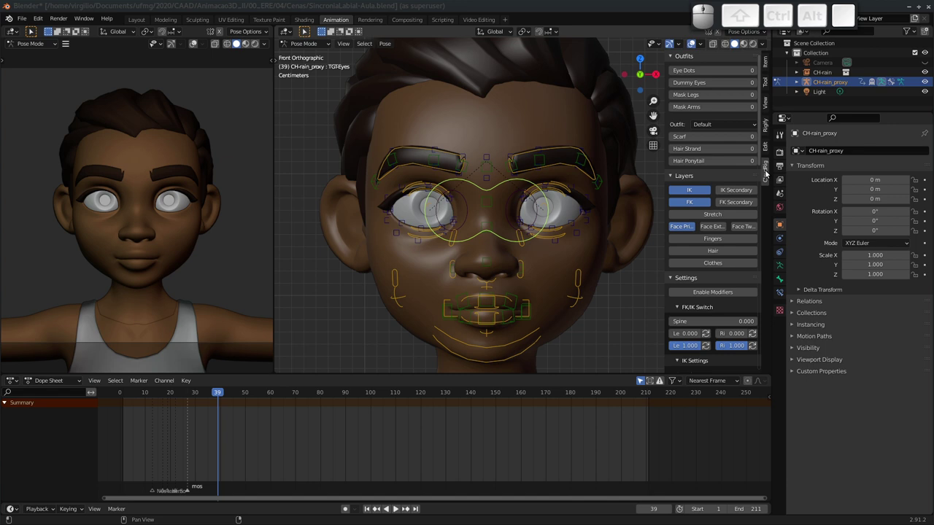
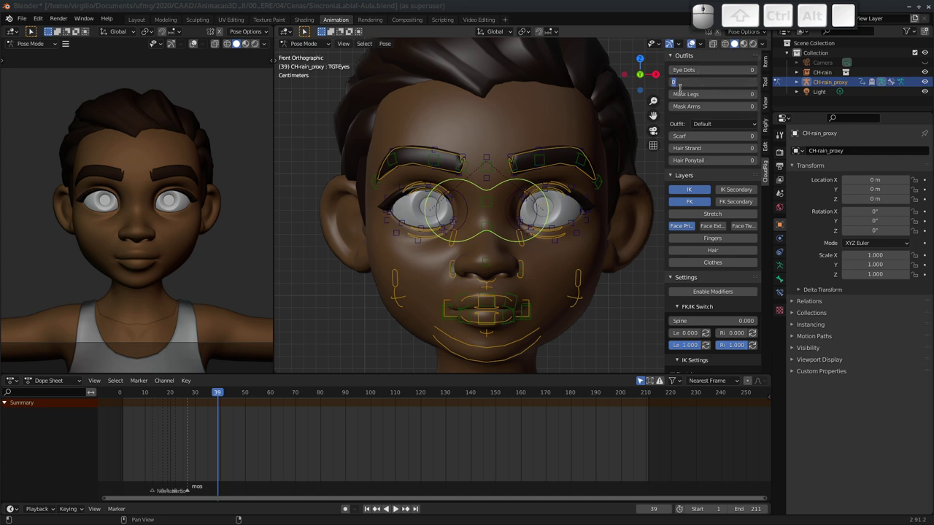
key(1)
key(Return)
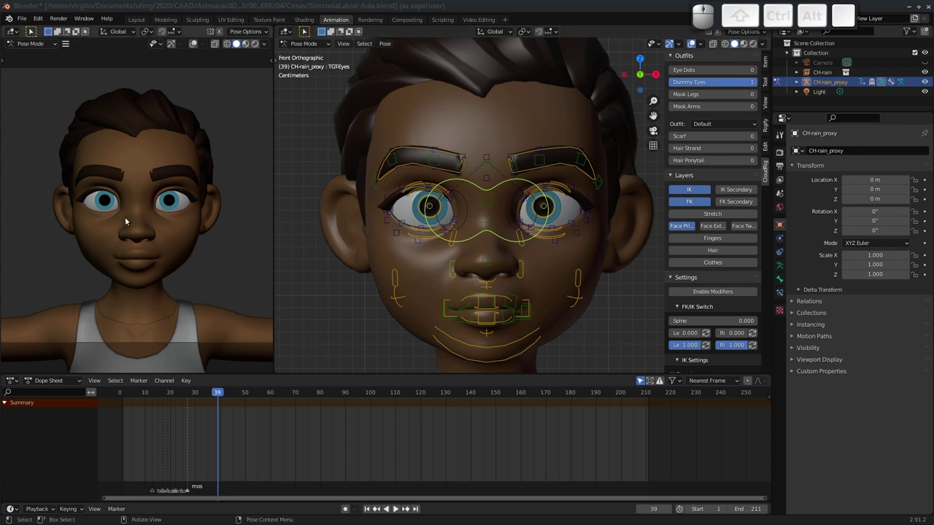
drag(181, 210, 197, 179)
click(193, 182)
middle_click(194, 184)
middle_click(191, 186)
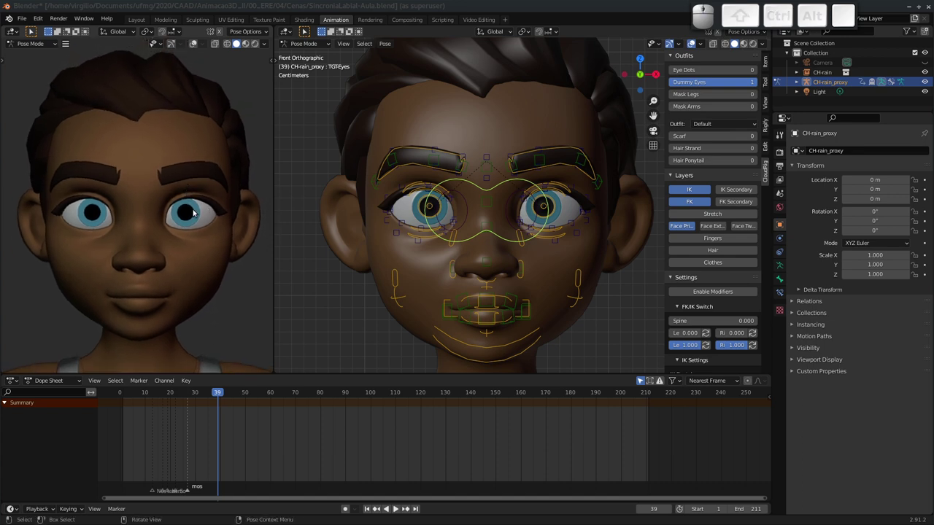
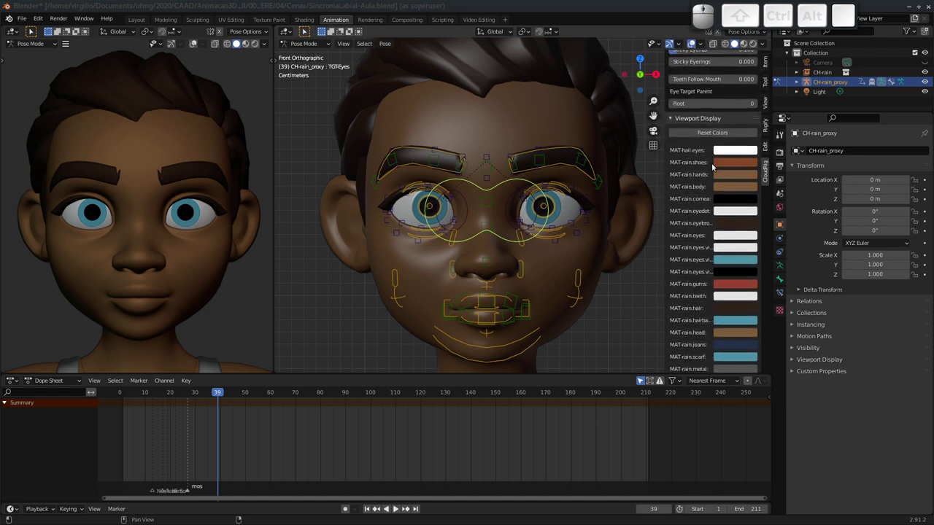
Step: Change the iris material colour from blue to dark brown via the HSV picker and save the file
click(731, 264)
drag(763, 148, 809, 162)
drag(799, 159, 759, 197)
drag(750, 198, 778, 188)
drag(796, 193, 744, 189)
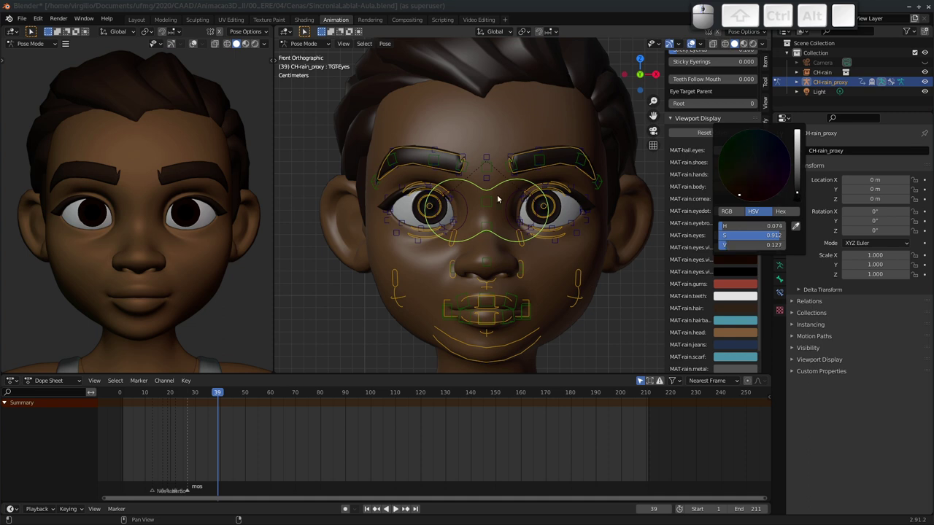
key(ctrl+s)
middle_click(501, 231)
click(481, 227)
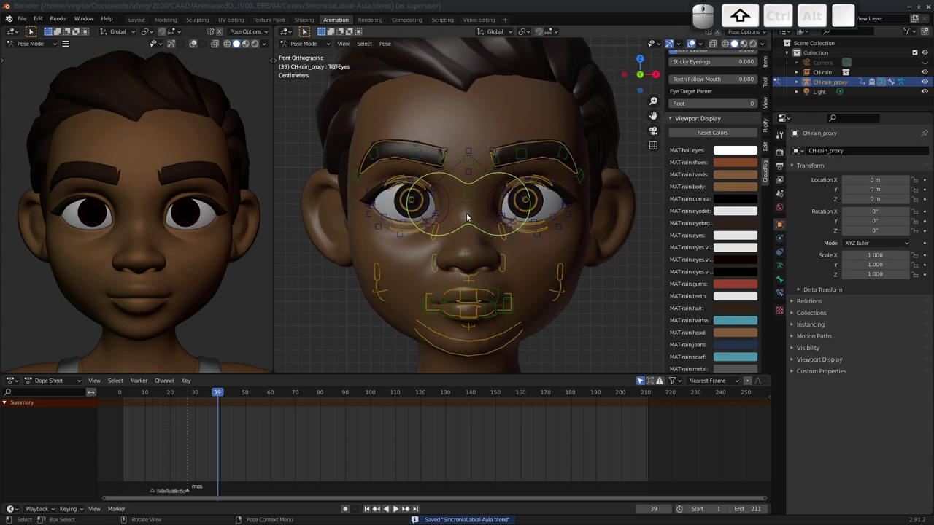
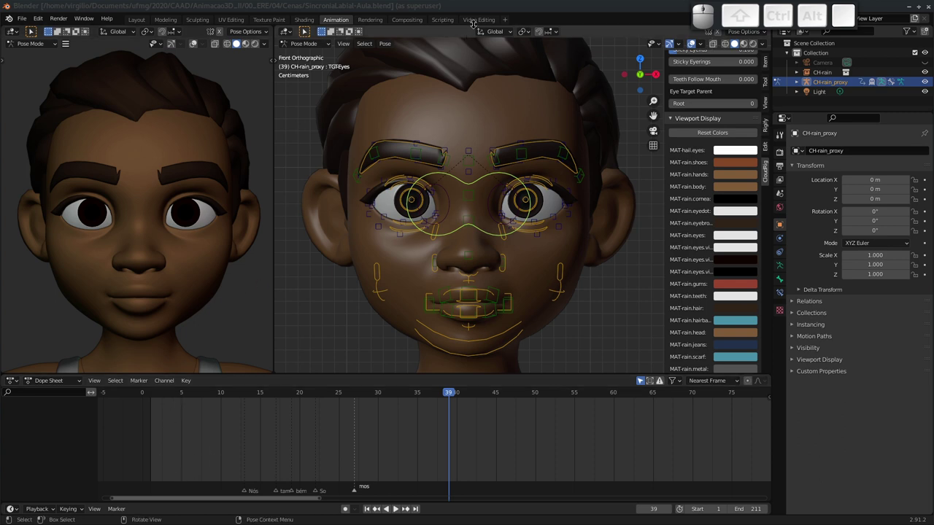
click(476, 24)
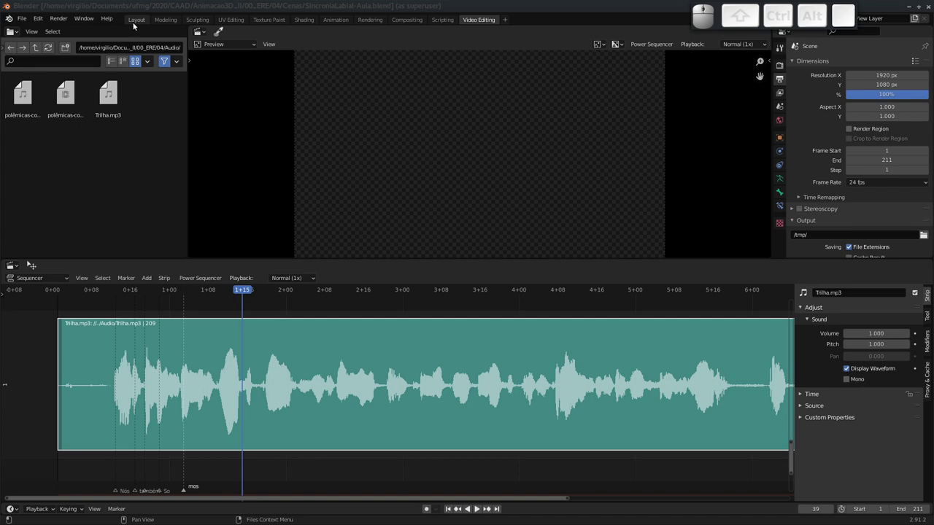
click(138, 23)
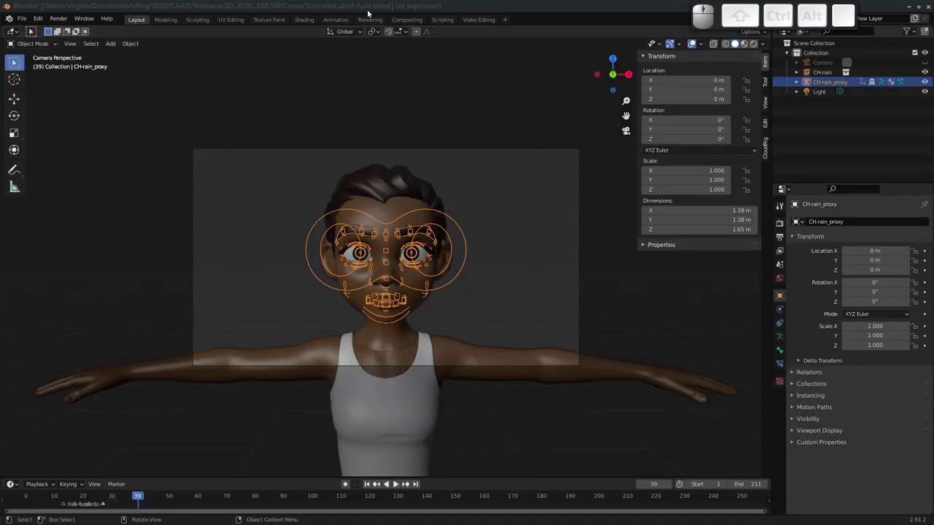
click(341, 22)
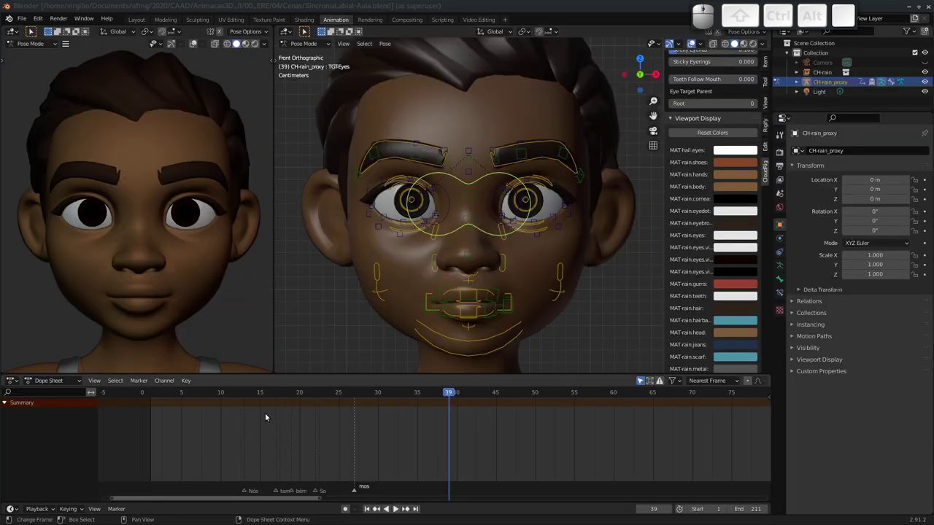
Step: Select the MSTR-jaw control at frame 12 and key its location as the closed starting pose
drag(248, 396, 238, 399)
key(space)
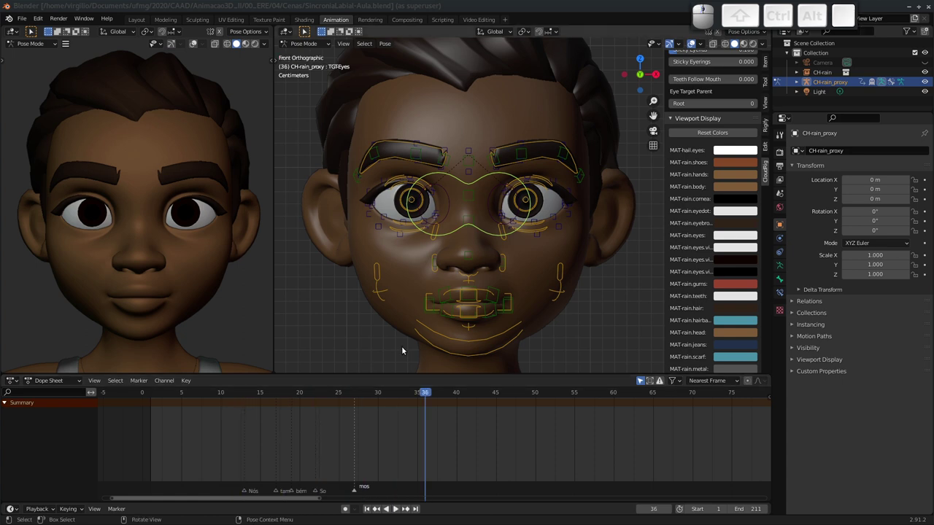
drag(440, 281, 278, 372)
drag(248, 397, 360, 357)
click(464, 343)
click(461, 341)
middle_click(461, 323)
drag(453, 275, 464, 317)
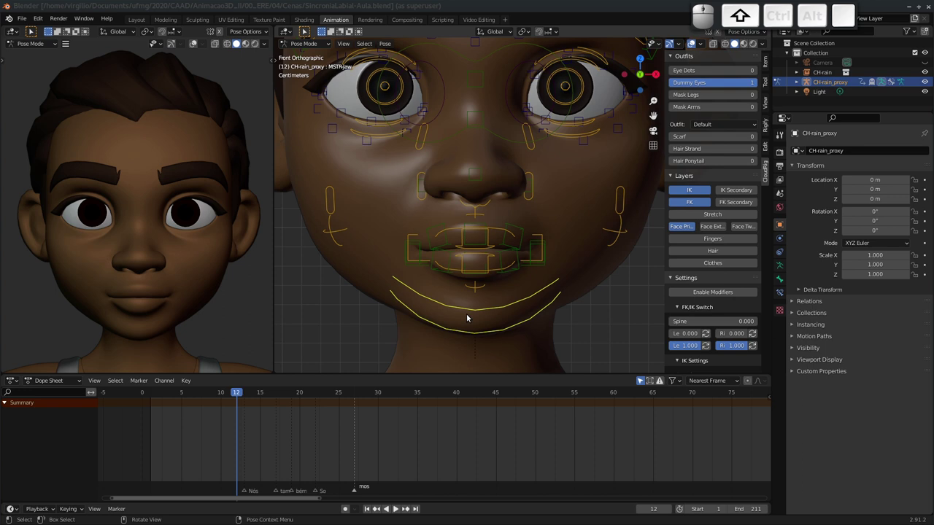
key(i)
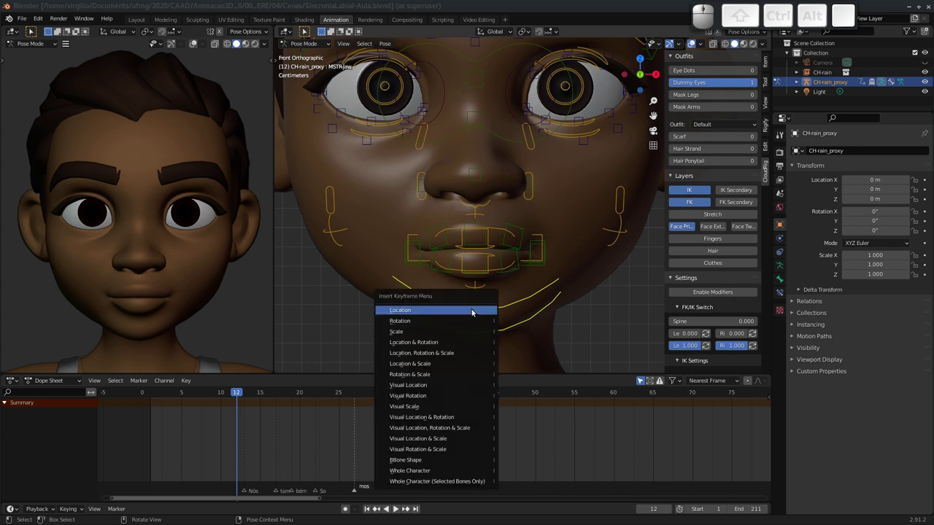
click(459, 344)
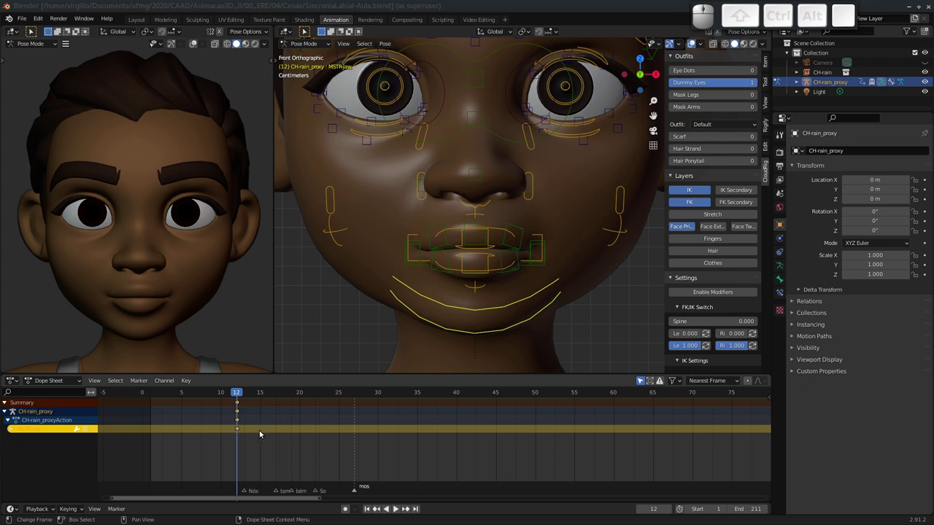
Step: Orbit around the head and test jaw rotations on the X axis, cancelling each trial
middle_click(264, 436)
middle_click(332, 434)
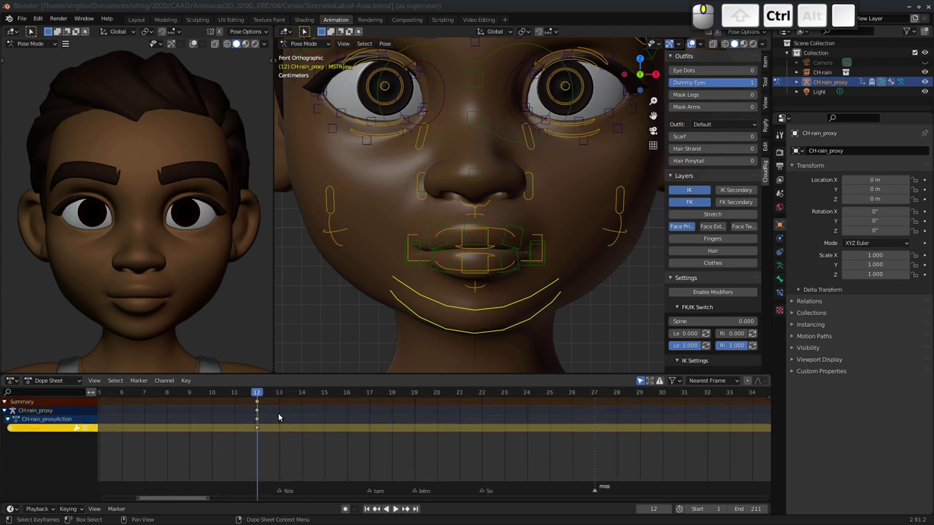
drag(264, 393, 398, 330)
middle_click(474, 312)
middle_click(414, 305)
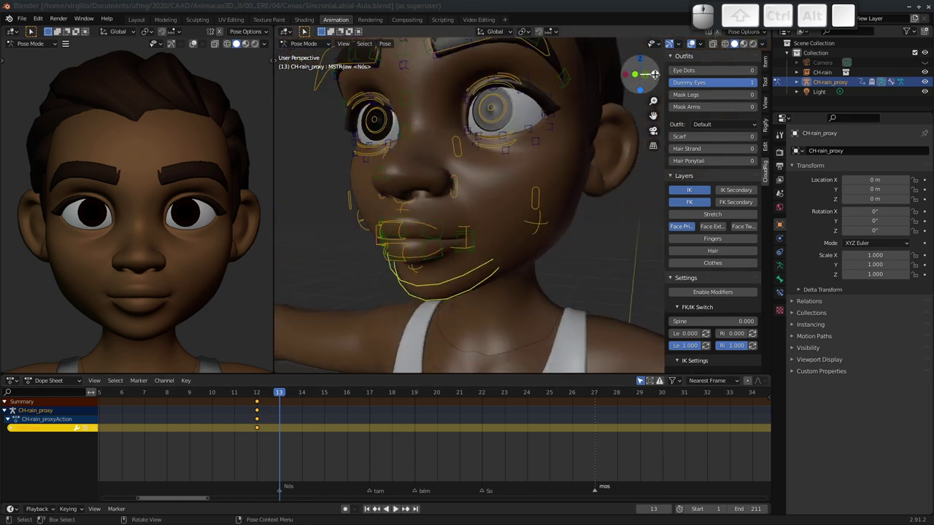
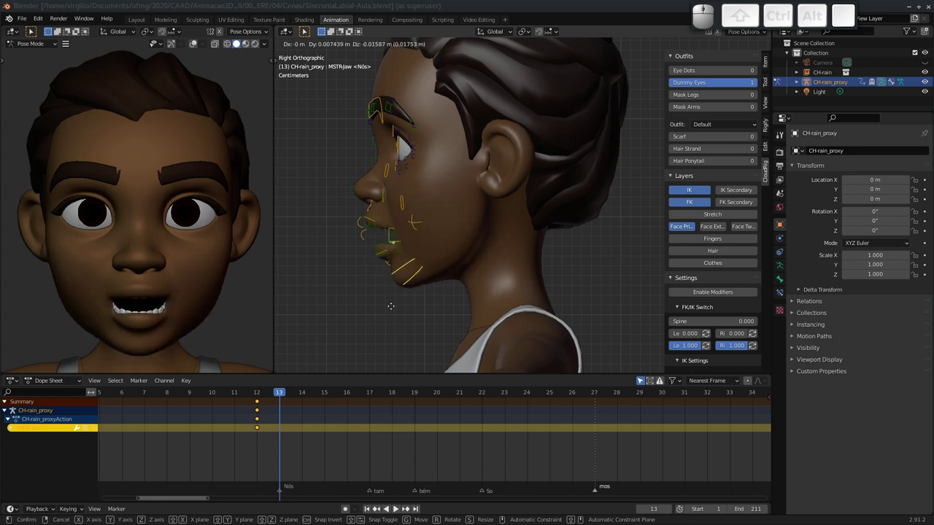
key(Escape)
key(r)
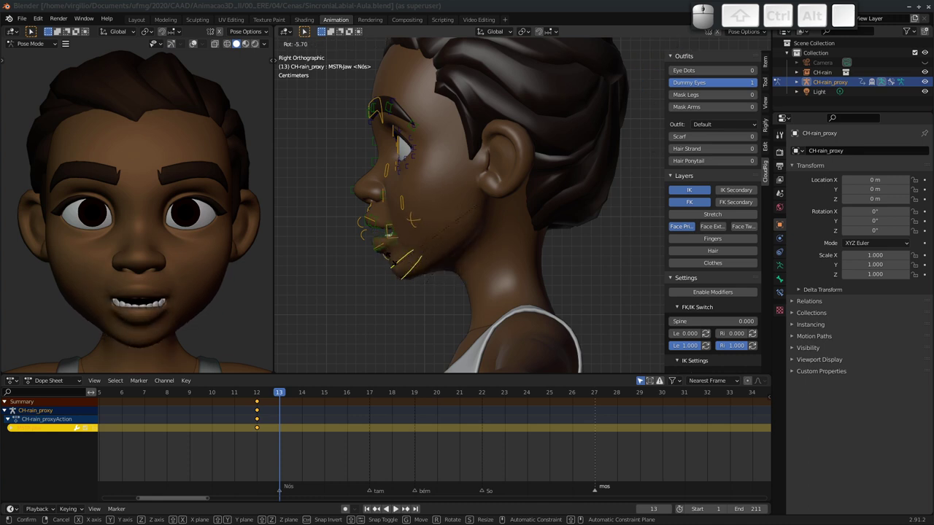
key(Escape)
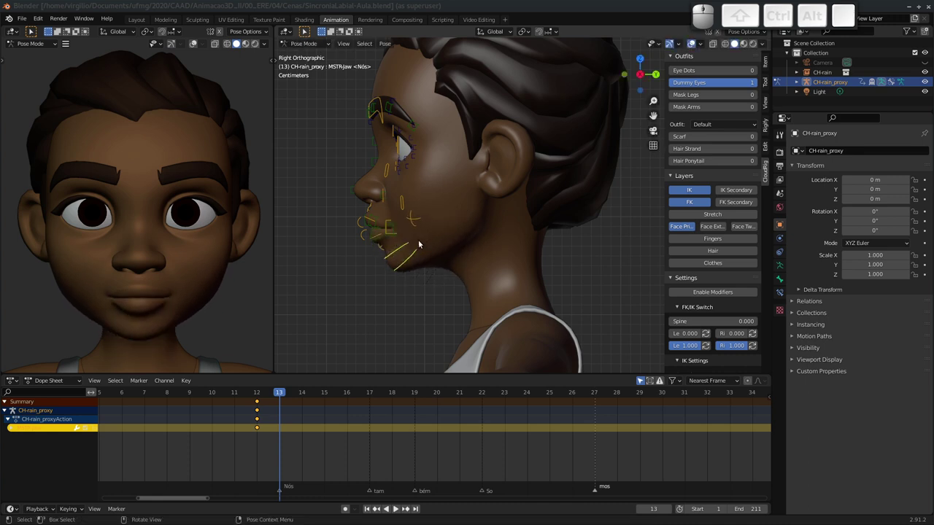
drag(424, 245, 467, 255)
key(r)
key(x)
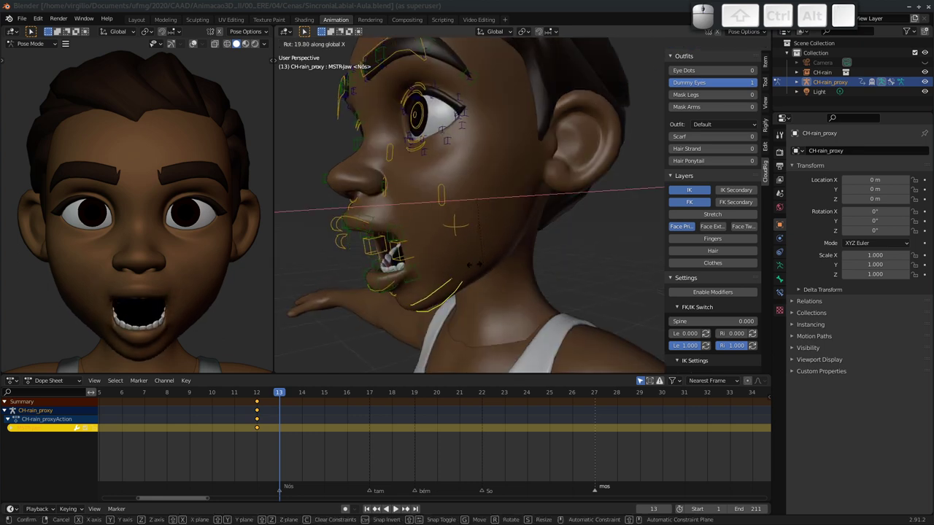
key(Escape)
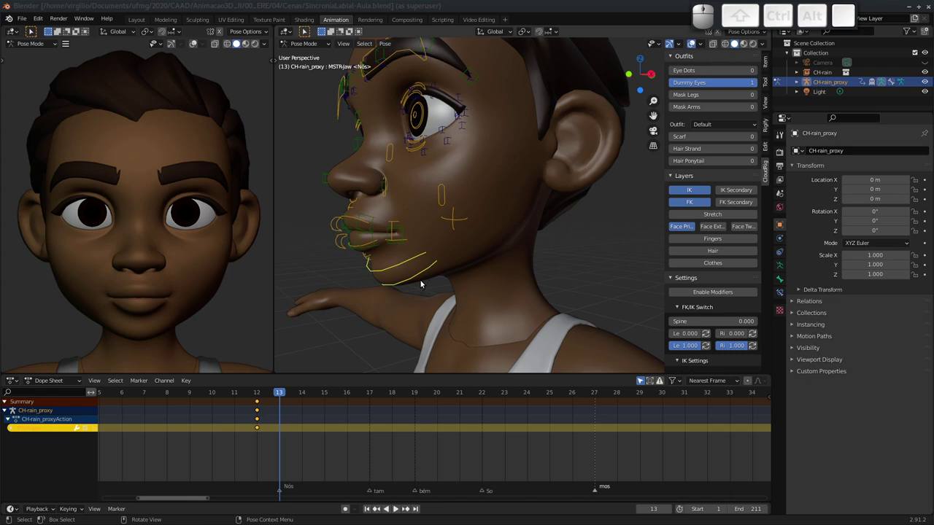
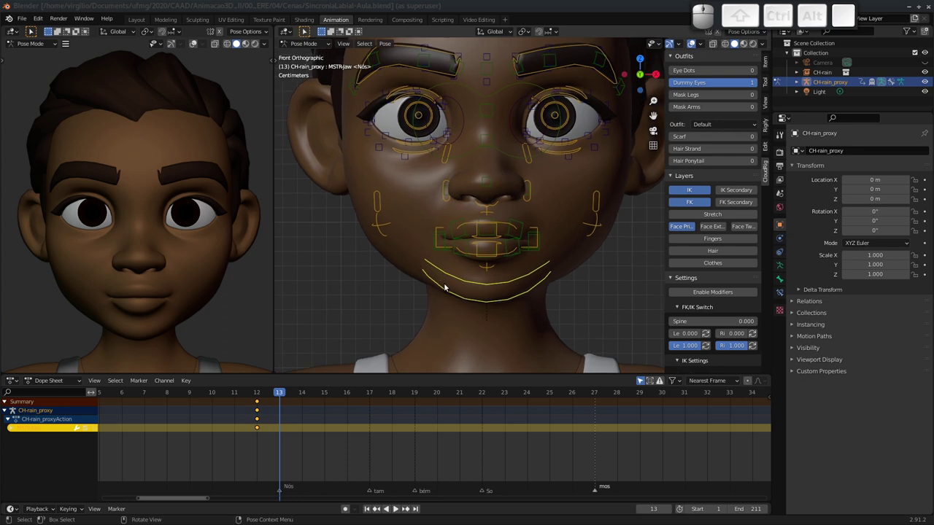
Step: Rotate the jaw open on the X axis at frame 13 so the teeth show
key(r)
key(x)
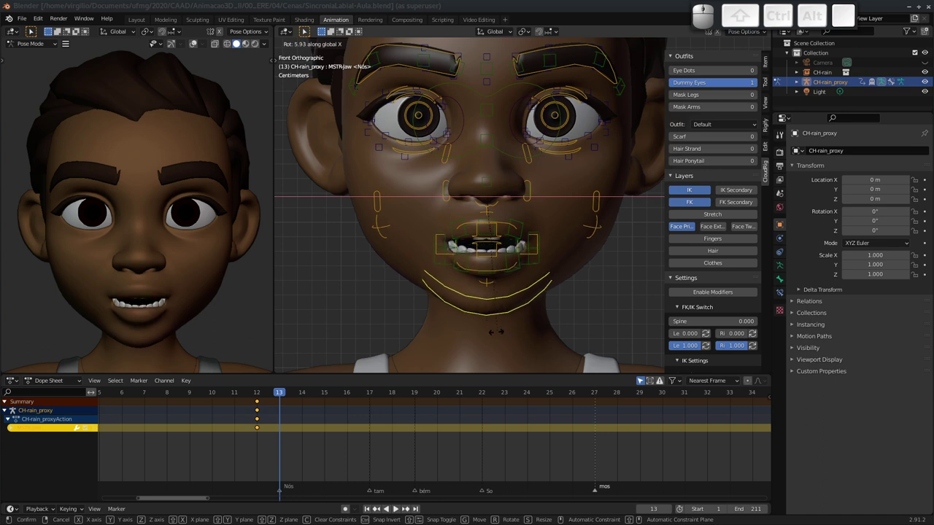
key(space)
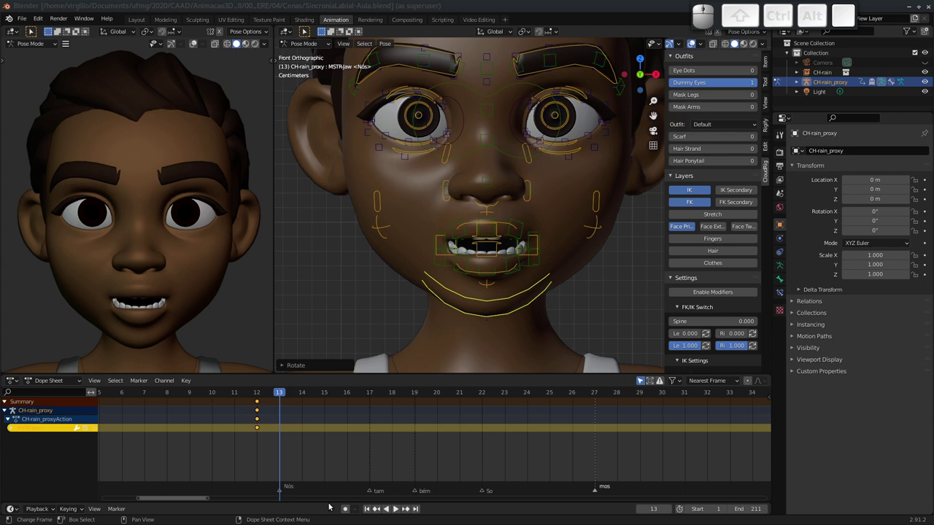
Step: With Auto Keying on, key the open jaw at frame 13 and a half-closed jaw at frame 15
click(345, 512)
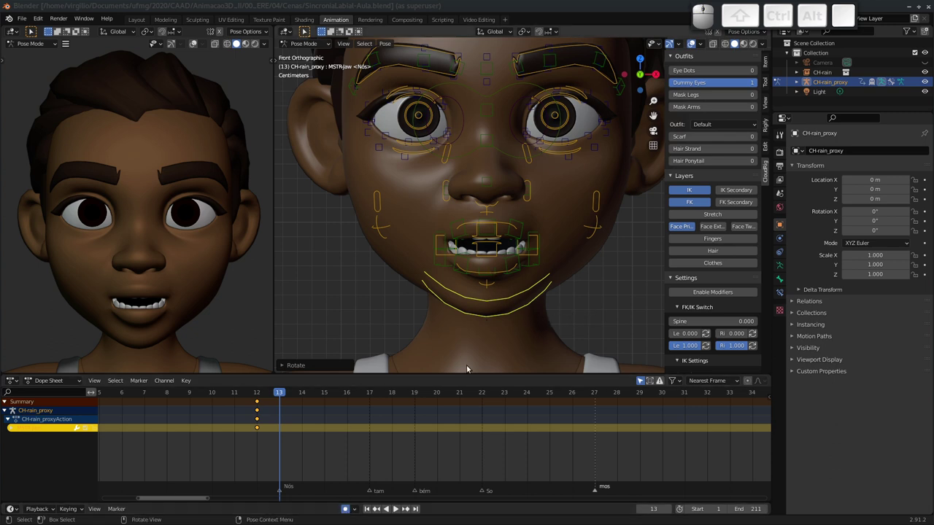
key(r)
key(x)
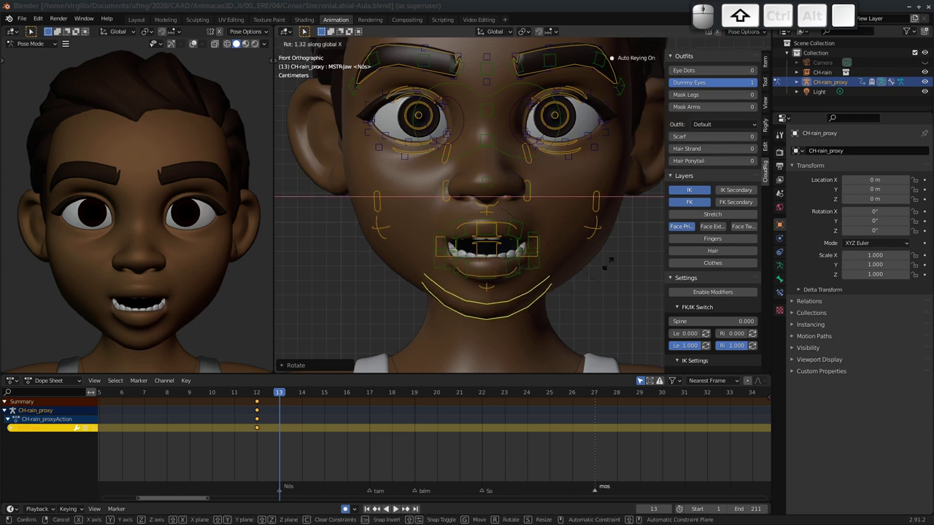
key(shift+space)
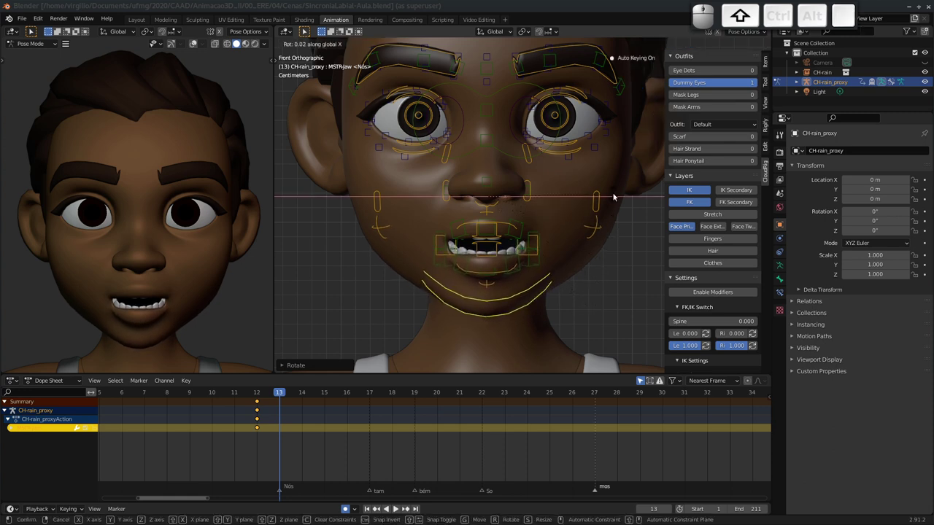
drag(280, 396, 339, 377)
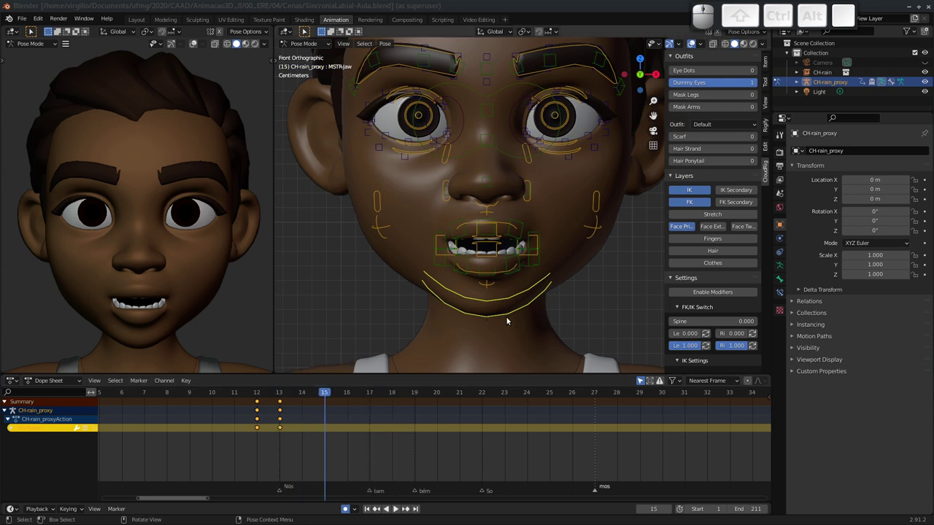
key(r)
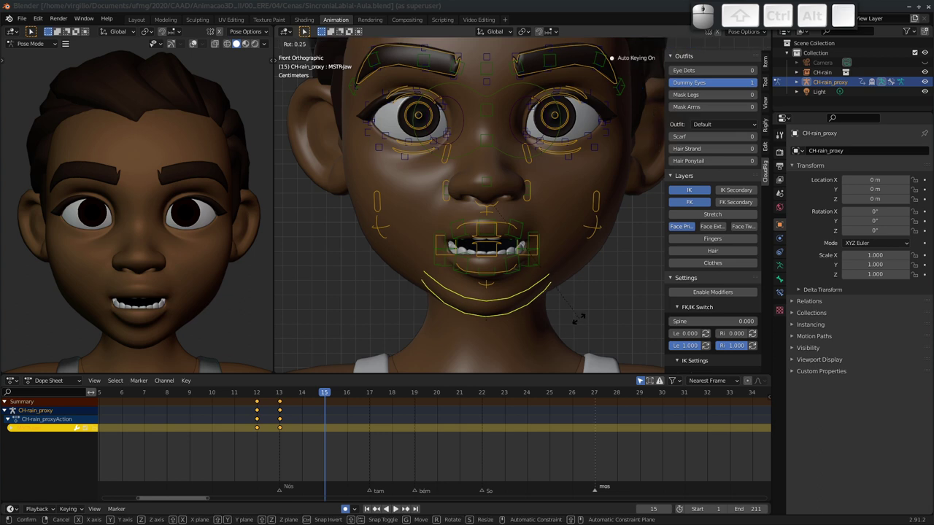
key(x)
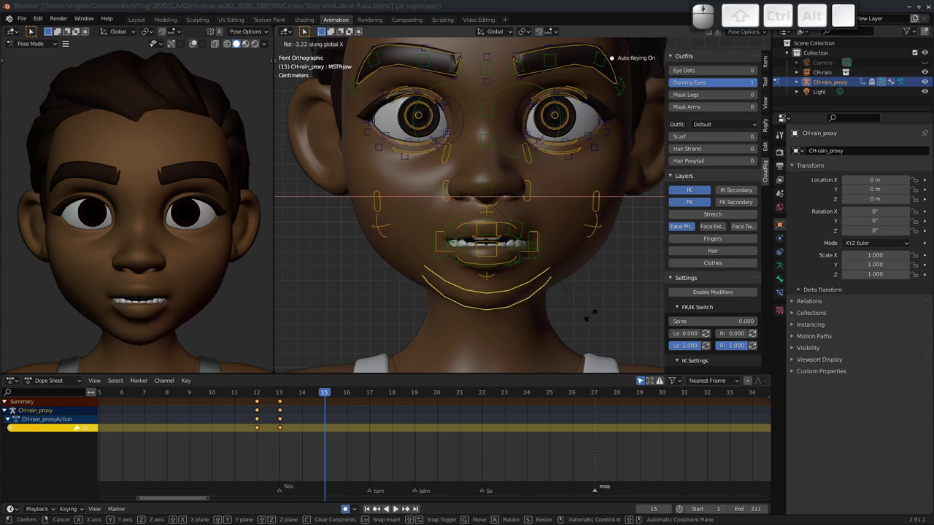
key(space)
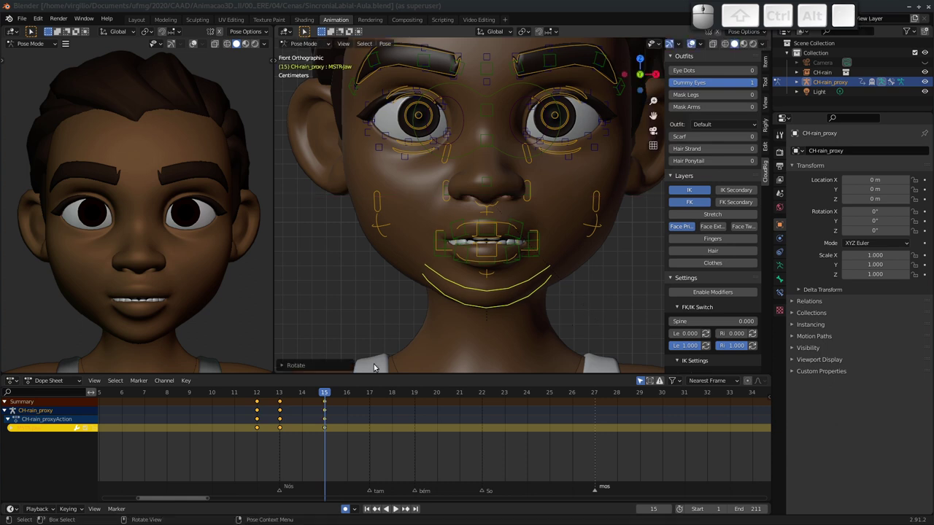
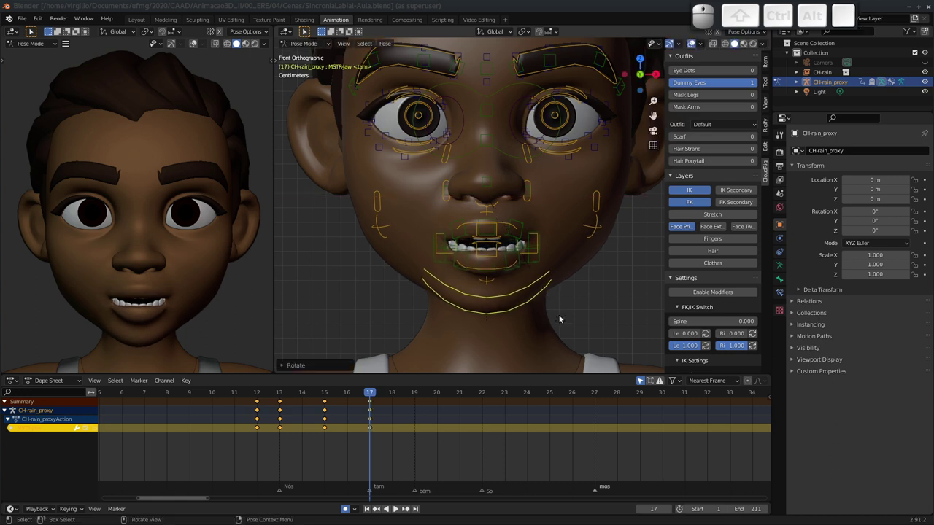
Step: Key jaw poses at frame 19 on the bém marker and open again at frame 22 on So
drag(370, 393, 393, 410)
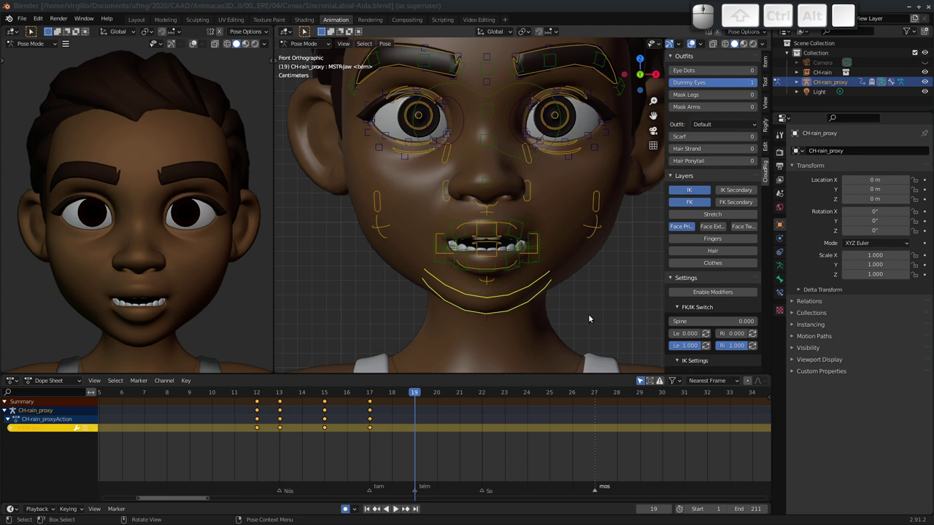
key(r)
key(x)
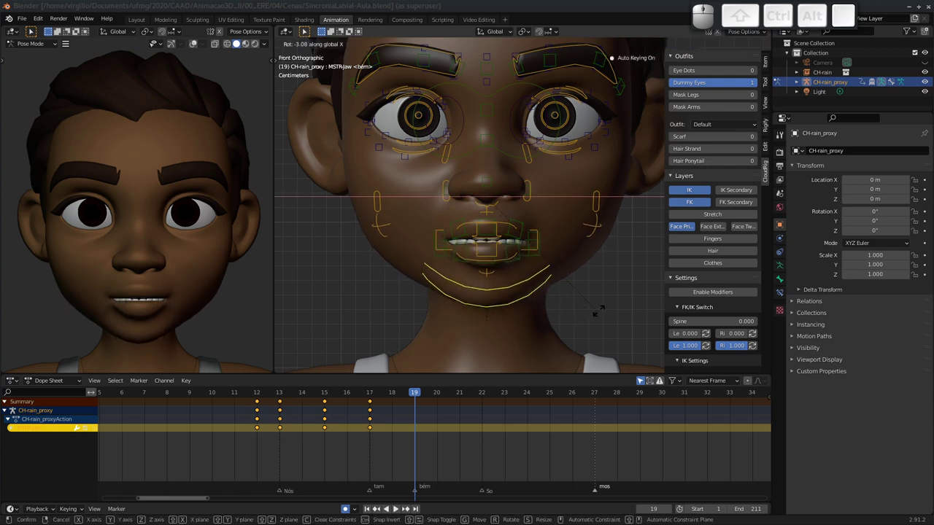
key(space)
drag(416, 393, 563, 333)
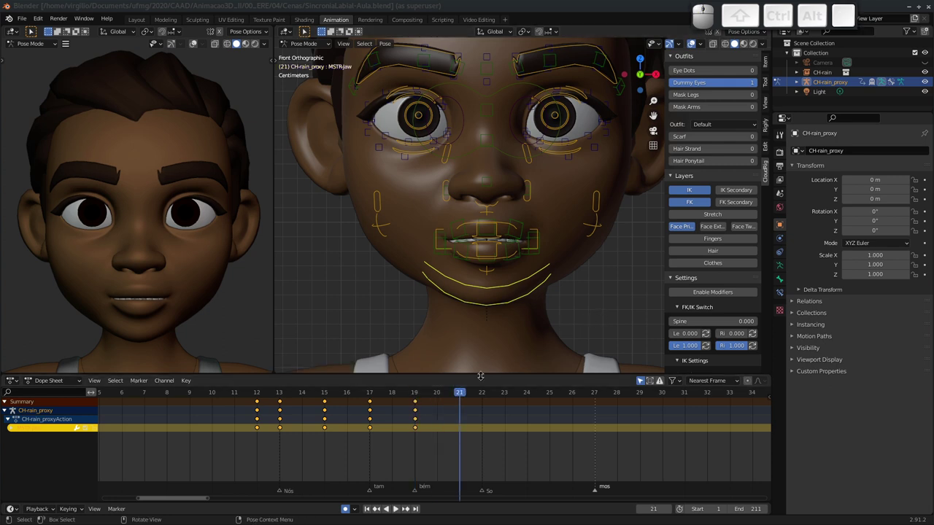
drag(460, 396, 484, 369)
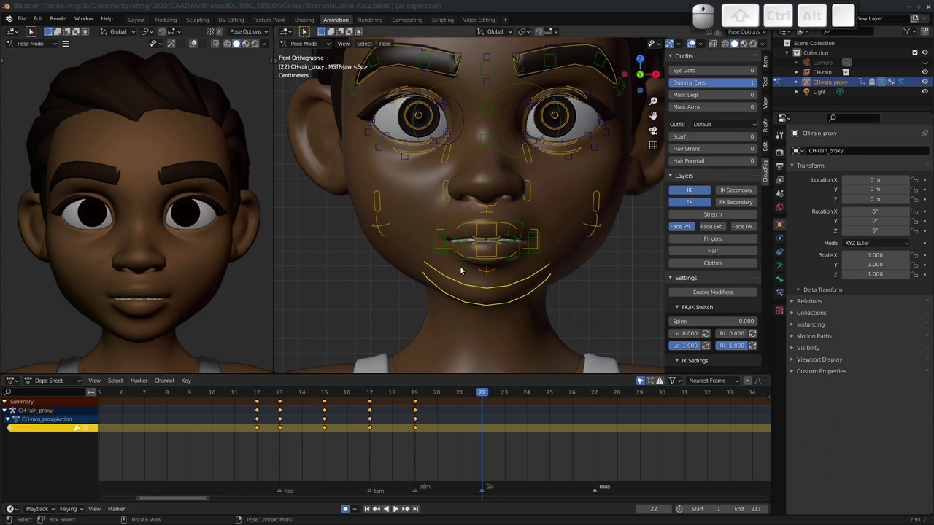
drag(260, 394, 526, 328)
key(r)
key(x)
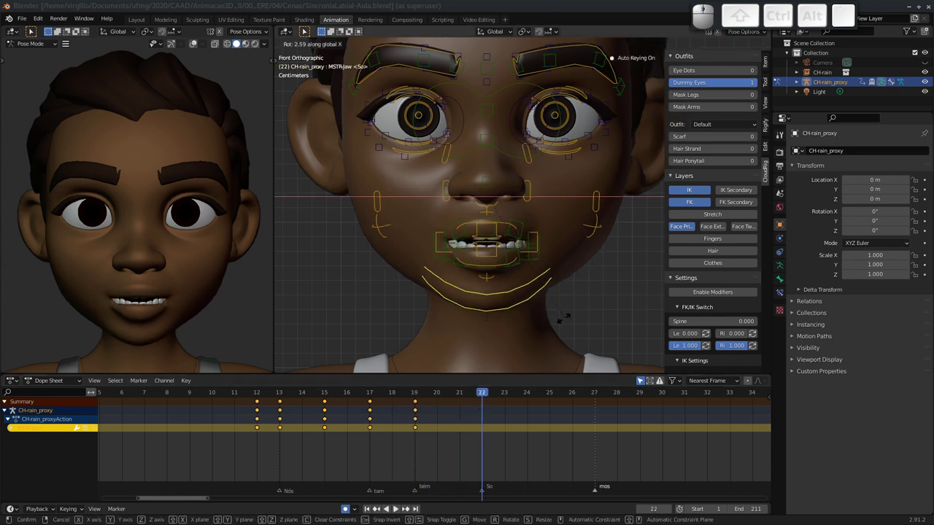
key(space)
Step: Rotate the jaw closed at frame 25 to finish the syllable sequence
drag(489, 396, 598, 333)
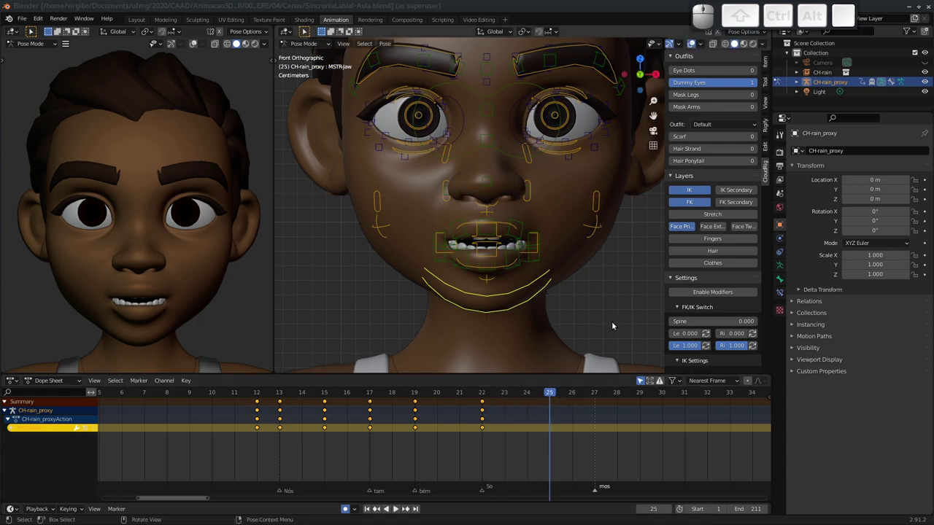
key(r)
key(x)
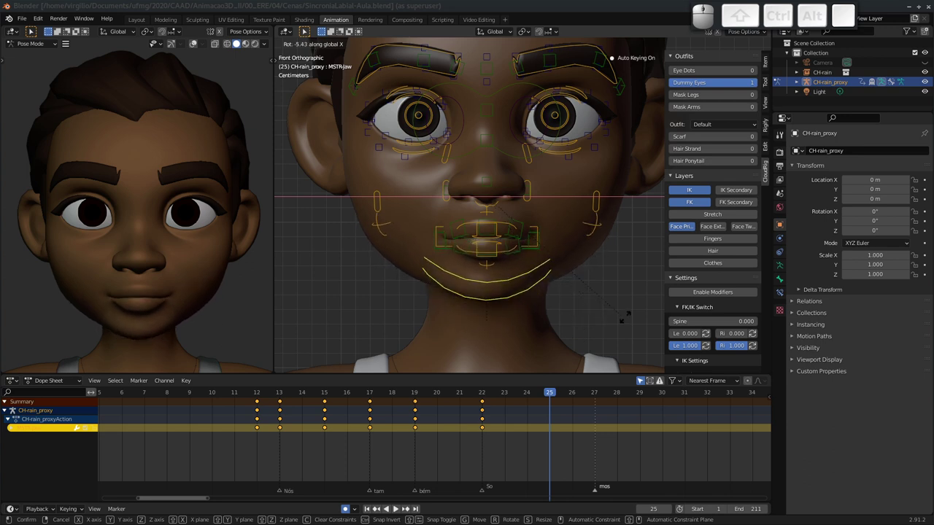
key(space)
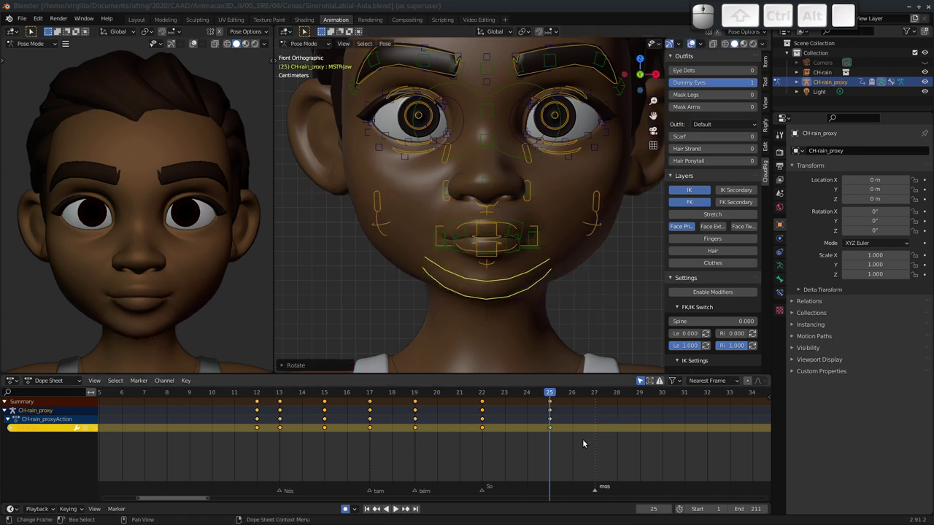
Step: Set a playback preview range of frames 10–27 in the Dope Sheet
middle_click(540, 418)
middle_click(326, 421)
key(p)
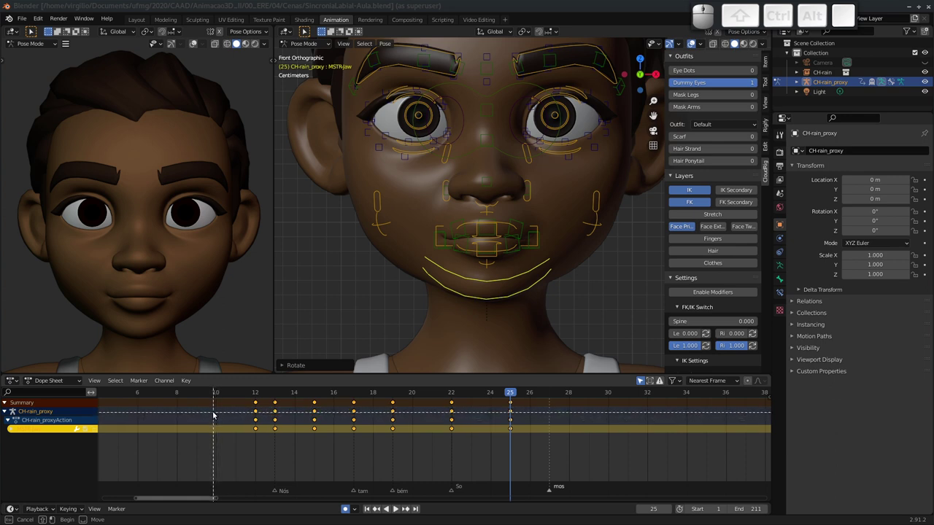
drag(215, 414, 550, 459)
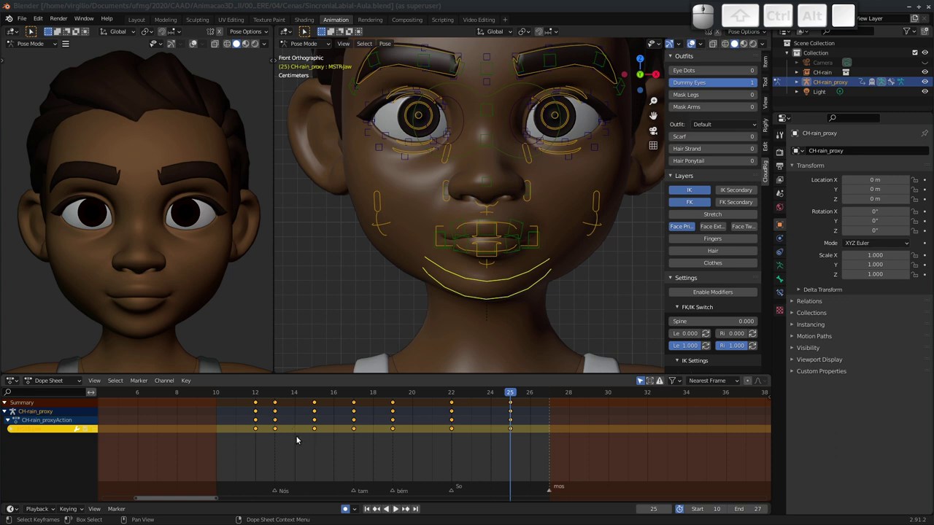
Step: Play the jaw animation through the range, stop, and scrub to frame 23
key(space)
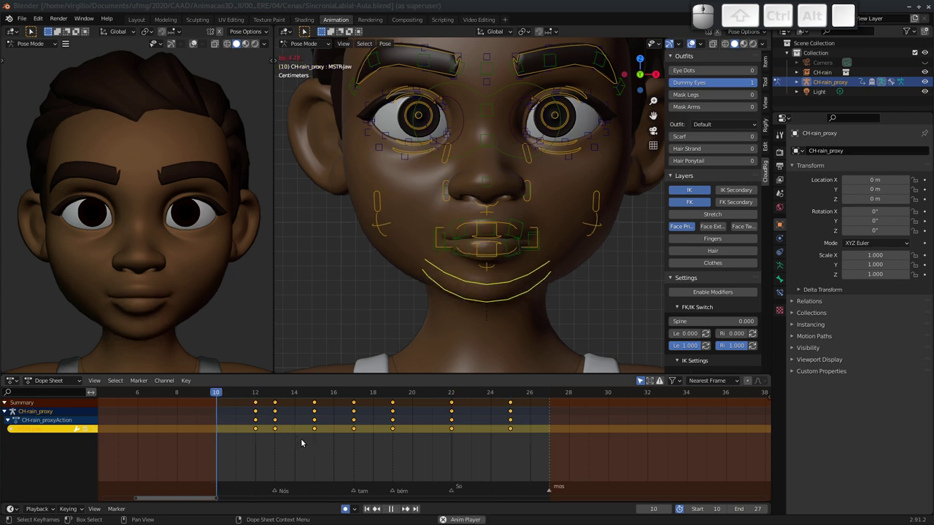
key(Escape)
drag(241, 397, 433, 384)
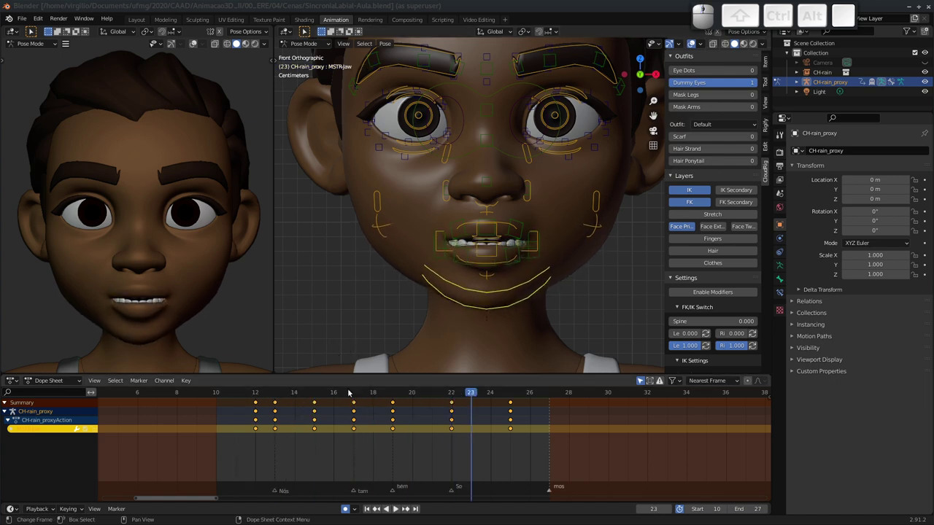
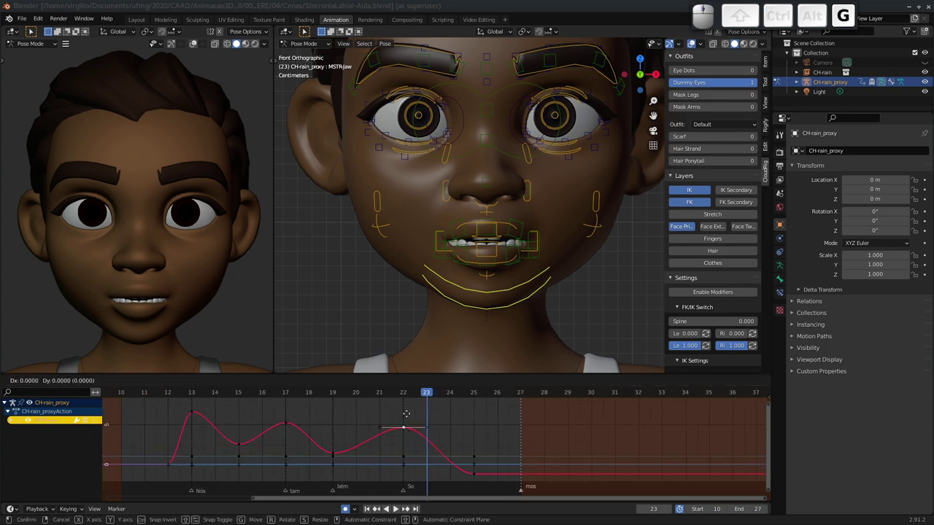
Step: In the Graph Editor select the jaw curve keys at frames 17 and 22
key(Escape)
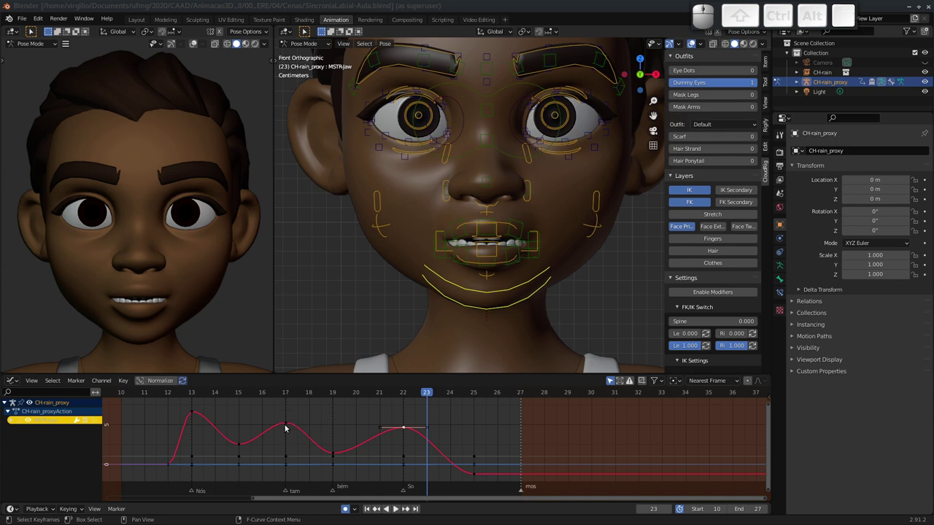
click(288, 428)
key(g)
key(Escape)
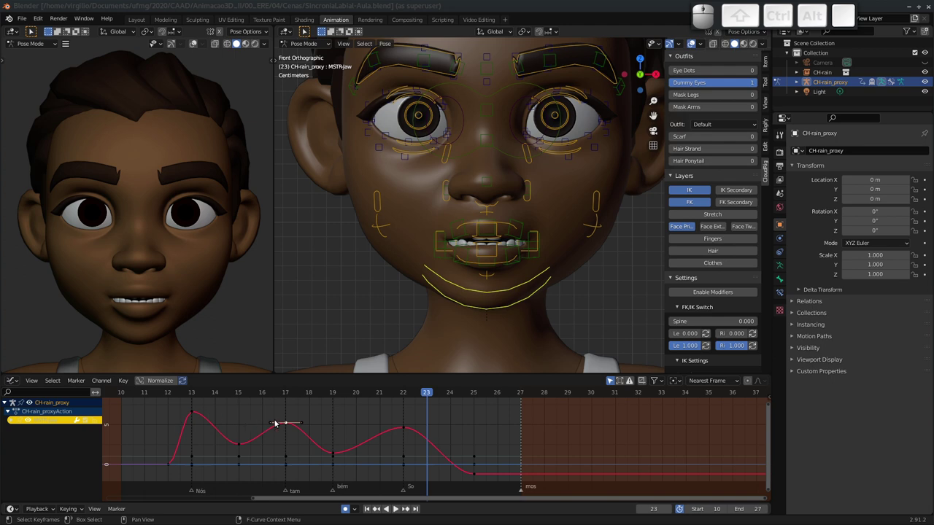
click(402, 432)
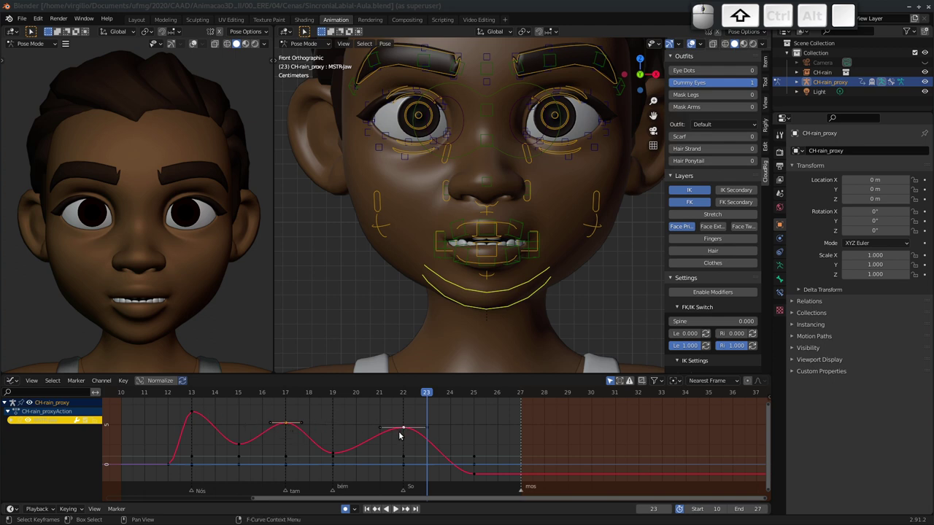
Step: Move the selected keys down in Y to lower the jaw peaks, then save the file
key(g)
key(x)
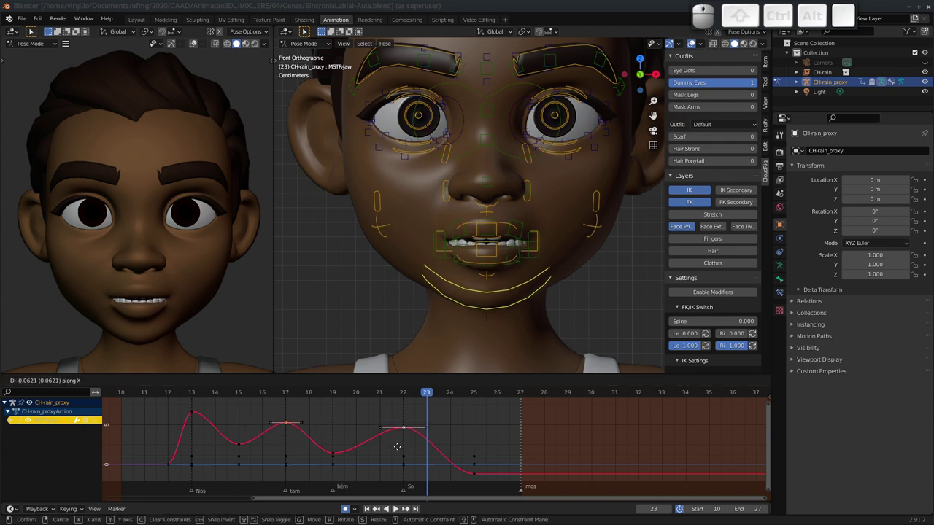
key(g)
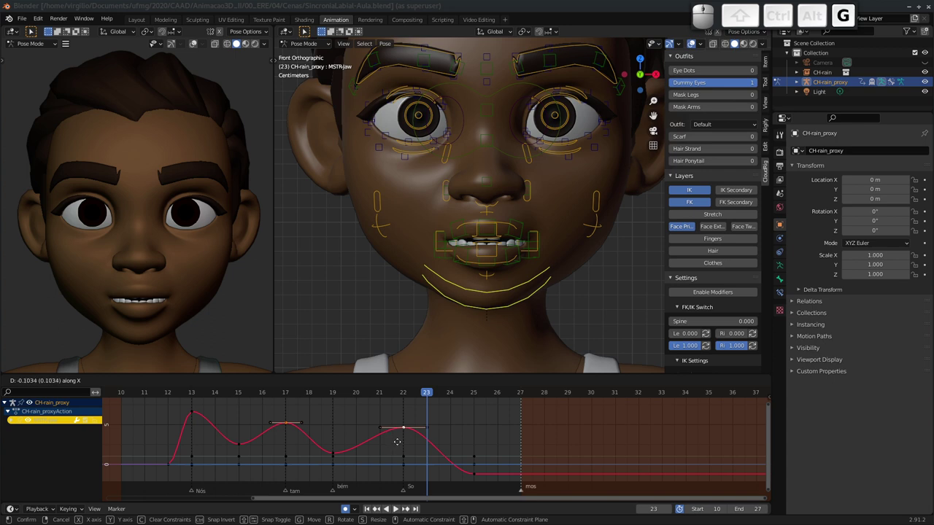
key(y)
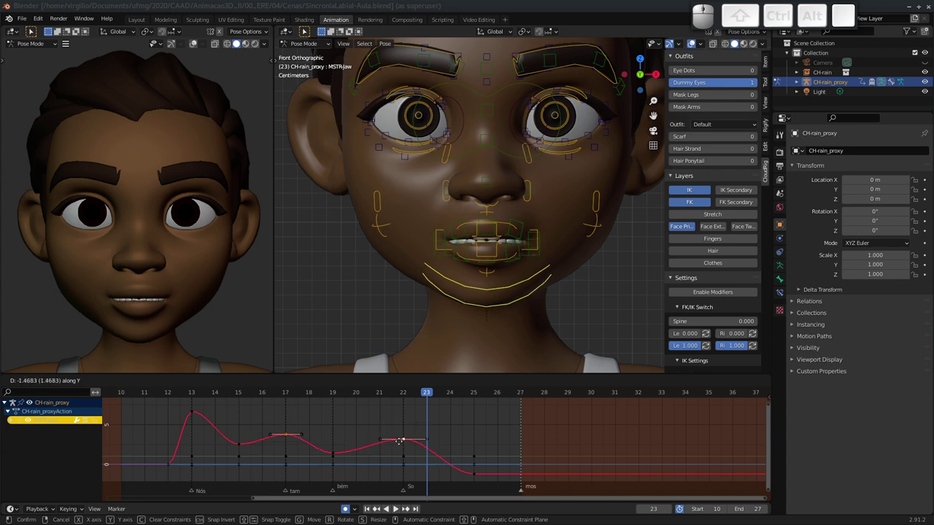
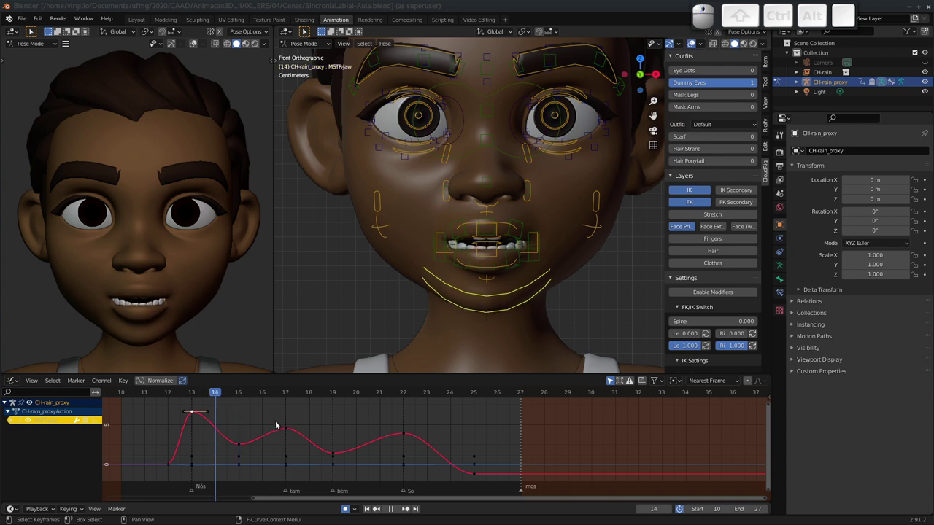
key(ctrl+s)
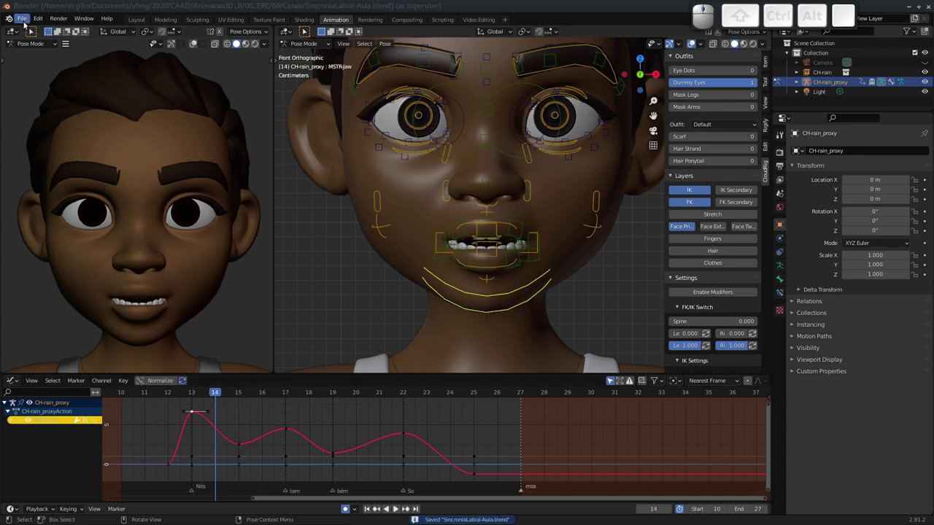
Step: Load SincroniaLabial.blend from recent files and show the 01_Maxilar jaw action in the Action Editor
click(26, 24)
click(140, 57)
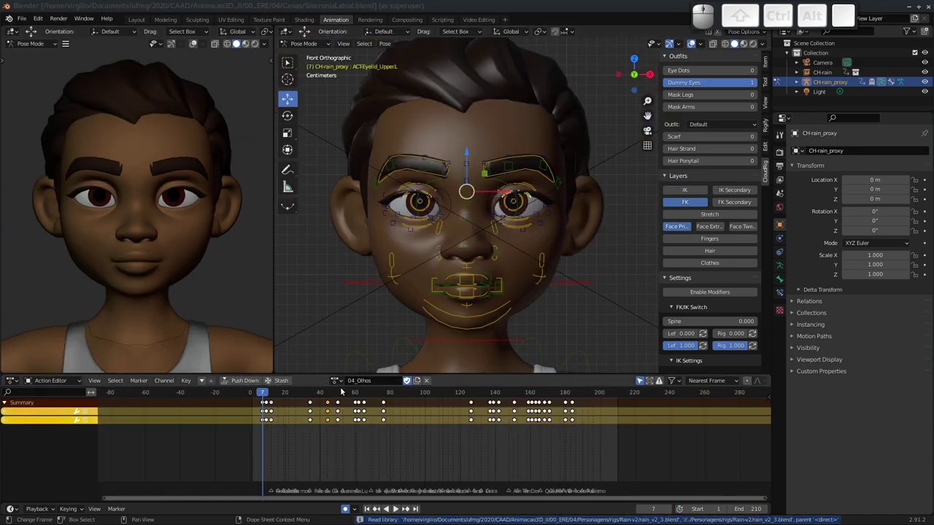
click(46, 382)
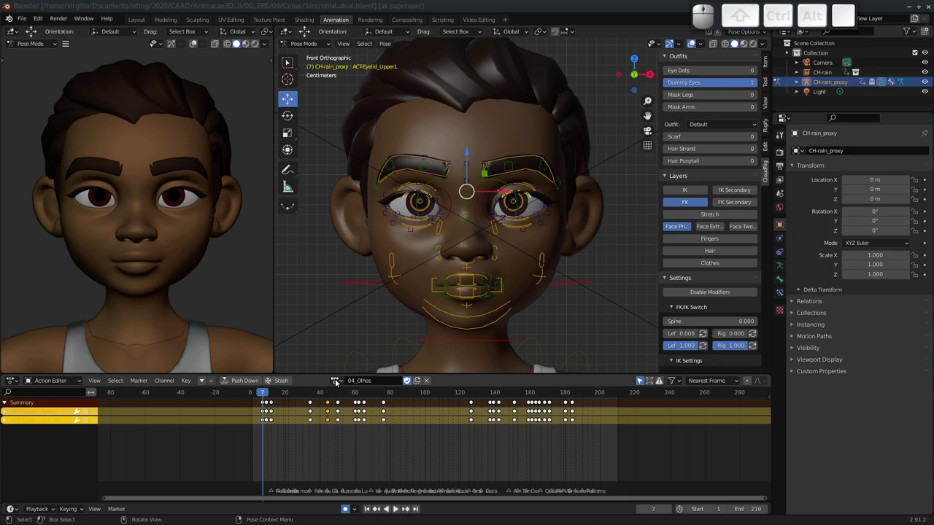
click(338, 381)
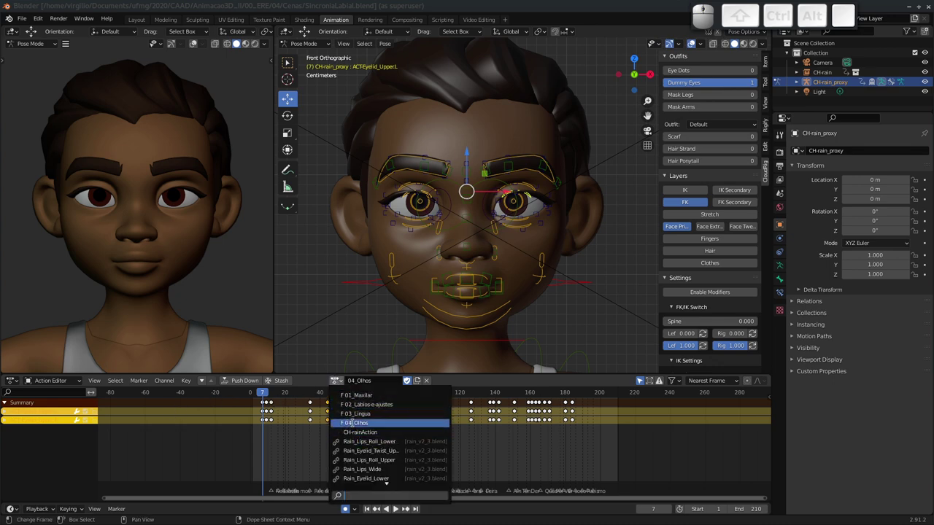
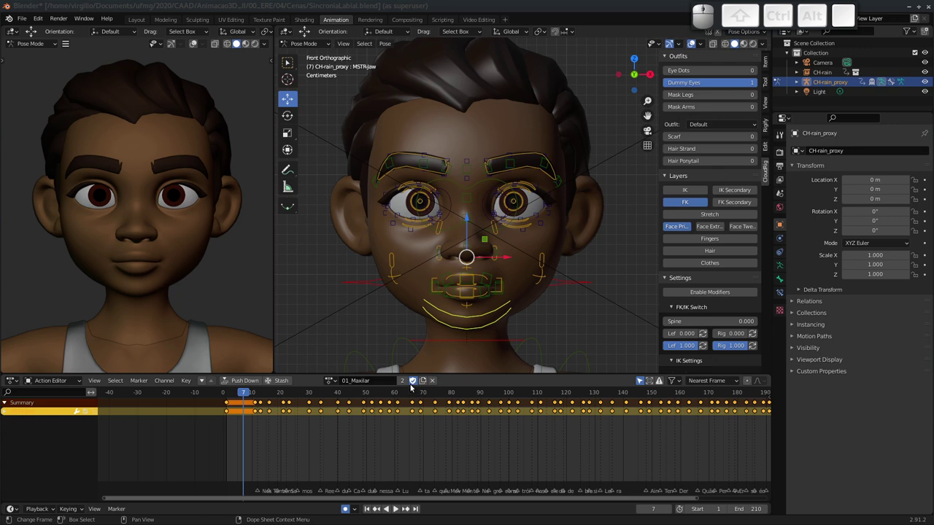
click(335, 383)
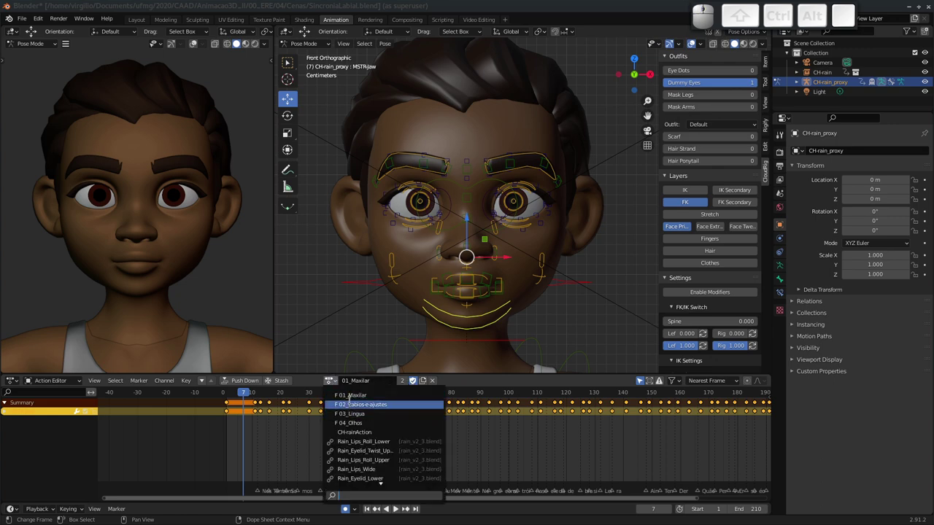
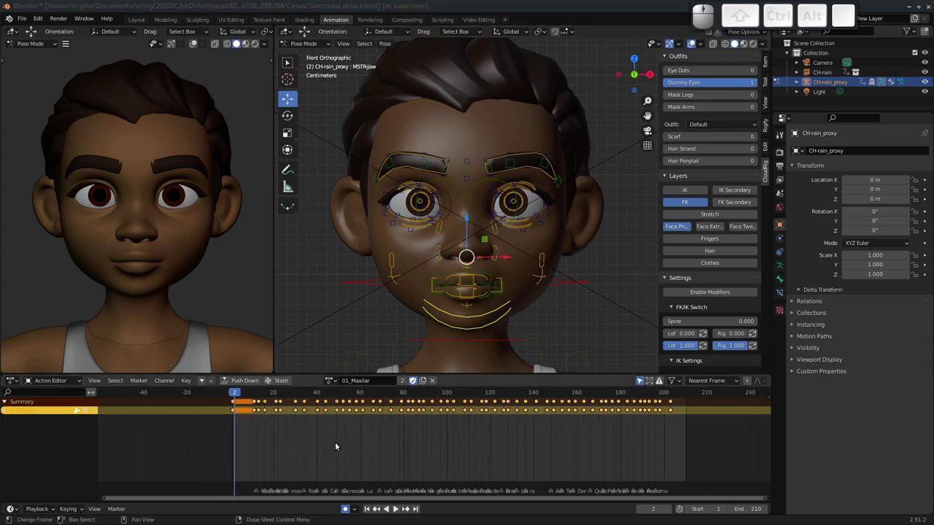
Step: Play the 01_Maxilar jaw action across the timeline, stop, and scrub back to frame 14
middle_click(308, 482)
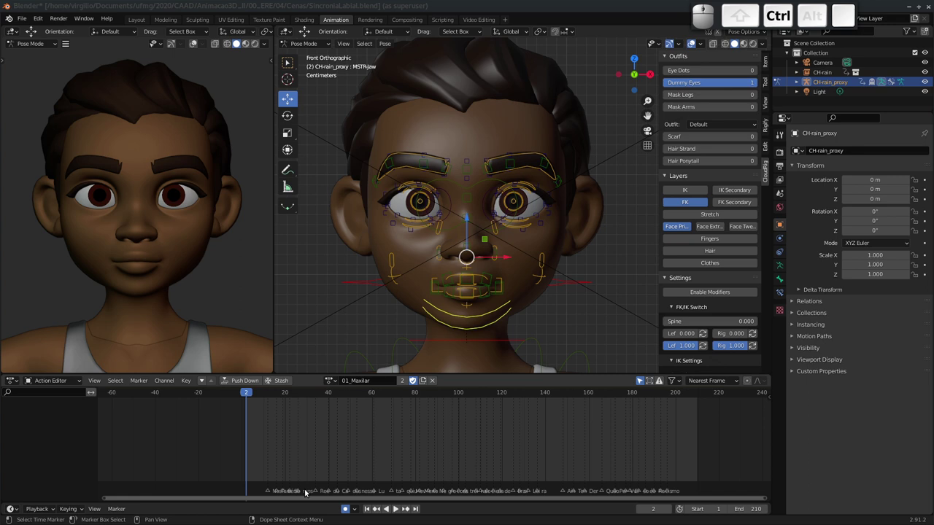
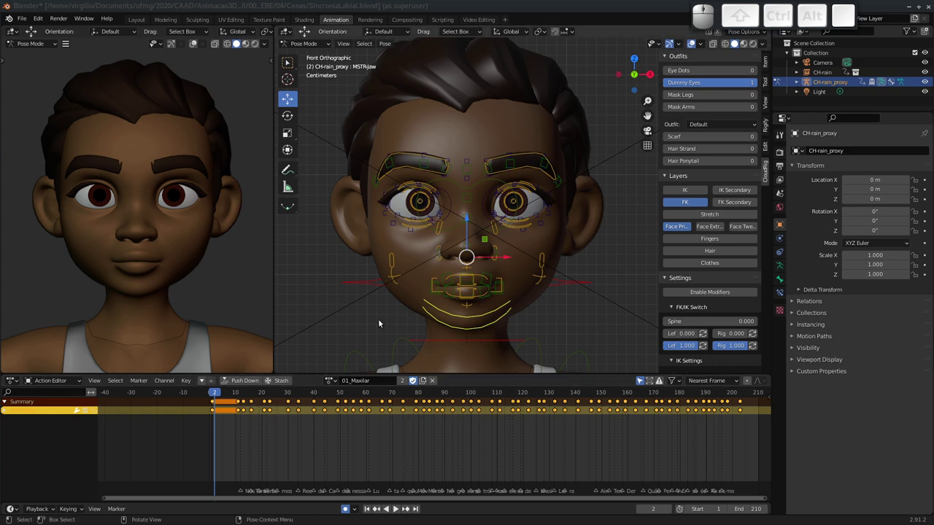
key(space)
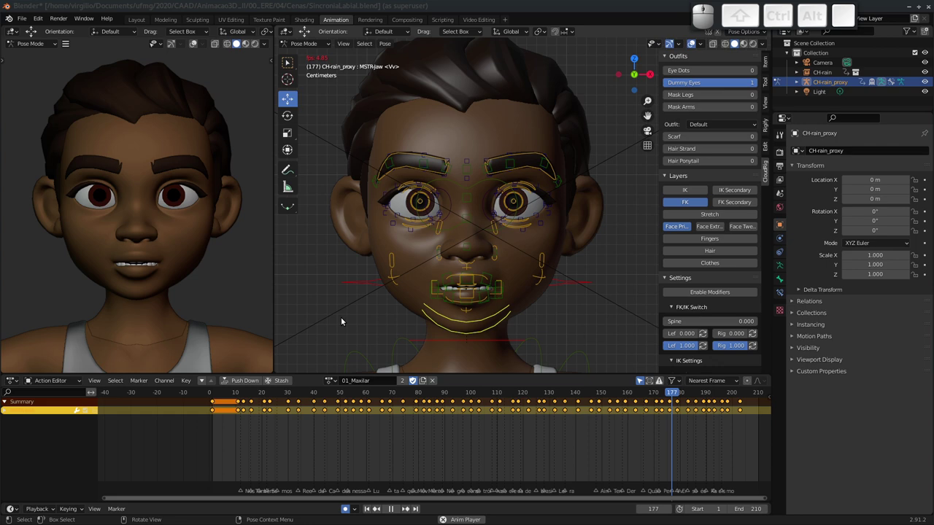
key(Escape)
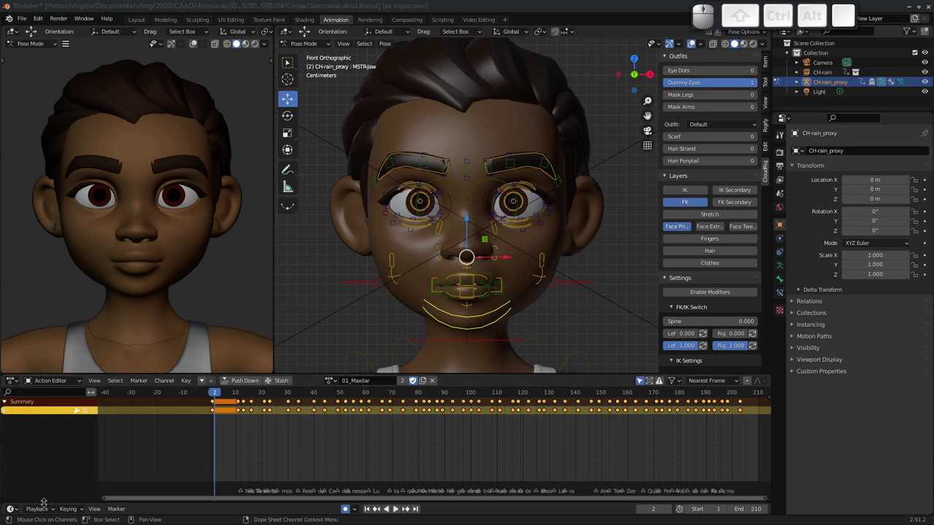
click(45, 512)
click(73, 343)
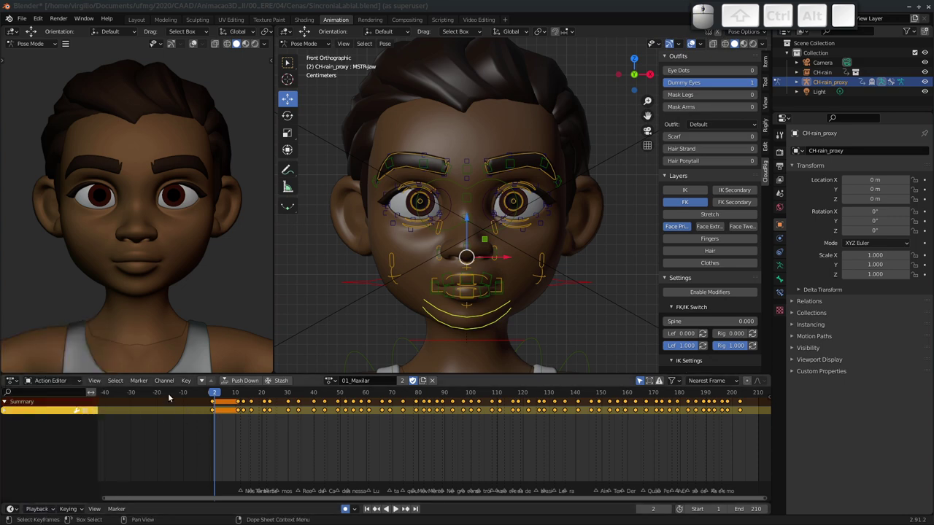
drag(218, 396, 256, 398)
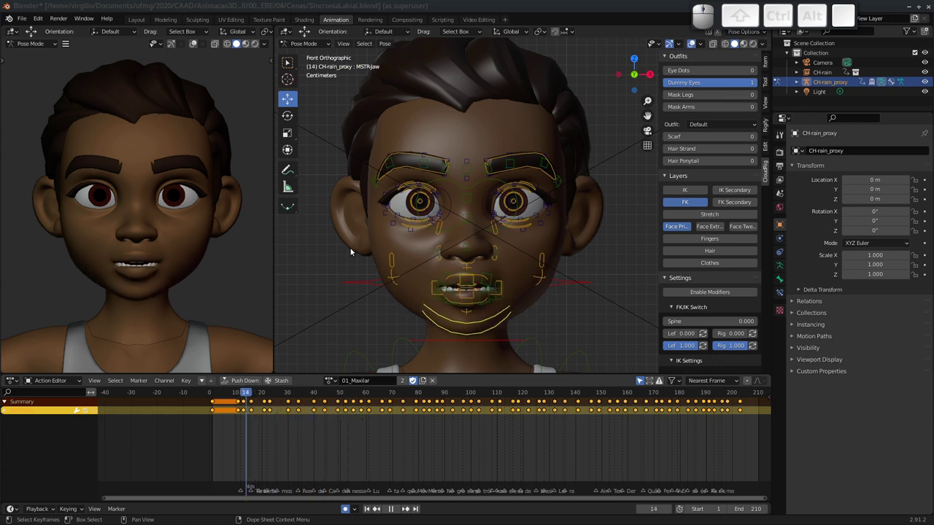
click(484, 22)
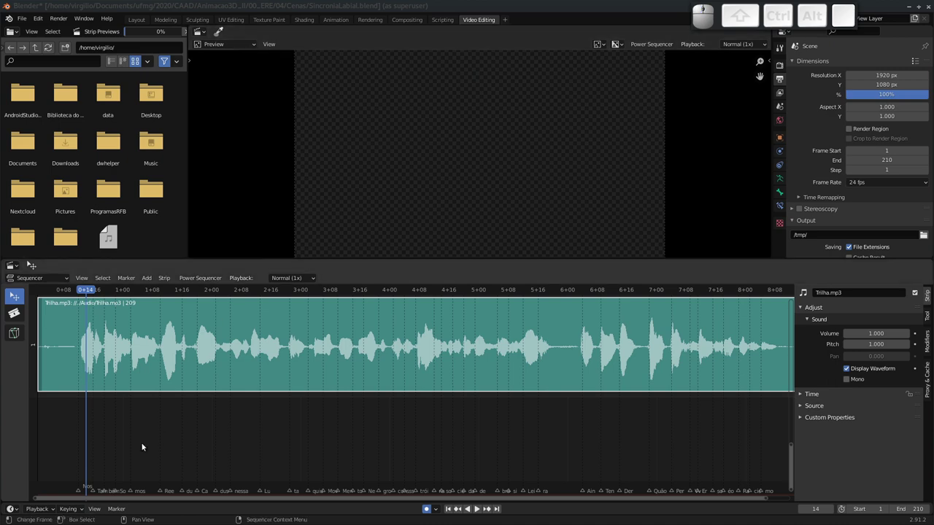
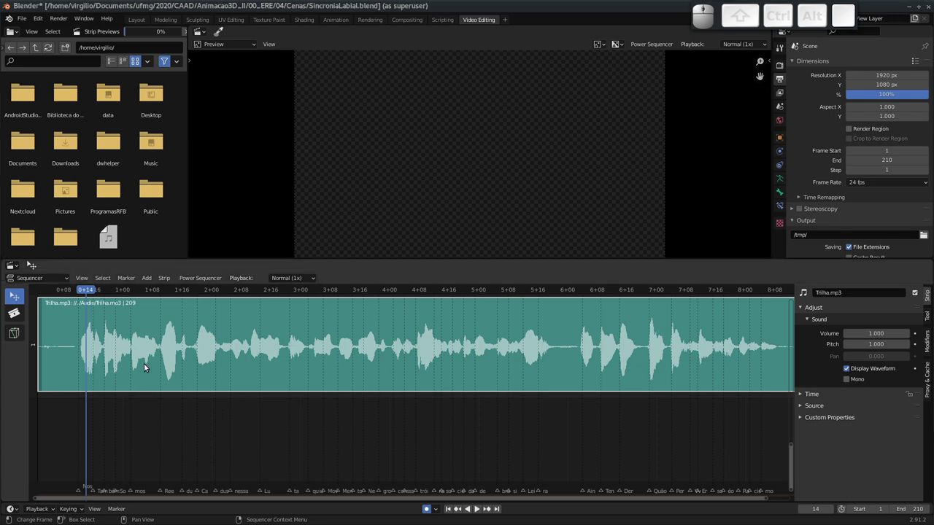
click(363, 40)
key(space)
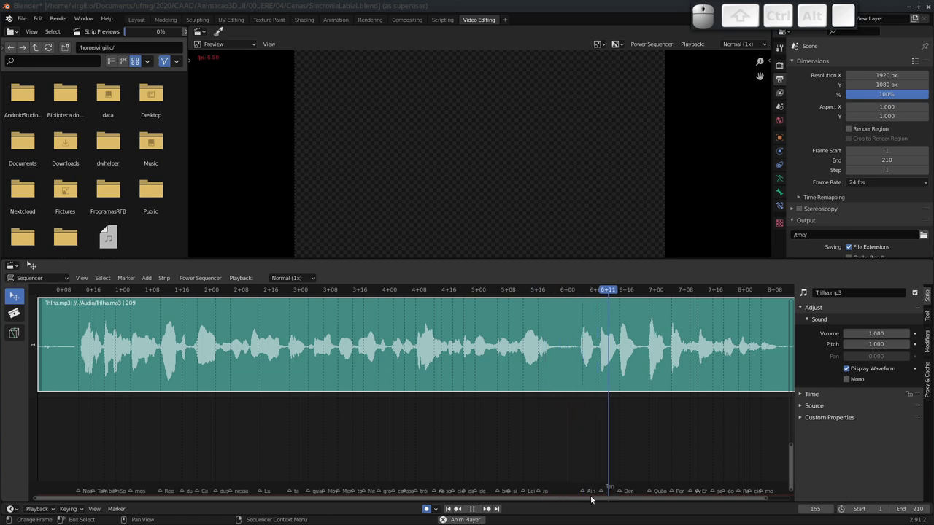
key(space)
click(157, 488)
drag(160, 475, 288, 429)
middle_click(287, 430)
drag(152, 292, 655, 313)
middle_click(601, 332)
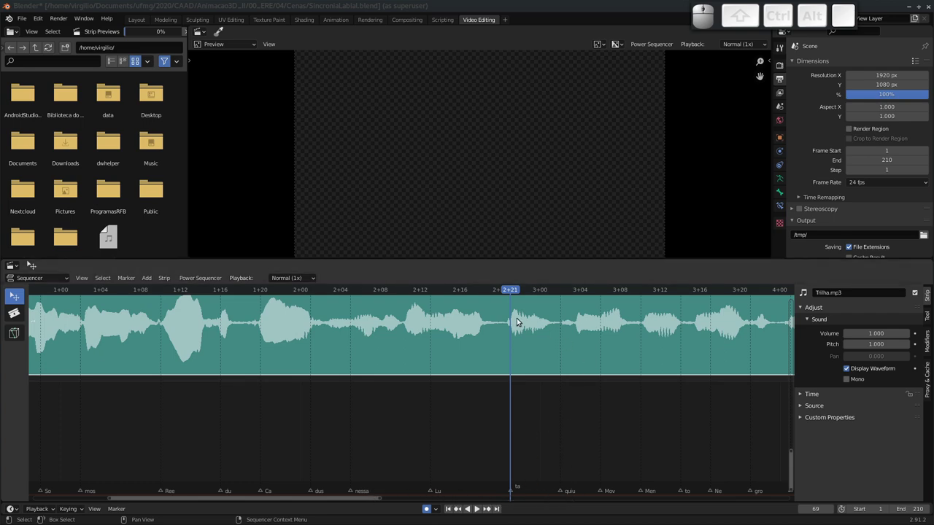
drag(515, 292, 563, 393)
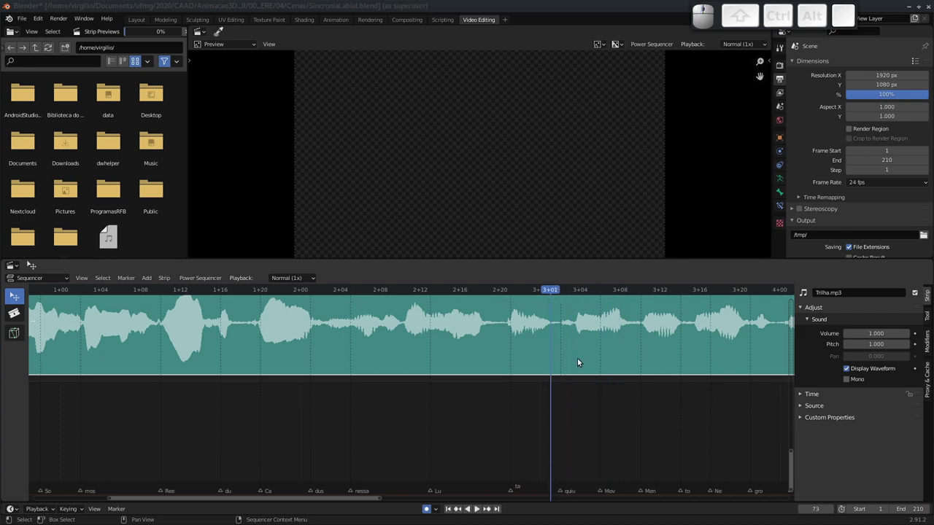
click(555, 291)
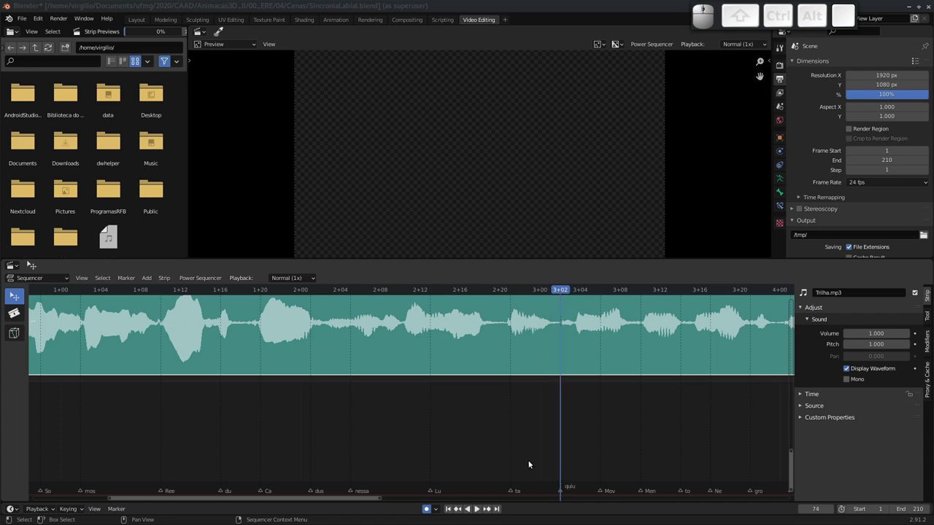
middle_click(638, 486)
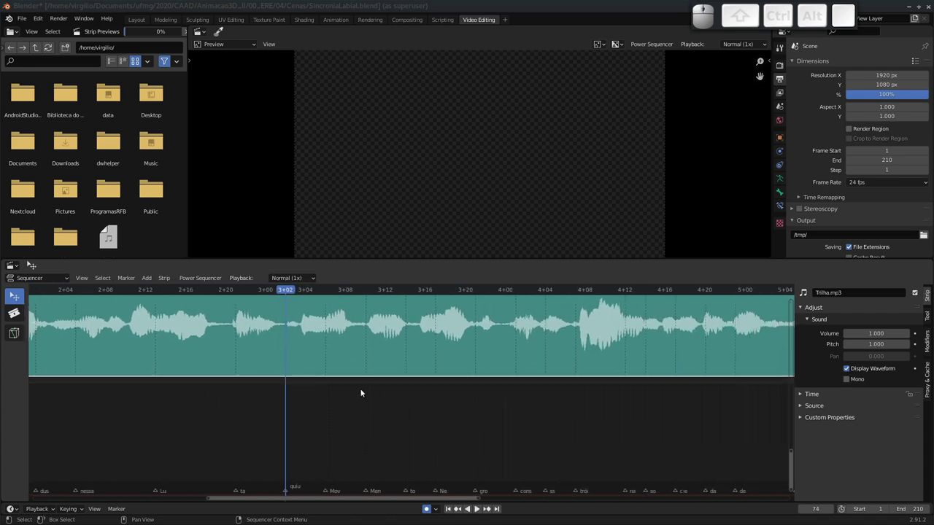
drag(291, 292, 657, 323)
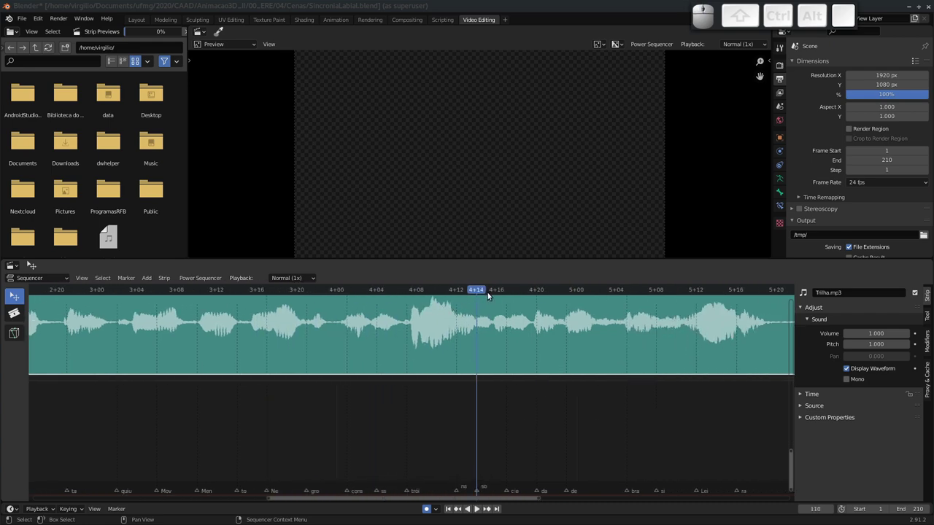
drag(479, 293, 579, 217)
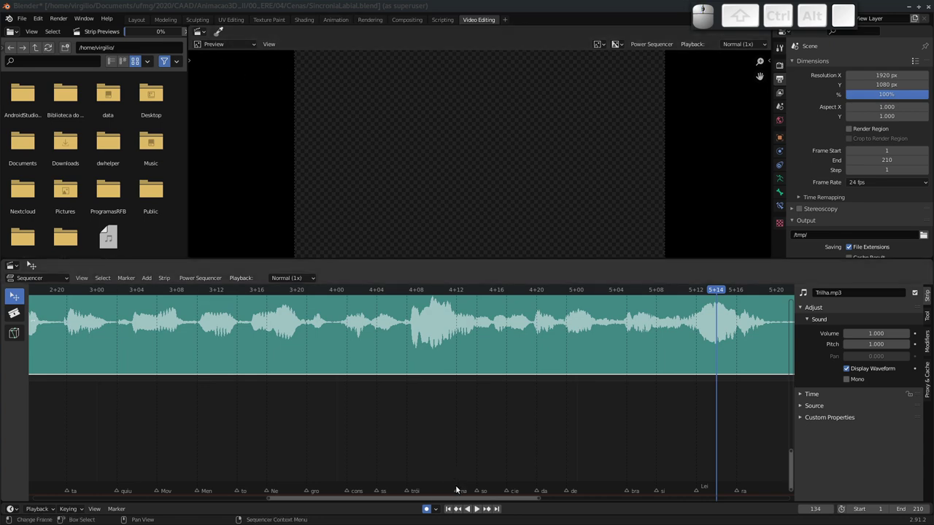
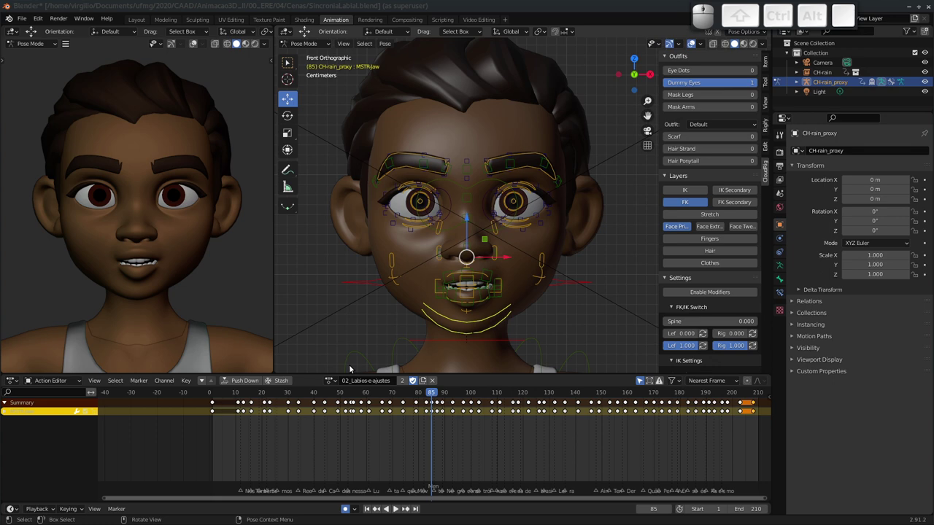
Step: Scrub the 02_Labios-e-ajustes action around frame 72 and zoom onto the mouth controls
drag(446, 323, 447, 302)
middle_click(454, 294)
middle_click(452, 291)
drag(431, 398, 406, 328)
middle_click(398, 289)
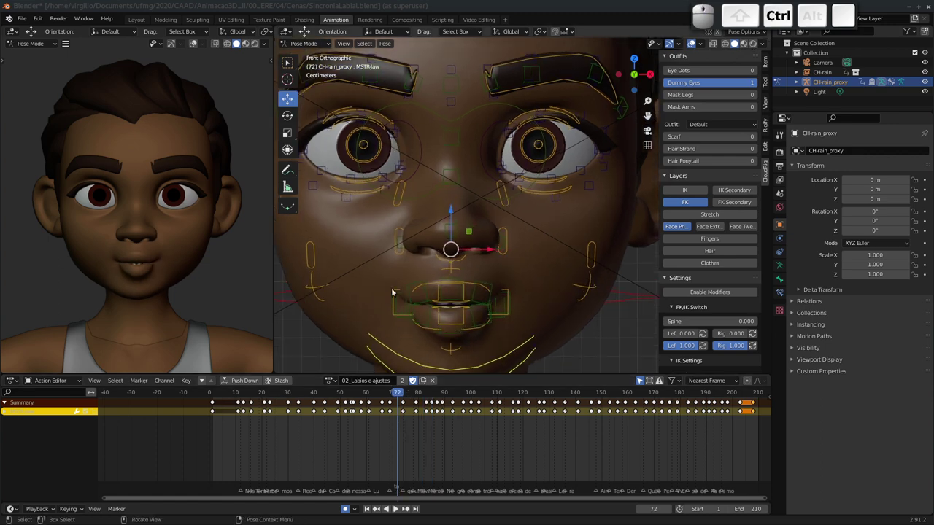
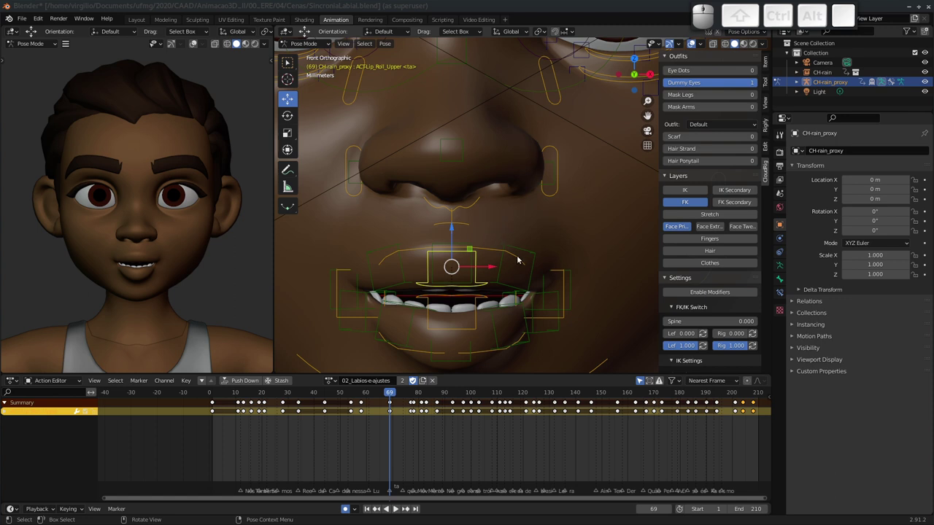
Step: Test rotations on the upper lip roll, then select the Lip_Roll_Lower control
key(r)
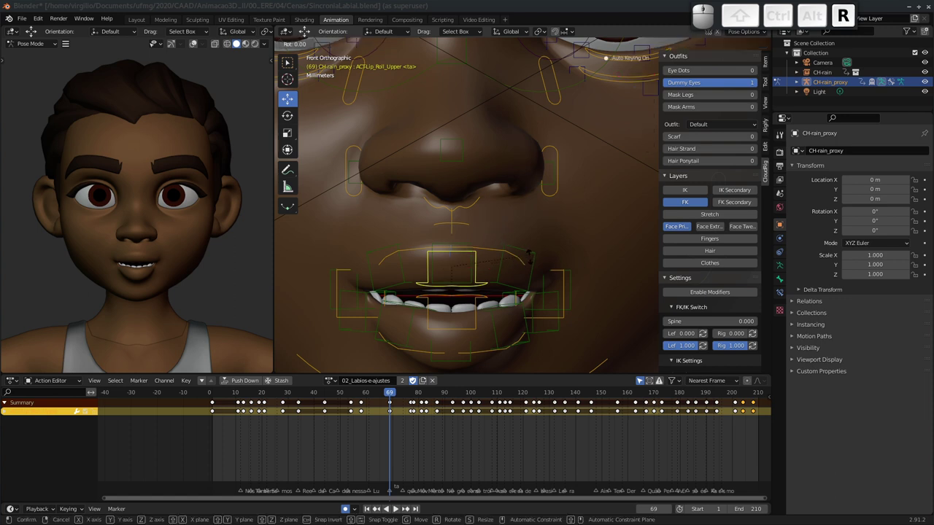
key(r)
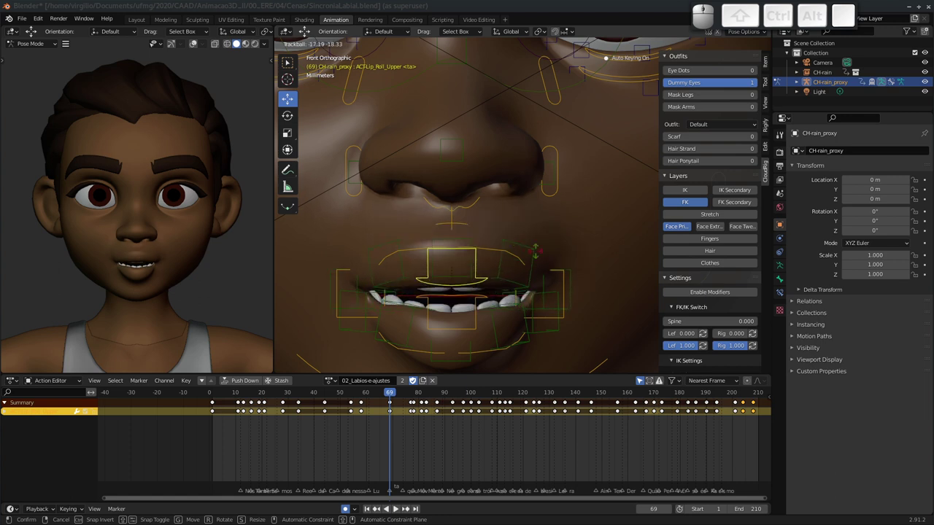
key(Escape)
click(479, 326)
key(r)
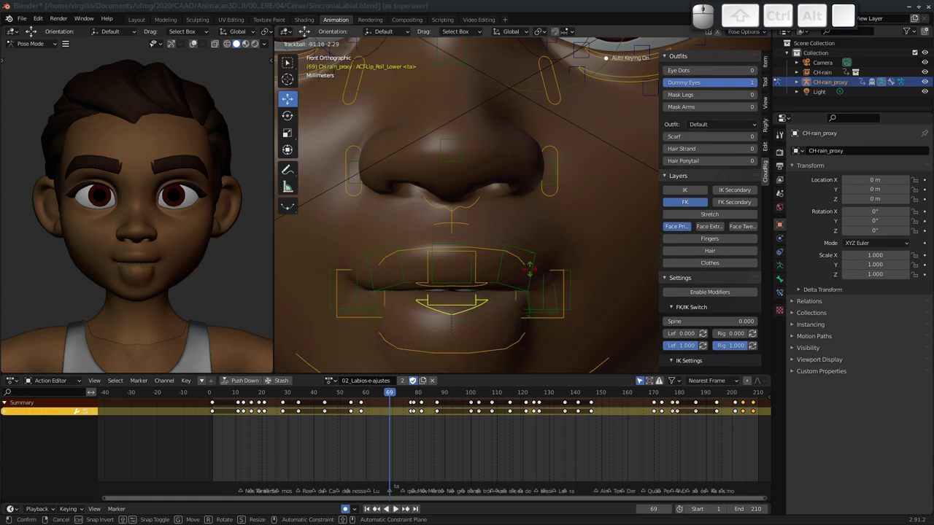
key(Escape)
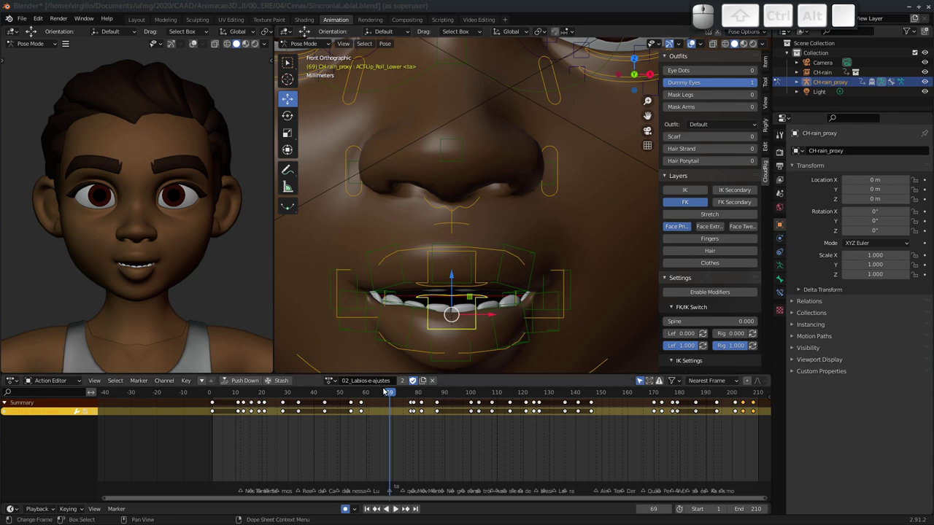
Step: Key new rolled lower-lip poses and scrub to frame 100 to review the chin close up
drag(394, 397, 428, 388)
drag(437, 393, 420, 377)
middle_click(420, 376)
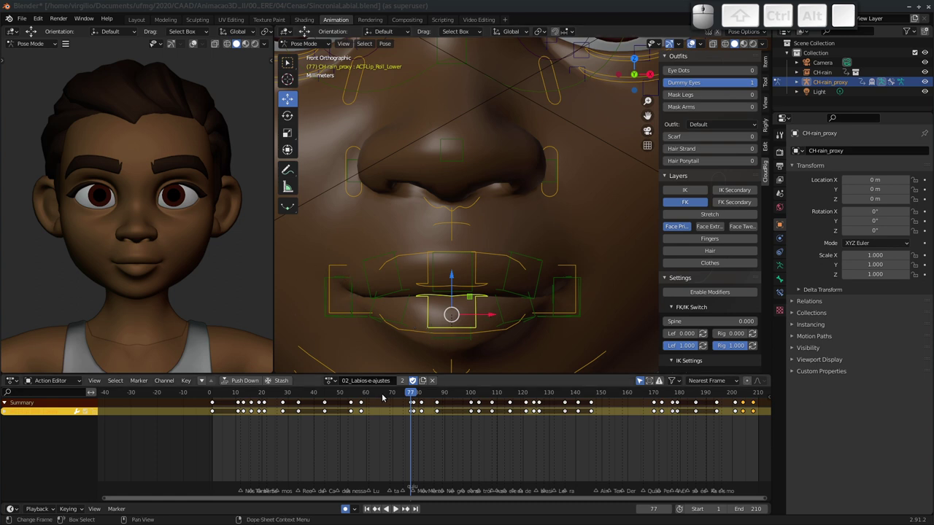
drag(412, 395, 436, 356)
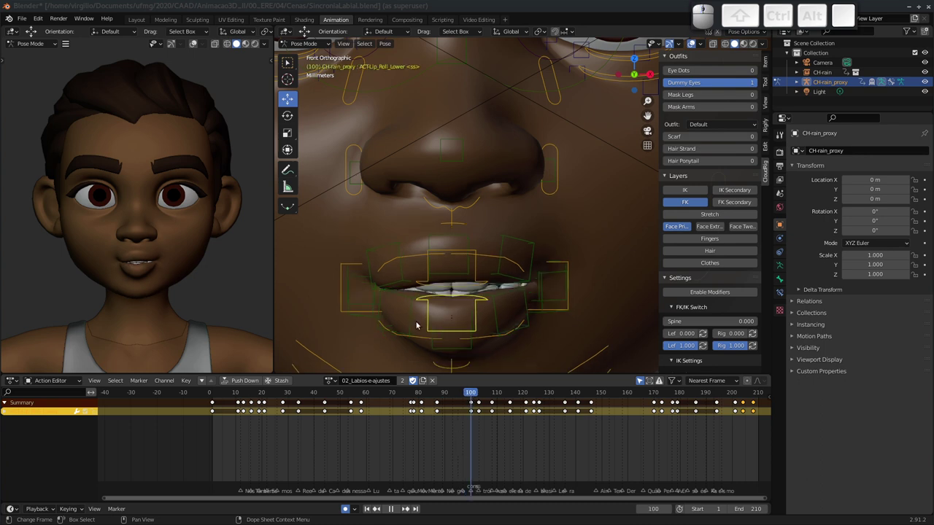
drag(402, 282, 421, 299)
click(424, 309)
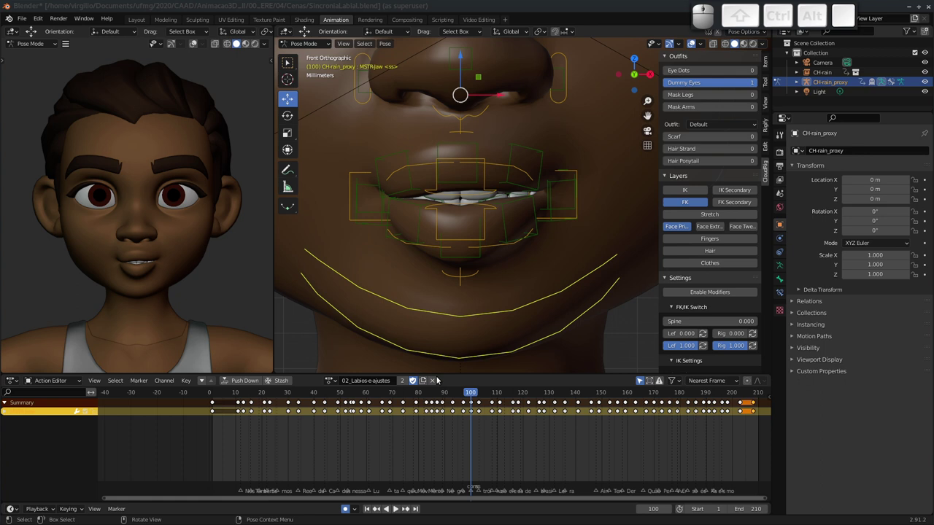
middle_click(449, 419)
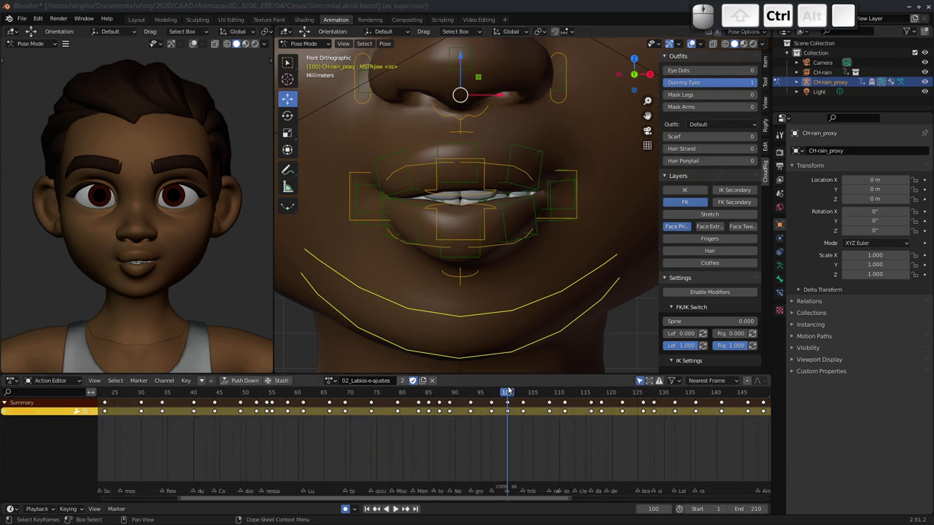
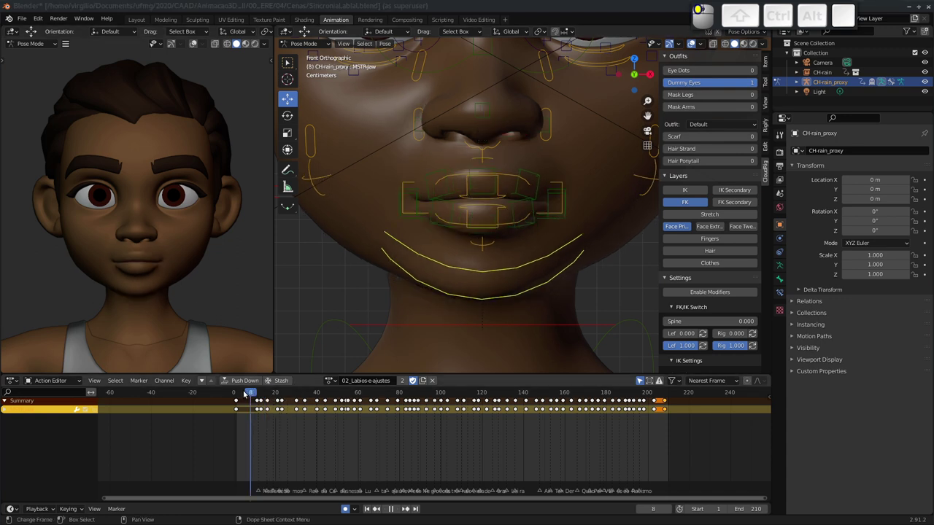
key(space)
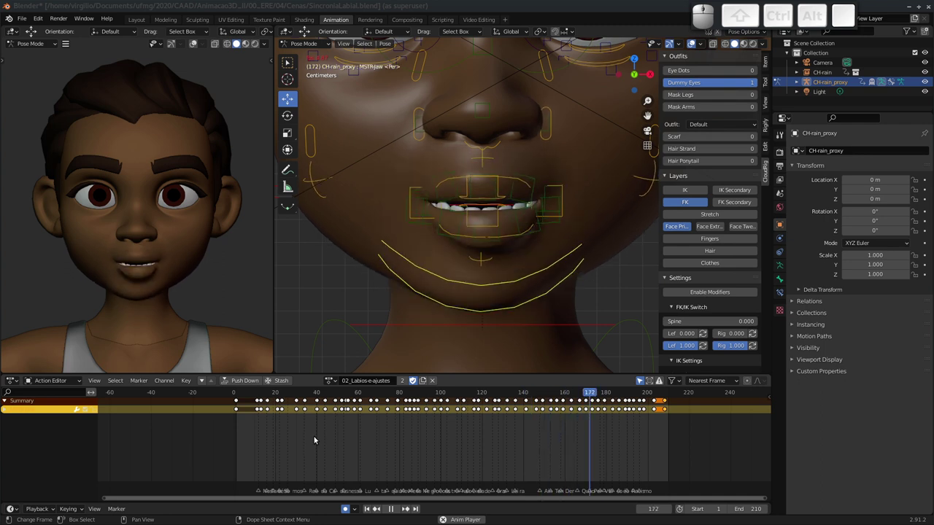
key(Escape)
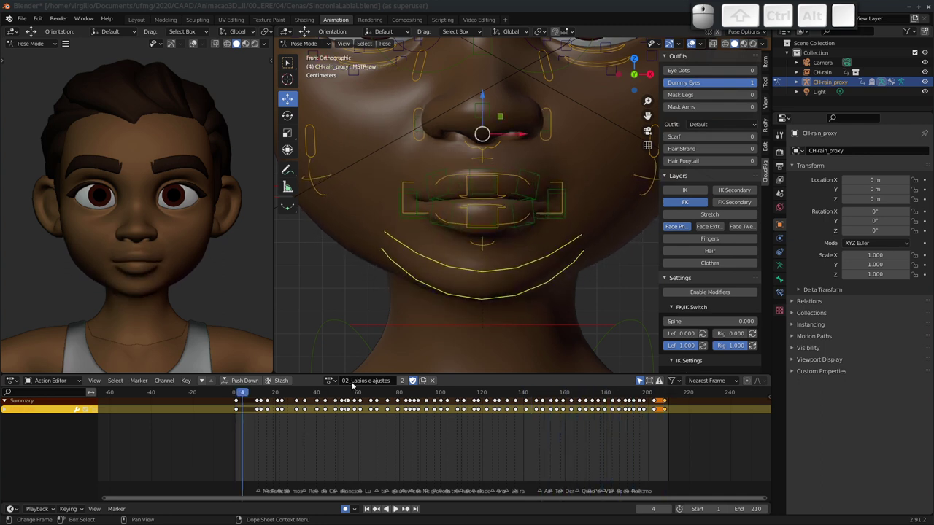
drag(246, 392, 326, 393)
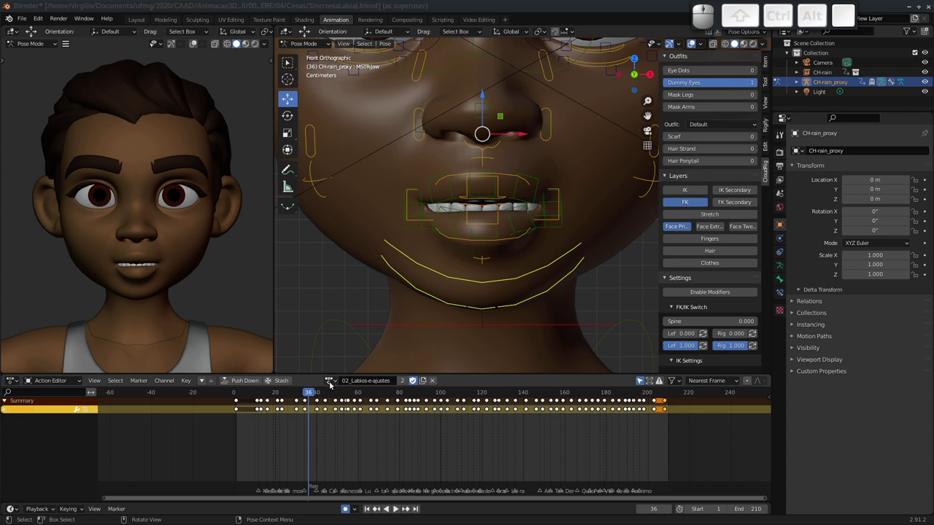
Step: Switch to the 03_Lingua action and view the mouth from the side in wireframe
click(332, 384)
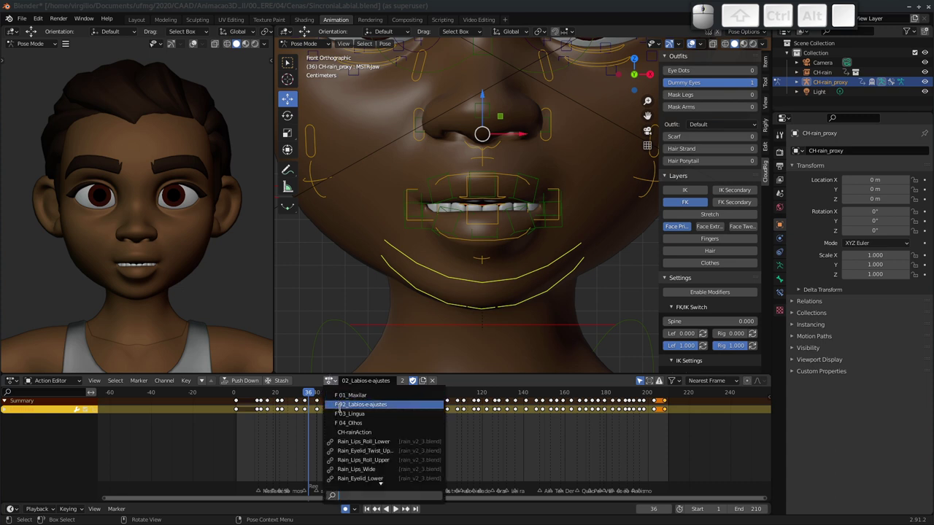
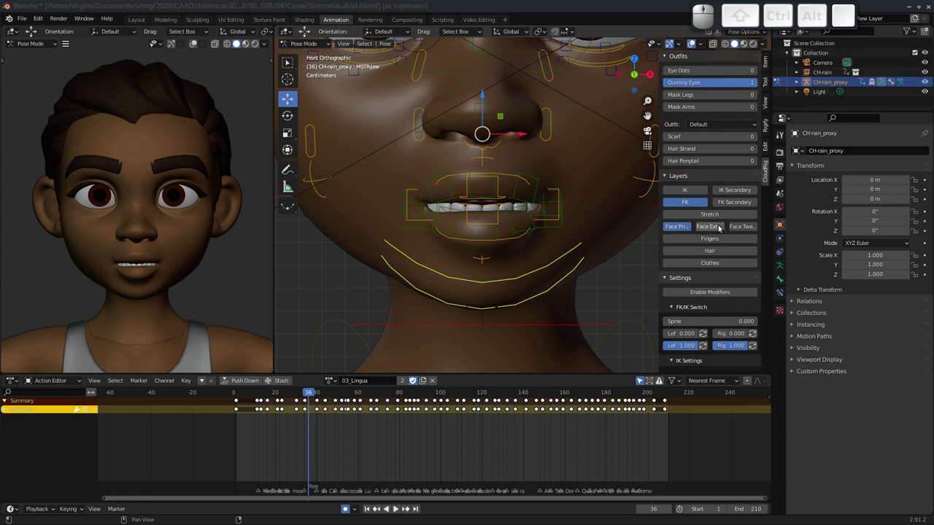
drag(567, 242, 570, 202)
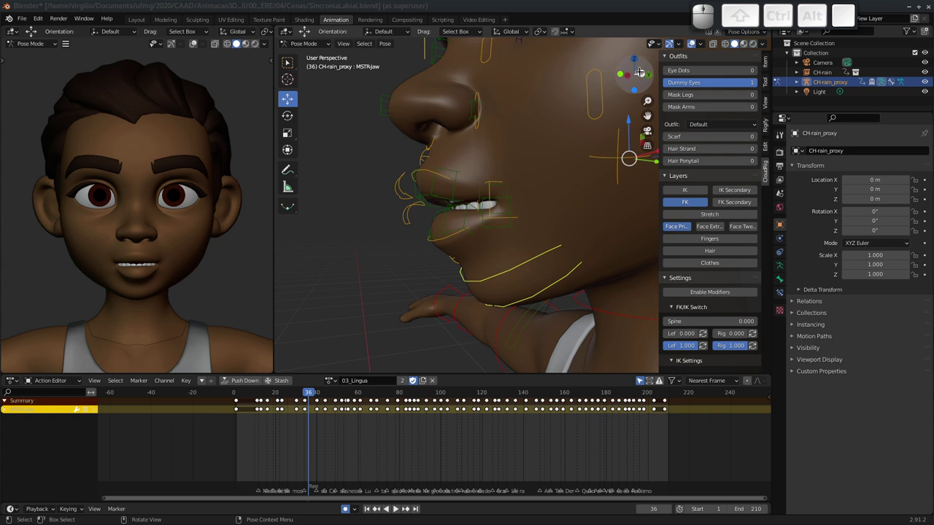
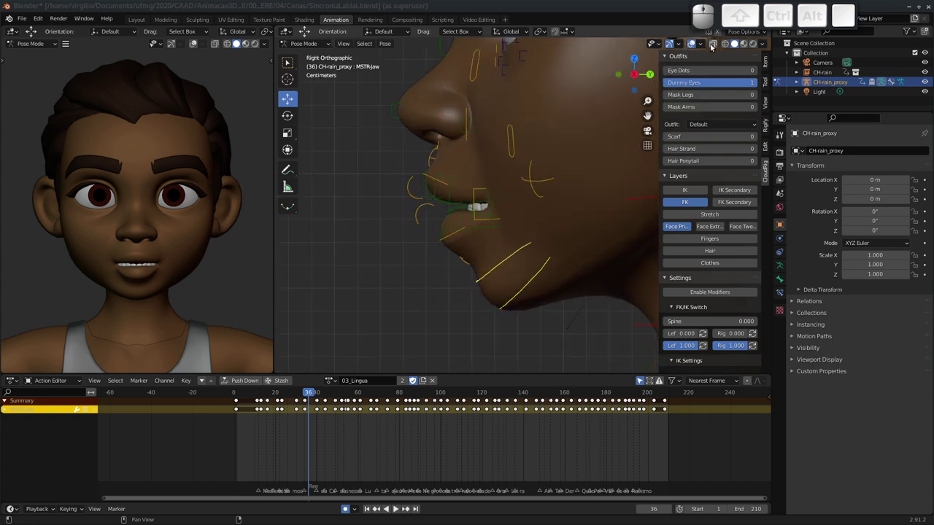
drag(479, 178, 735, 49)
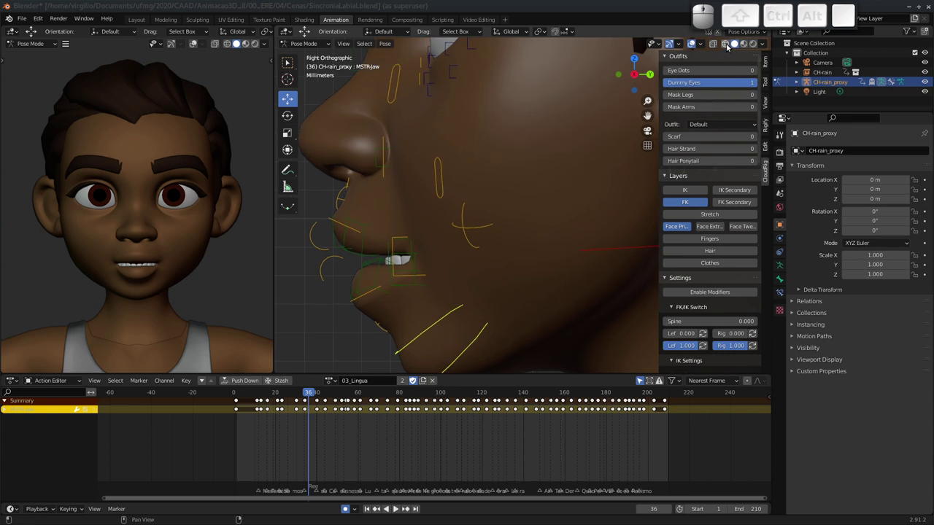
click(726, 49)
middle_click(465, 219)
key(z)
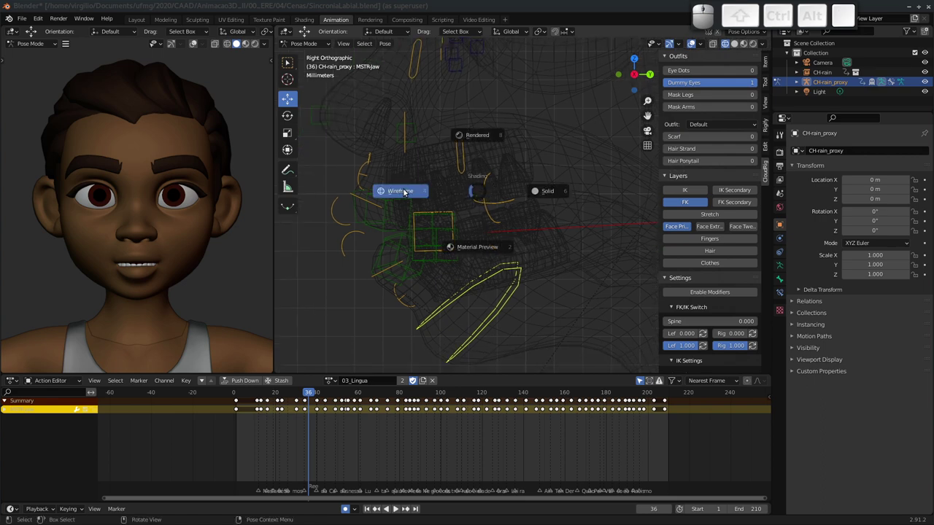
key(Escape)
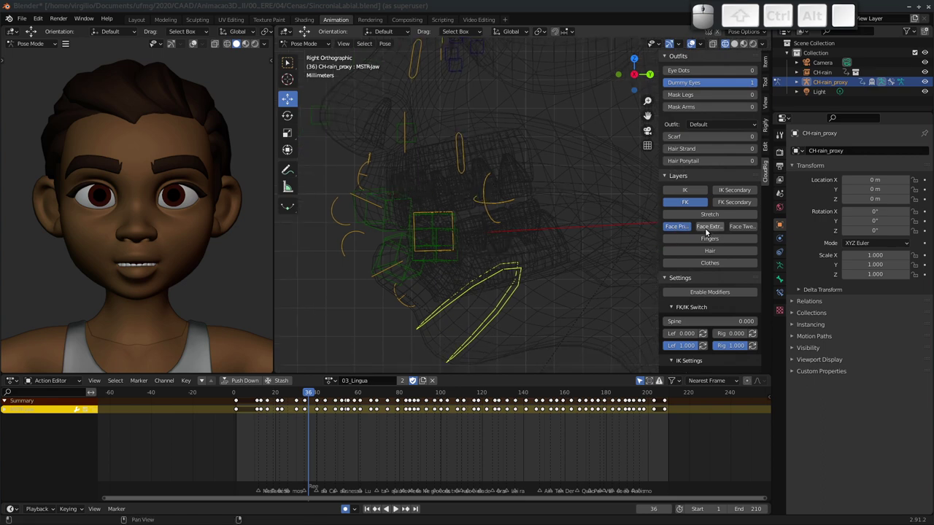
Step: Enable the Face Extra layer, select the BB-Tongue3 control, inspect it, and return to solid shading
click(710, 230)
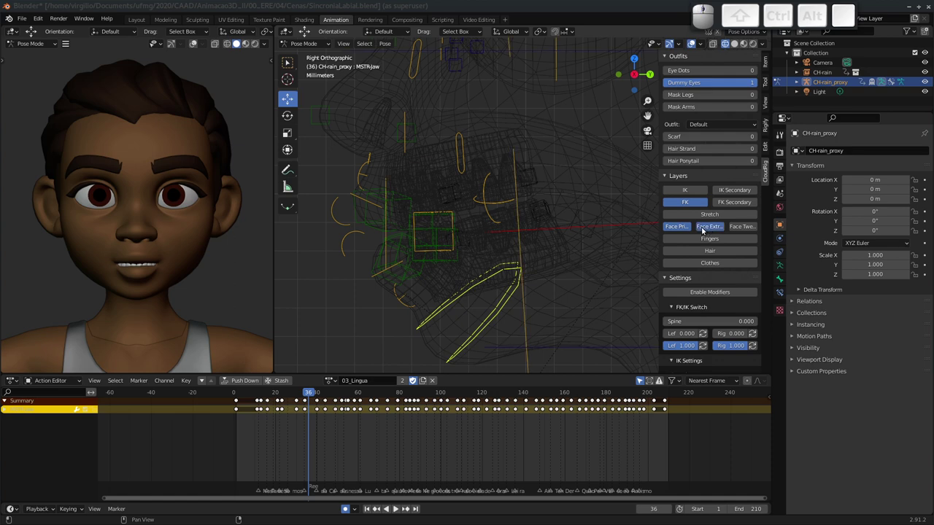
middle_click(429, 240)
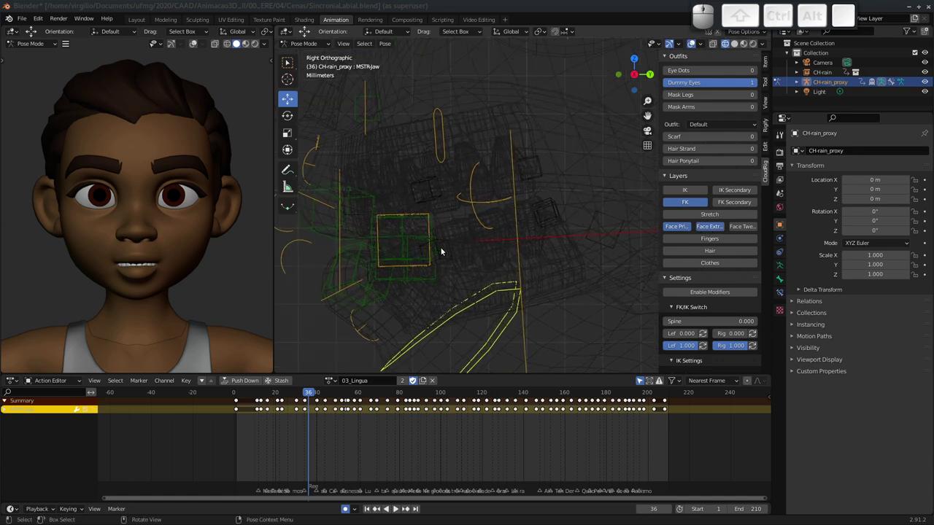
click(446, 248)
click(445, 248)
drag(420, 245, 366, 278)
drag(366, 278, 370, 281)
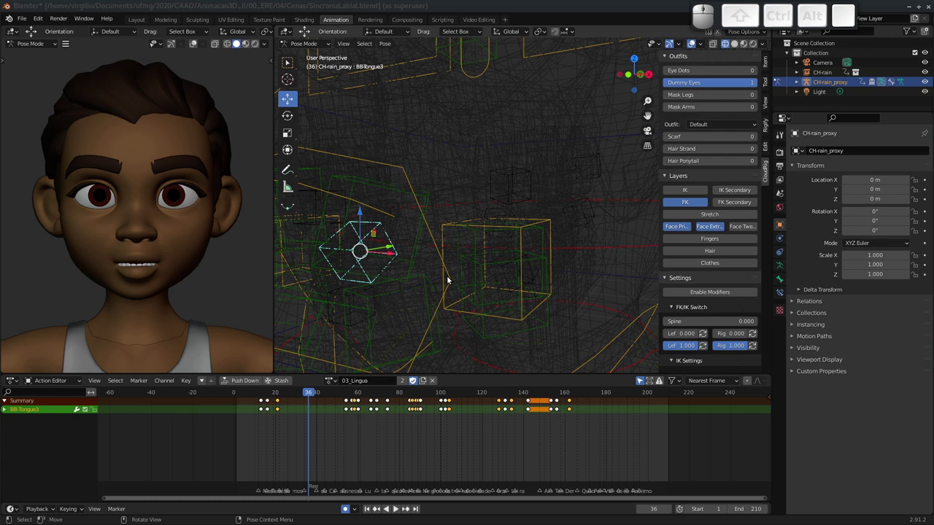
middle_click(449, 280)
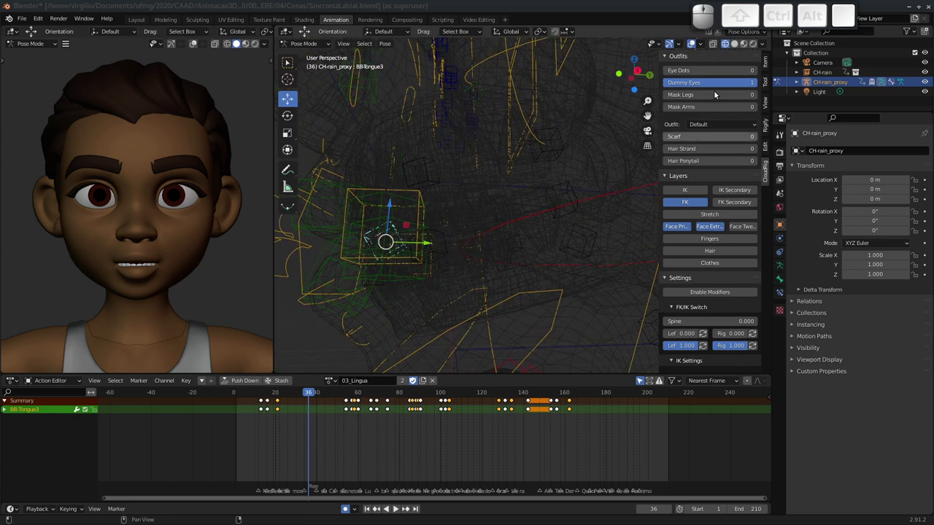
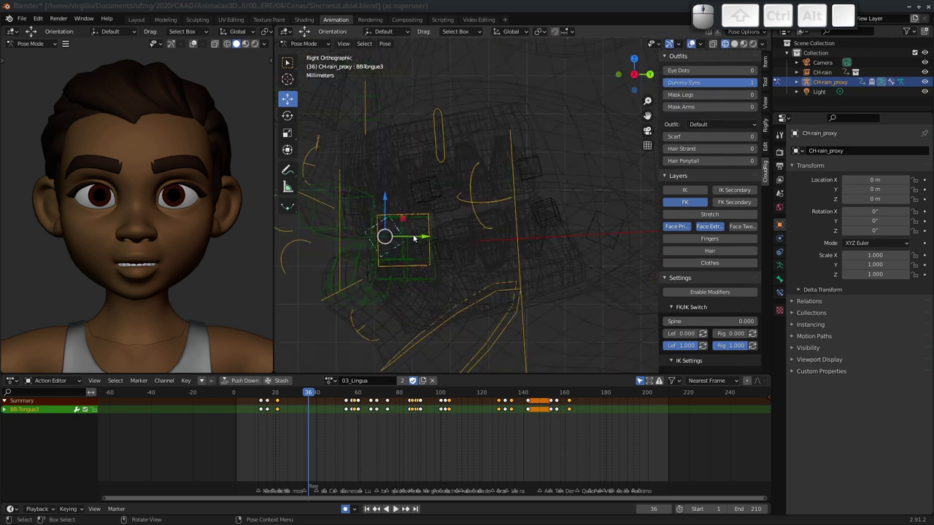
middle_click(520, 239)
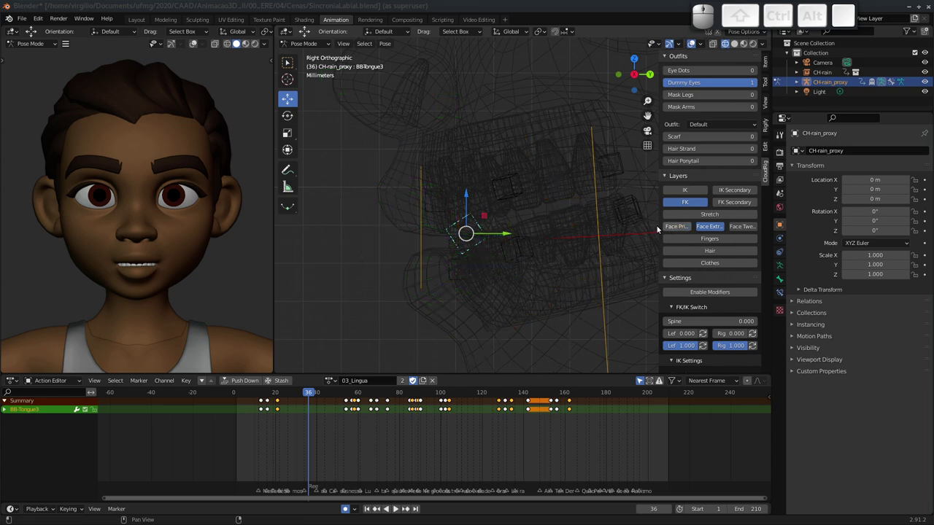
drag(437, 254, 435, 243)
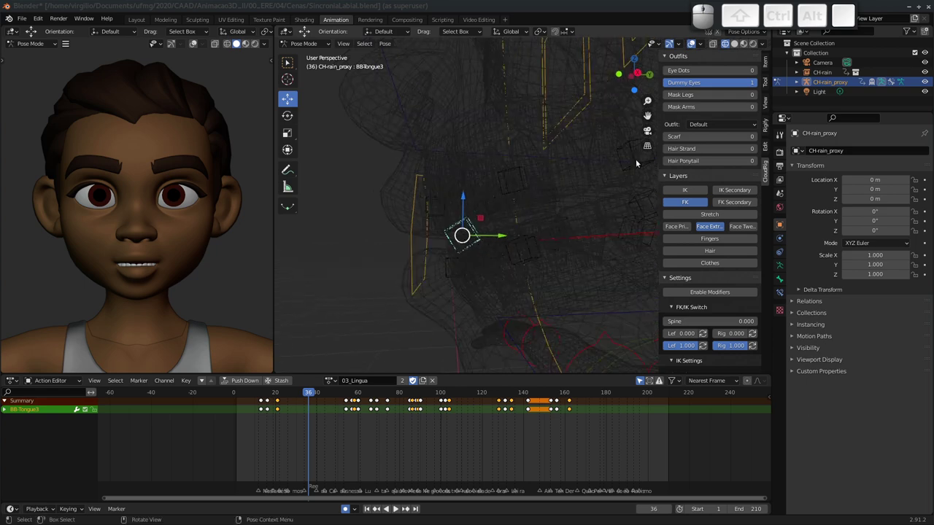
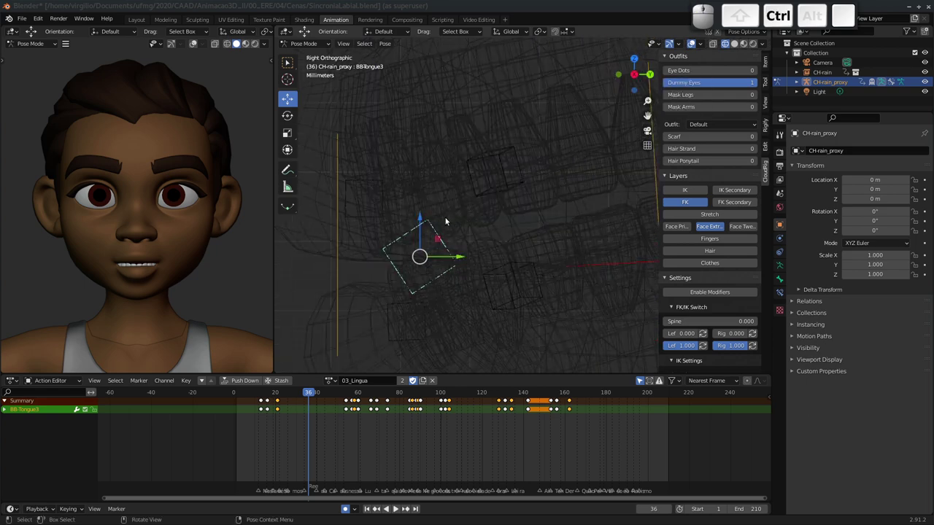
key(ctrl+g)
key(Escape)
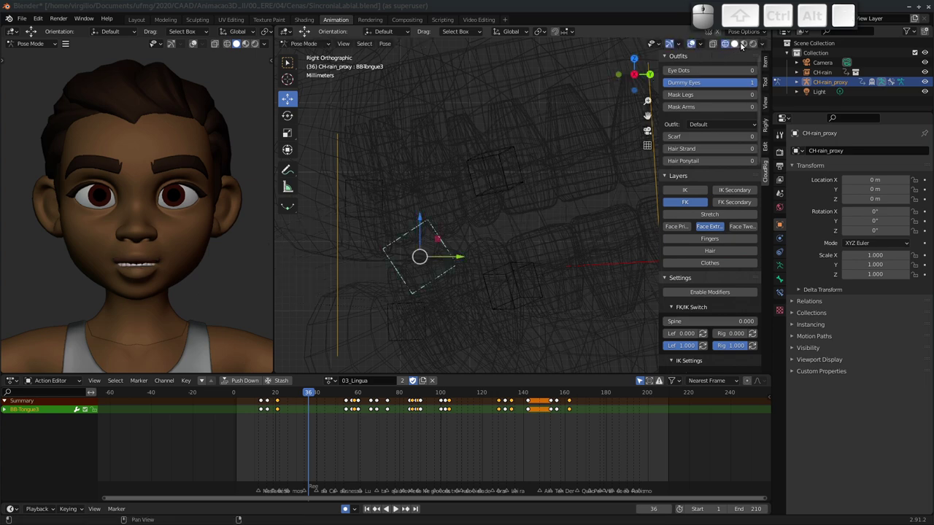
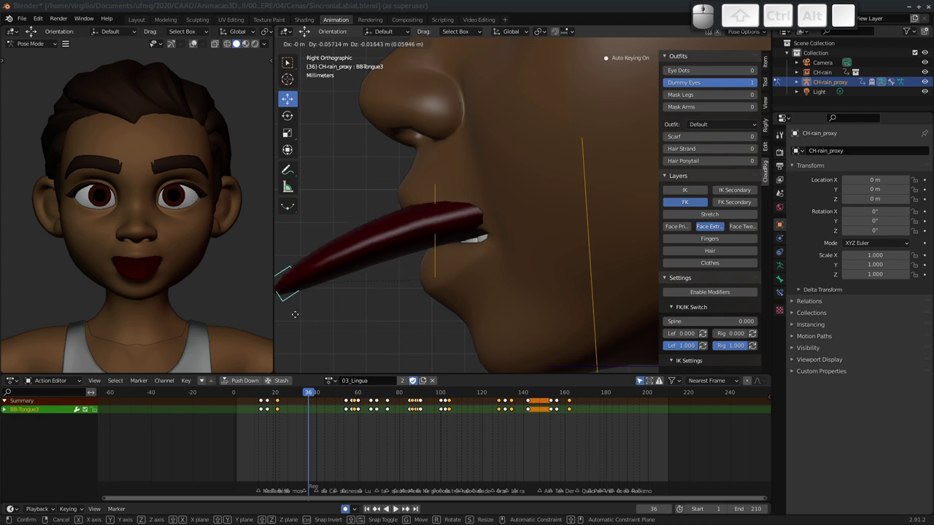
key(Escape)
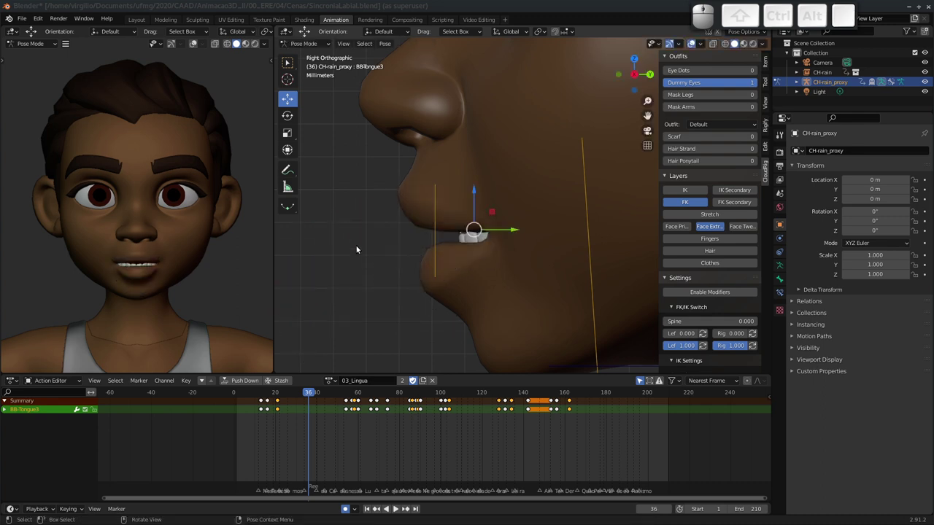
drag(310, 396, 283, 386)
drag(267, 395, 265, 395)
click(266, 396)
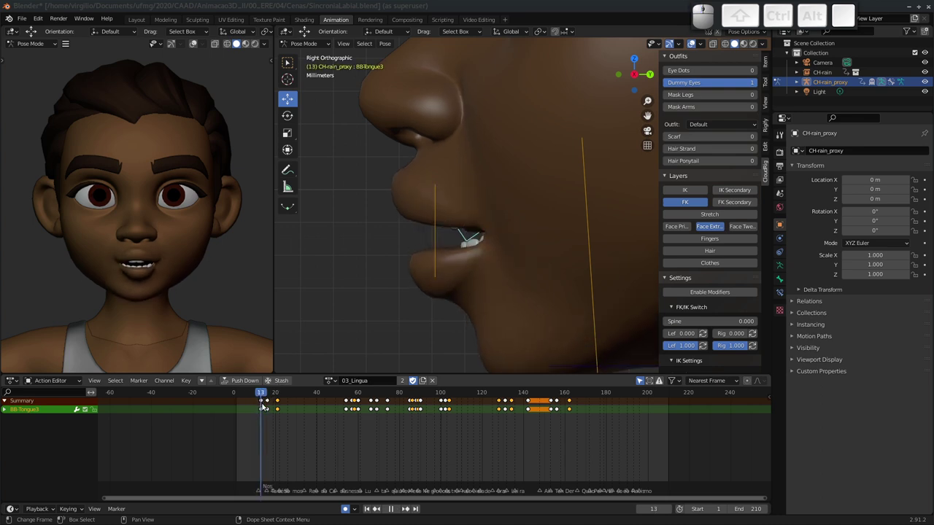
drag(265, 395, 275, 392)
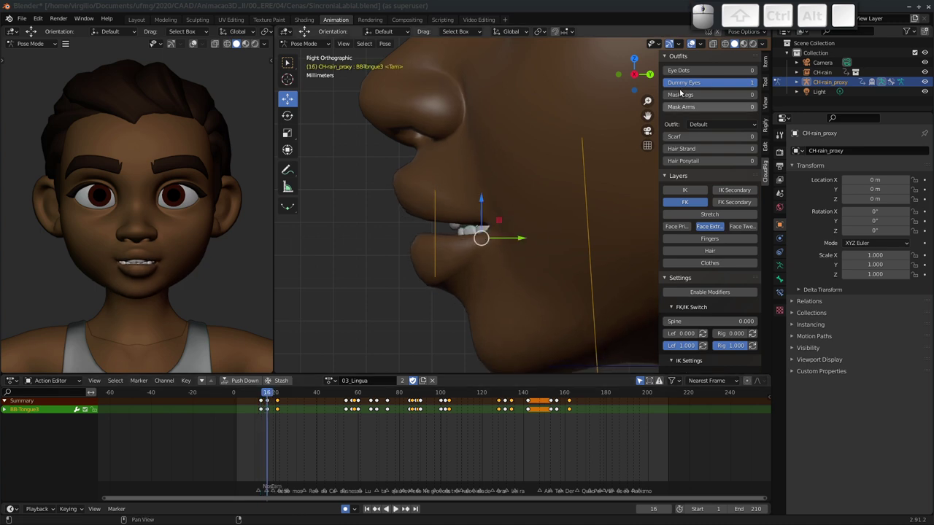
click(726, 45)
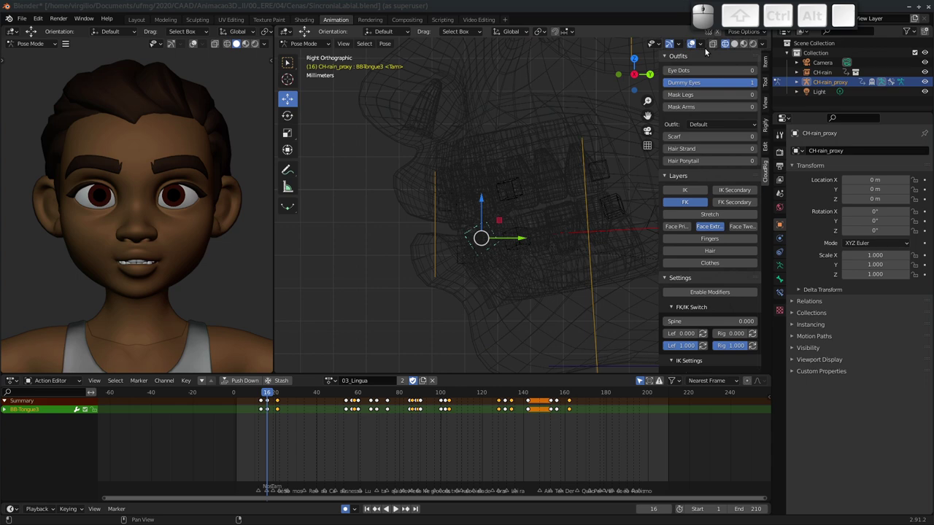
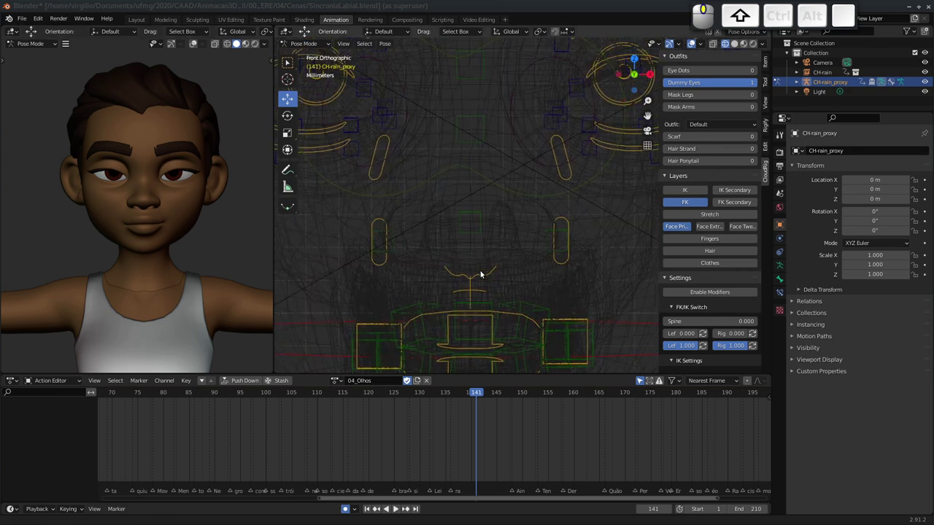
Step: Zoom onto the eyes and select the MSTR-Eyebrow.R control
click(737, 46)
click(467, 150)
middle_click(474, 182)
middle_click(453, 221)
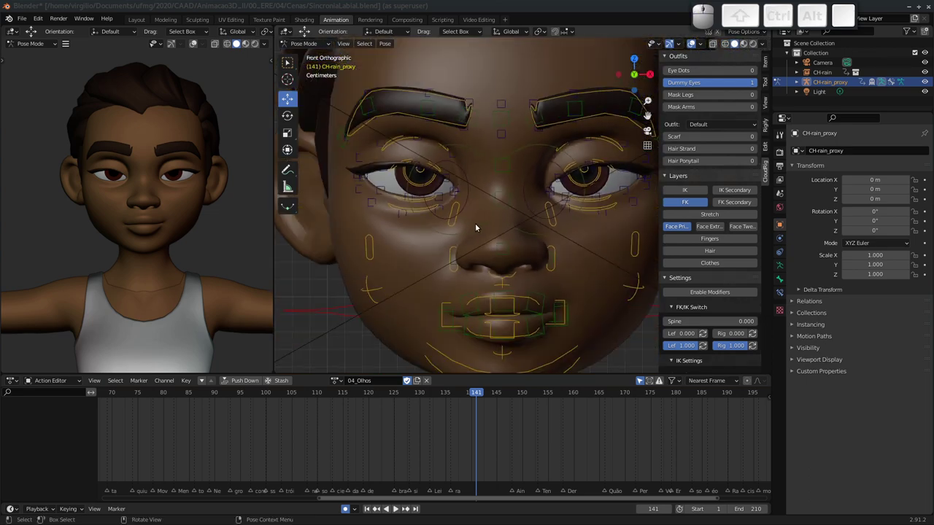
middle_click(480, 258)
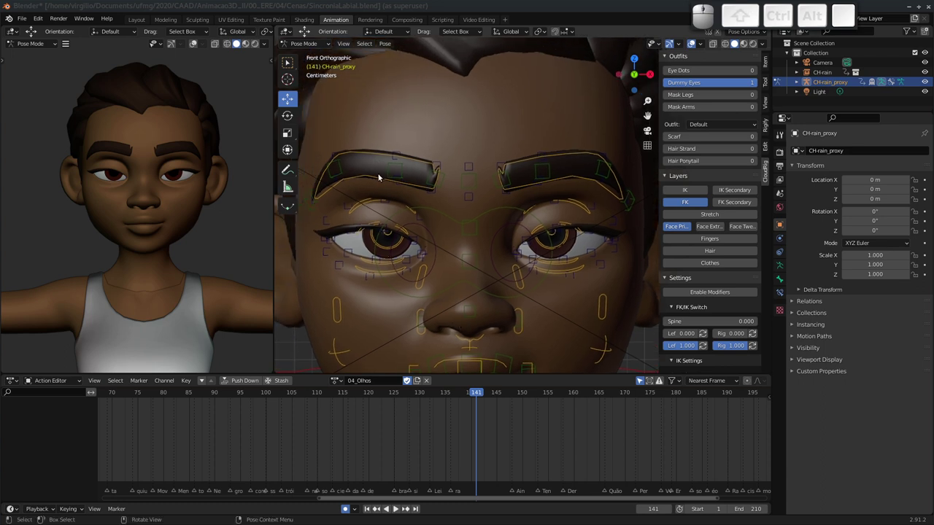
click(377, 179)
middle_click(423, 409)
Step: Raise the right eyebrow, move to another frame, and play the 04_Olhos action
drag(469, 395, 390, 398)
drag(386, 395, 456, 393)
key(space)
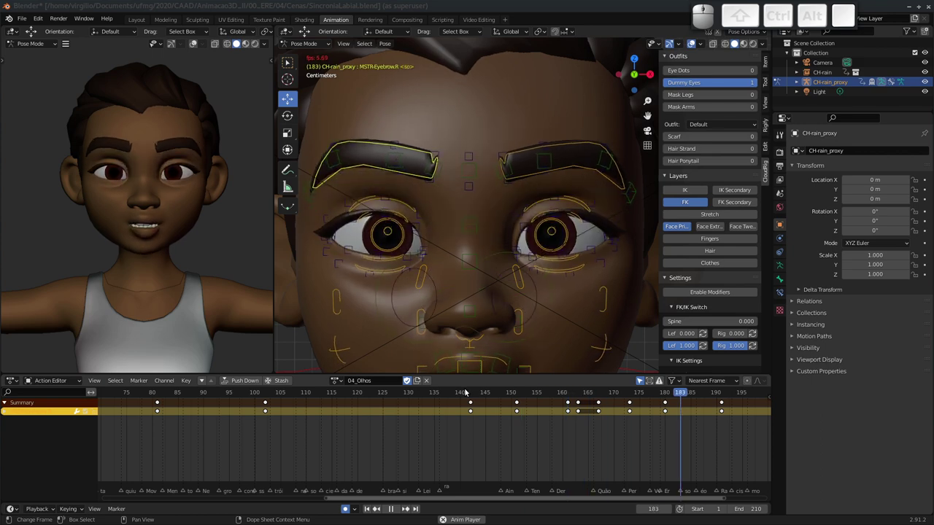
Step: Stop playback and adjust the MSTR-Eyebrow.R pose at its keys around frames 161, 147 and 149
key(space)
drag(464, 392, 554, 385)
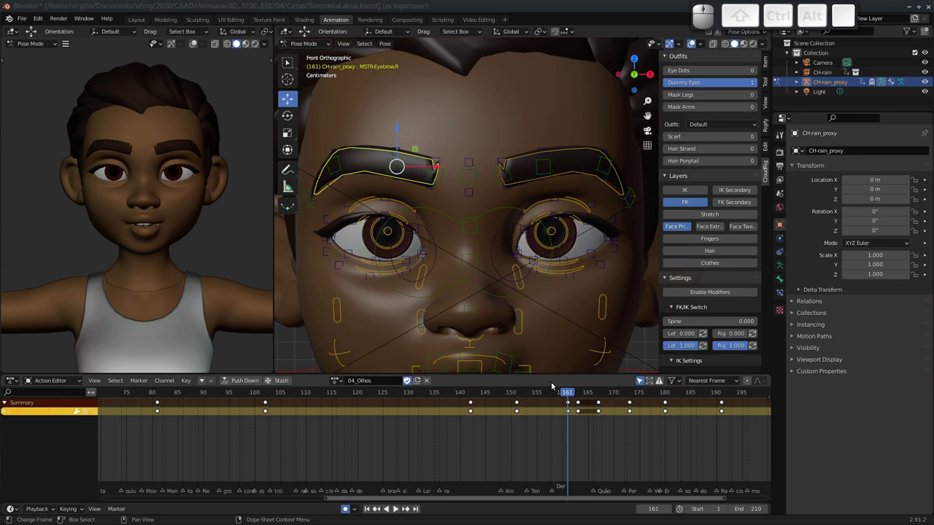
drag(569, 397, 478, 394)
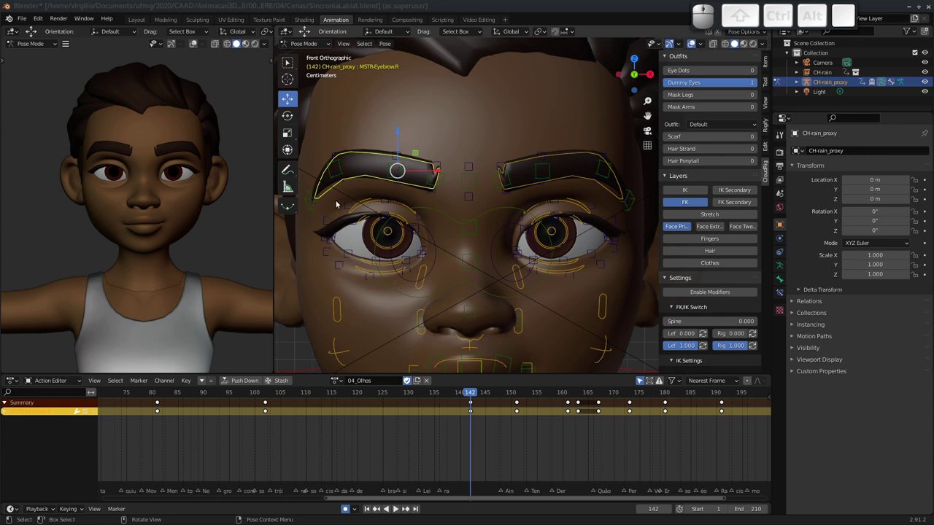
drag(470, 395, 492, 386)
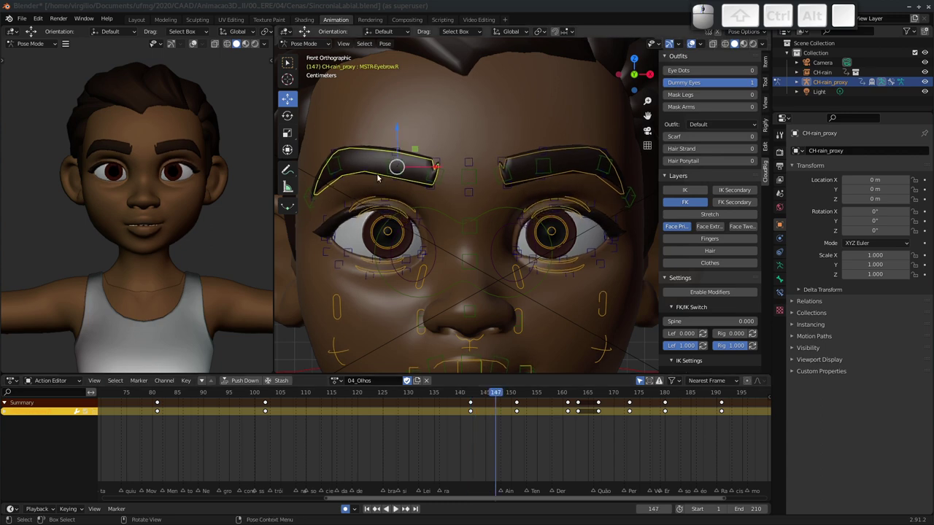
drag(500, 396, 500, 386)
Step: Select ACTEyelid_UpperR and scrub to the blink frames around 101 and 60, zooming the timeline in
click(365, 216)
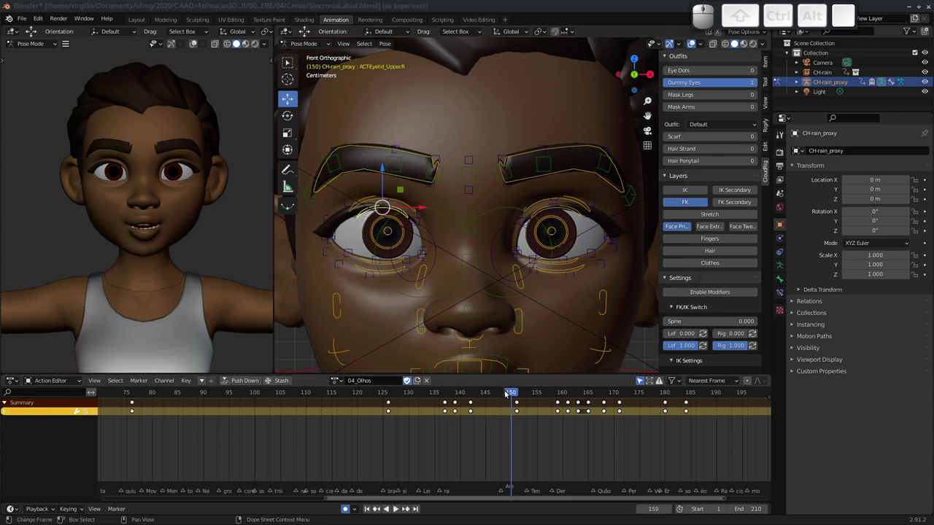
drag(512, 397, 303, 384)
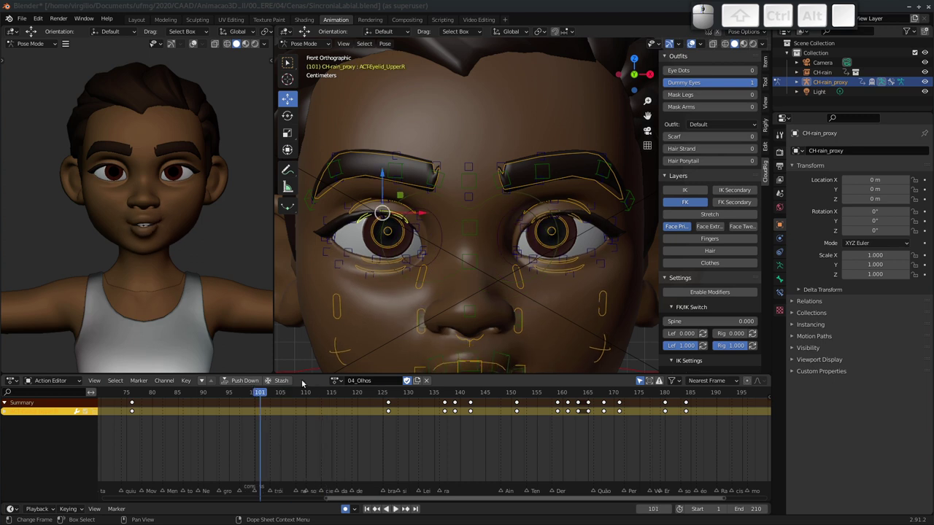
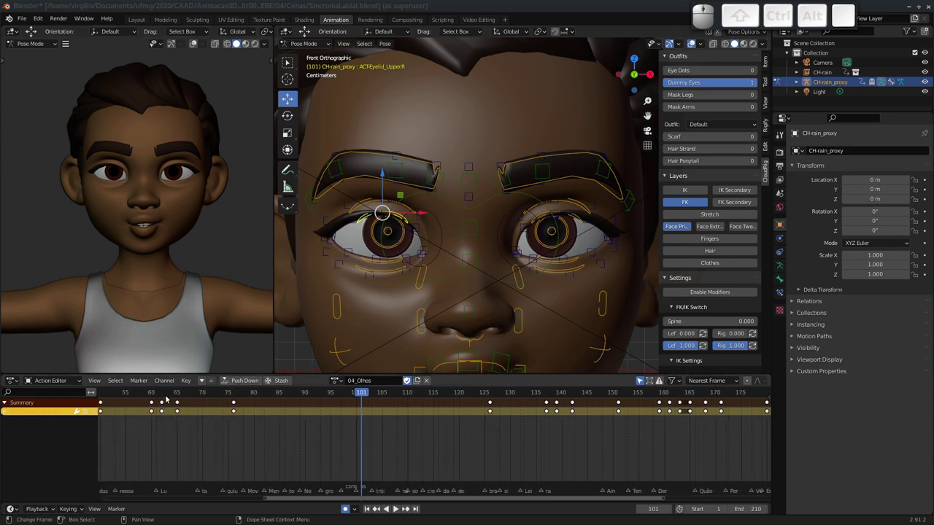
drag(148, 396, 179, 381)
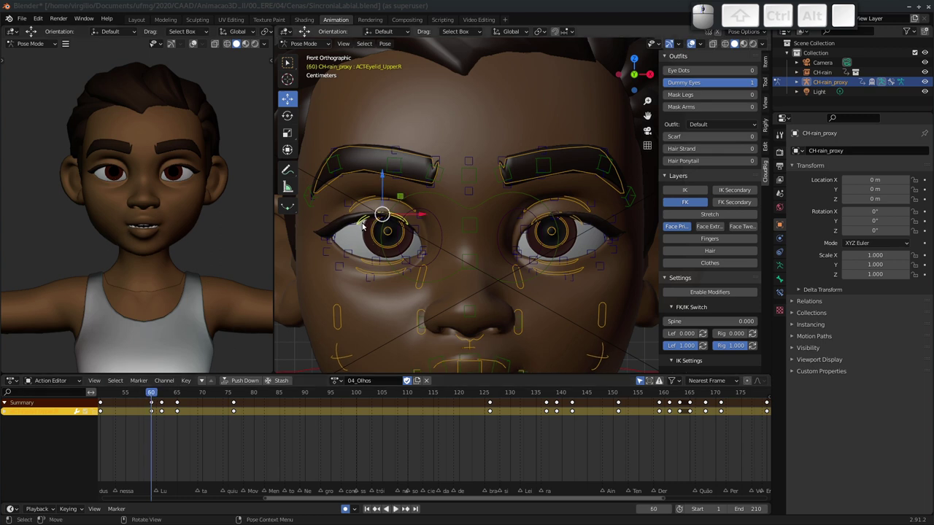
middle_click(170, 437)
middle_click(240, 430)
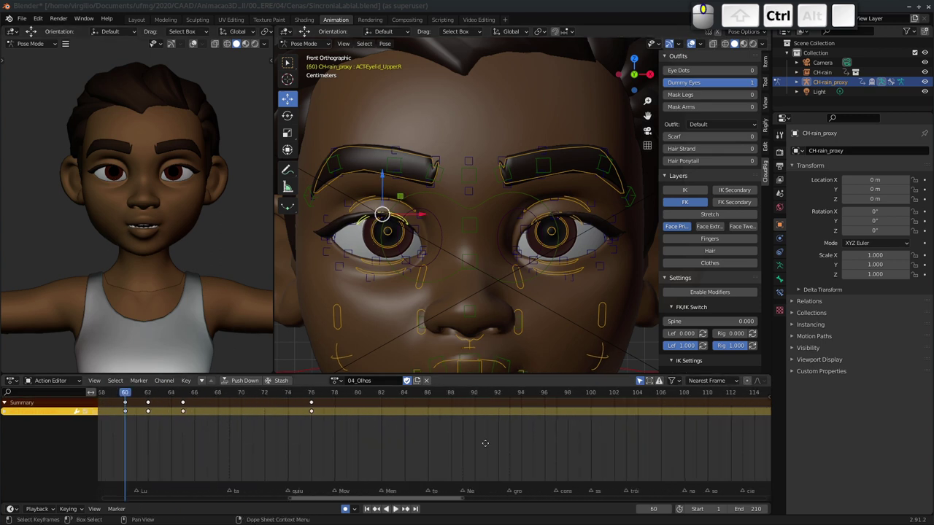
Step: Close the right upper eyelid for a blink near frame 62 and play it back
drag(195, 394, 181, 398)
key(space)
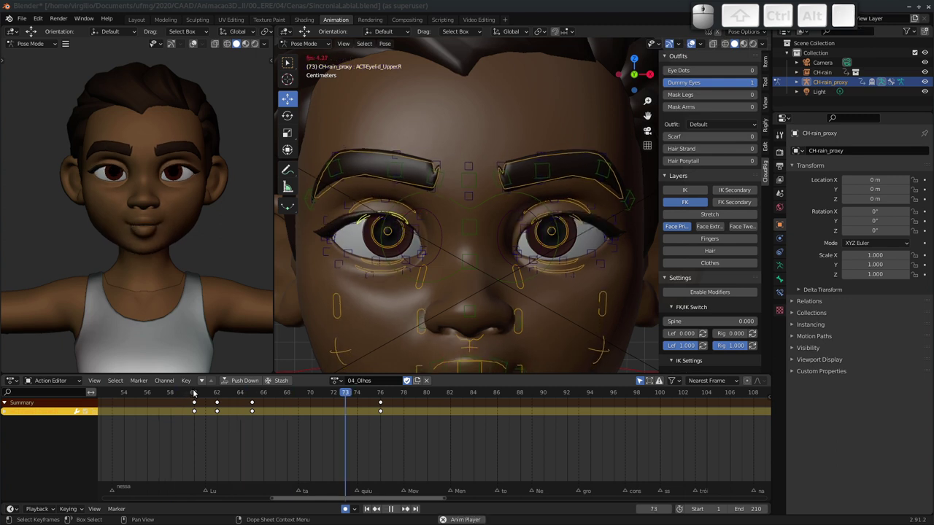
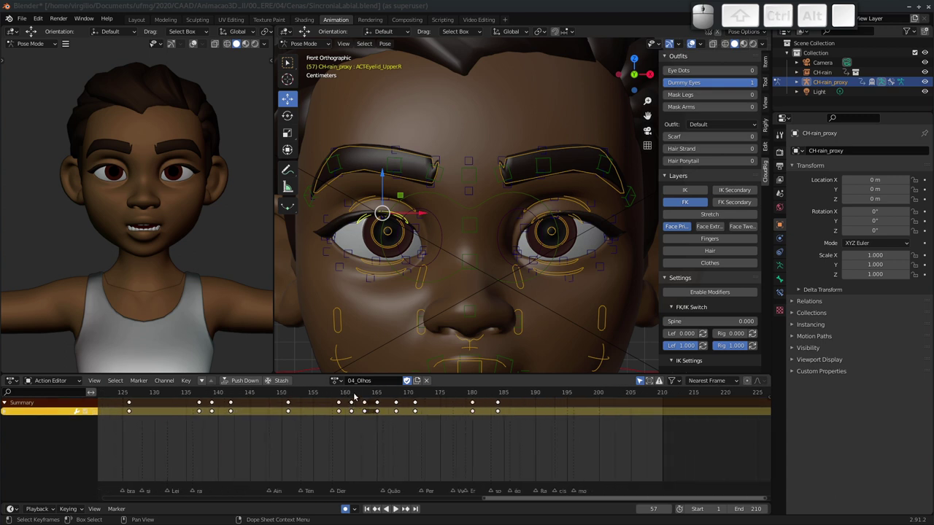
Step: Scrub to frame 158 and adjust the ACTEyelid_UpperR blink pose for the later blink
drag(337, 392, 345, 402)
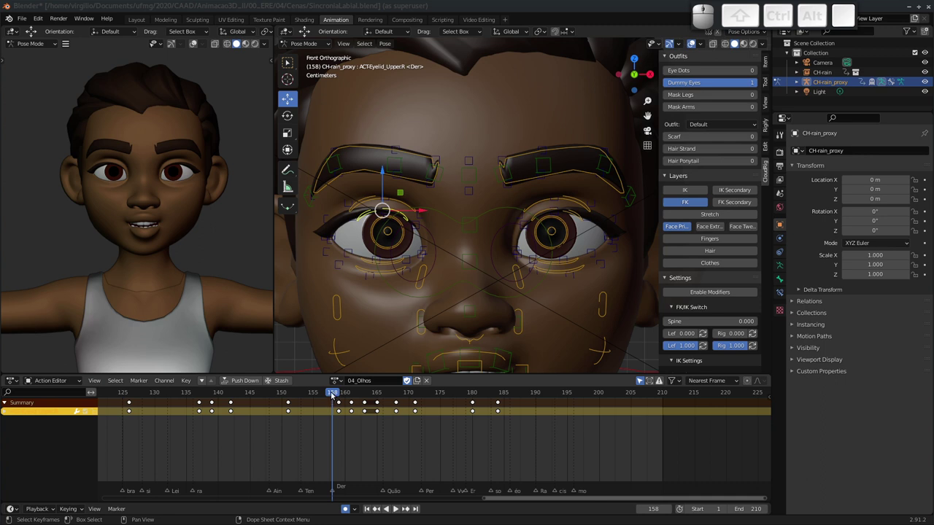
drag(337, 394, 399, 368)
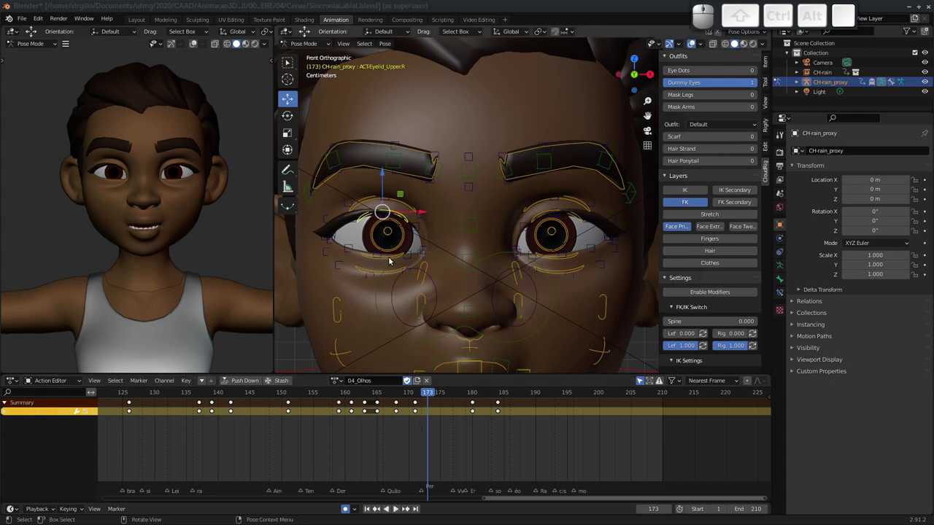
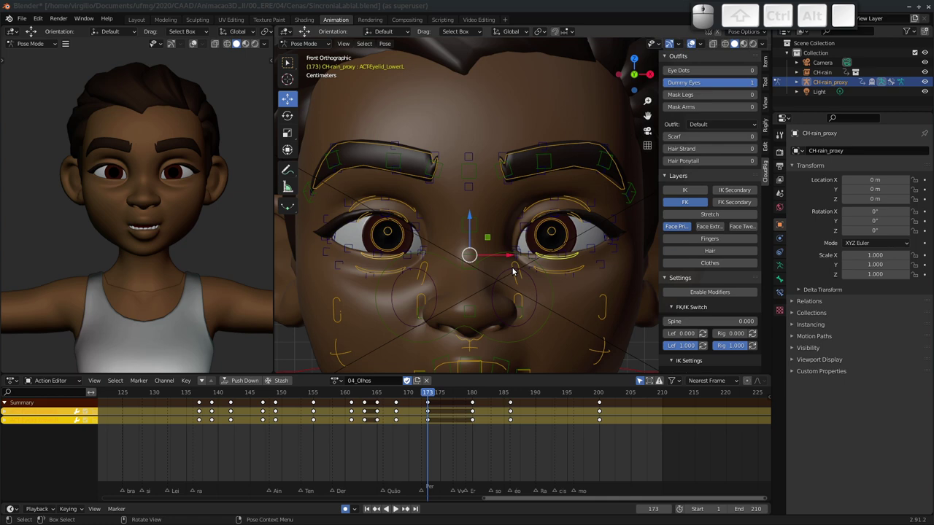
Step: Scrub to frame 172 and pose the lower eyelids to follow the blink there
drag(427, 394, 436, 392)
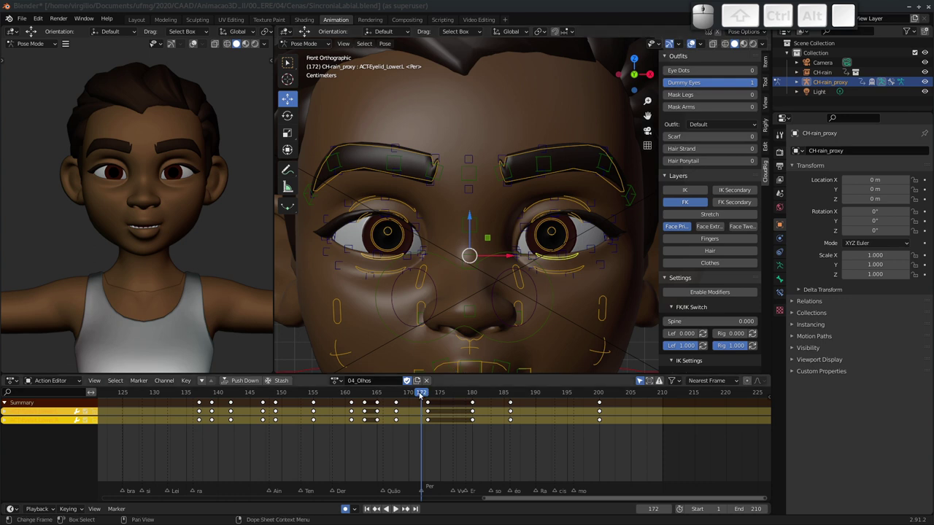
drag(421, 395, 481, 376)
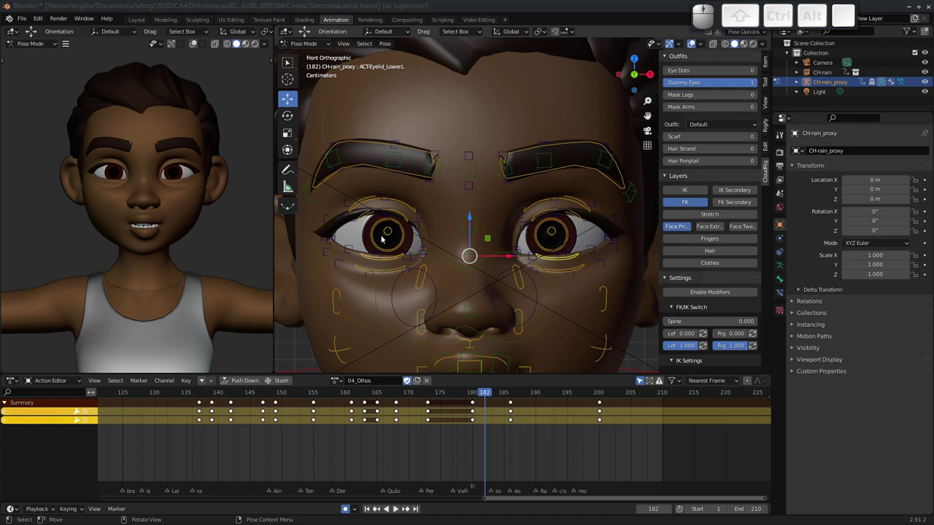
Step: Zoom the viewport out from the face to frame the boy's head and torso
drag(434, 267, 473, 327)
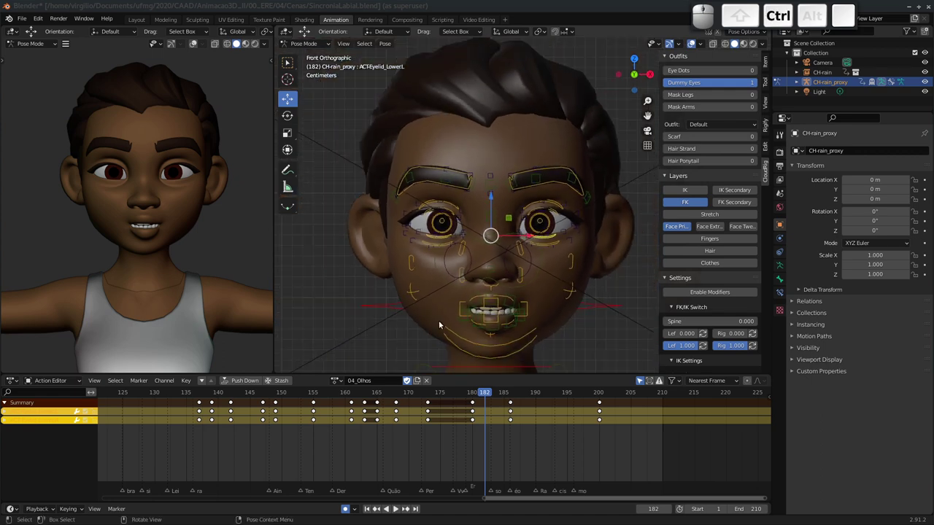
drag(485, 397, 309, 381)
drag(432, 251, 271, 389)
drag(267, 394, 349, 310)
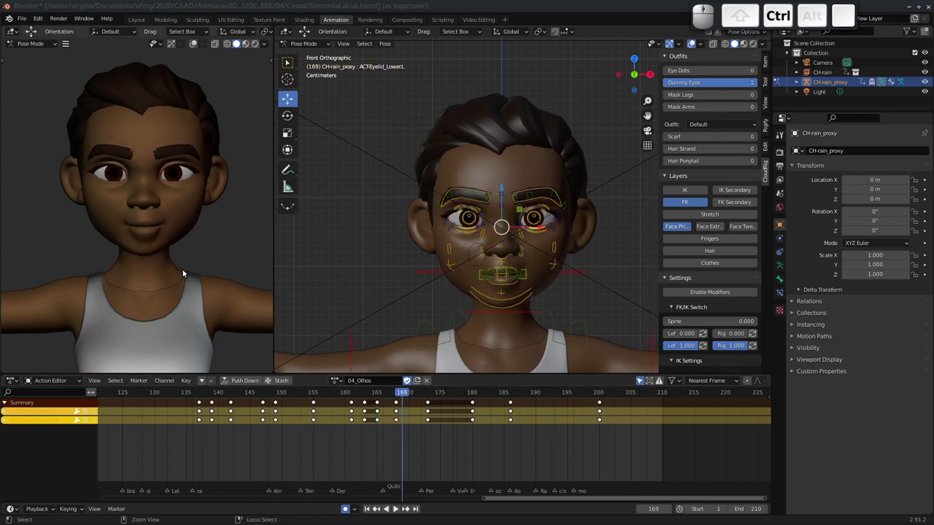
drag(426, 272, 433, 290)
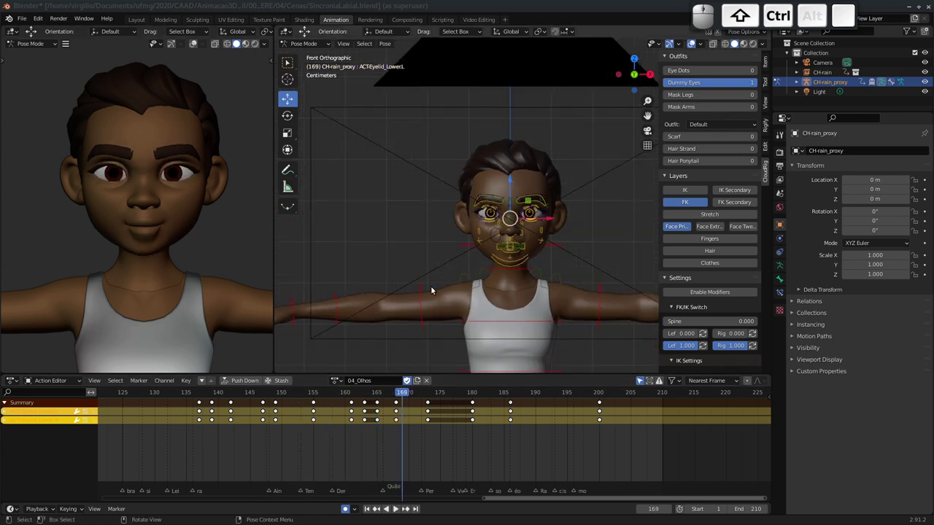
middle_click(360, 278)
click(388, 270)
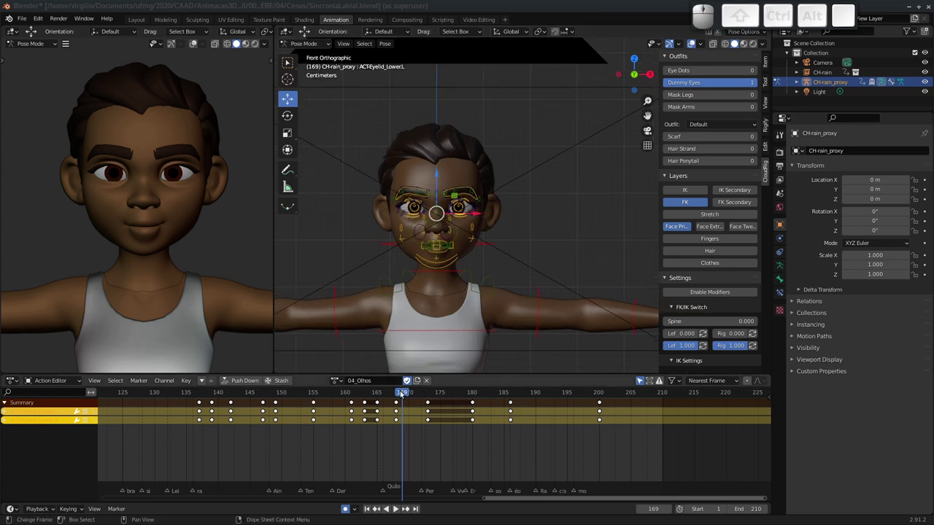
drag(401, 394, 523, 396)
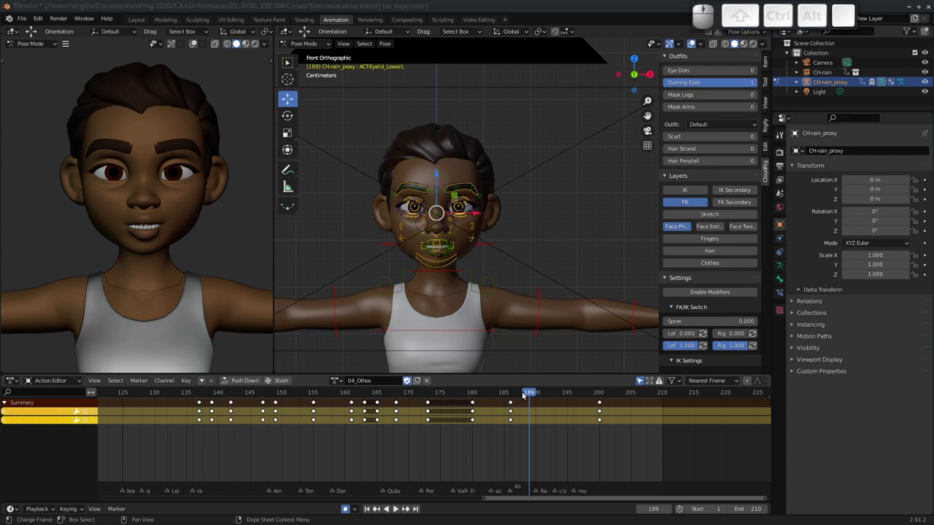
drag(529, 397, 534, 398)
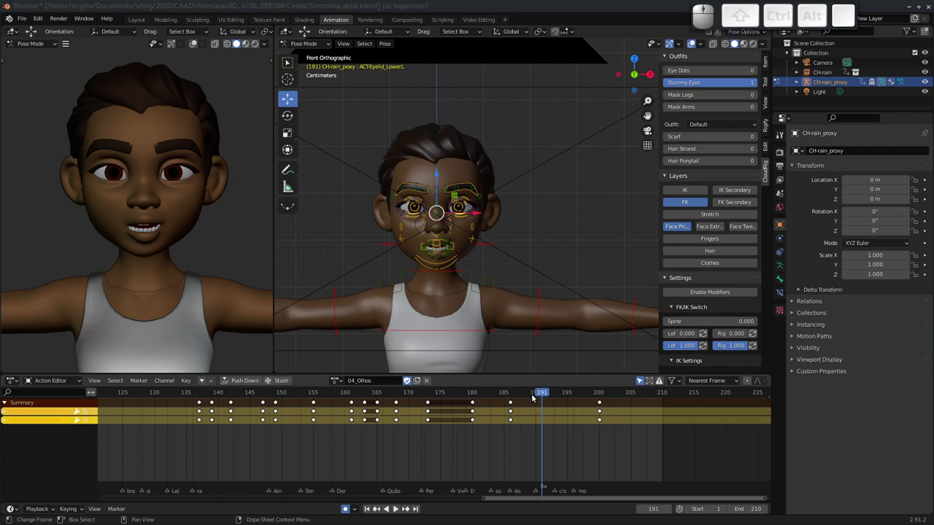